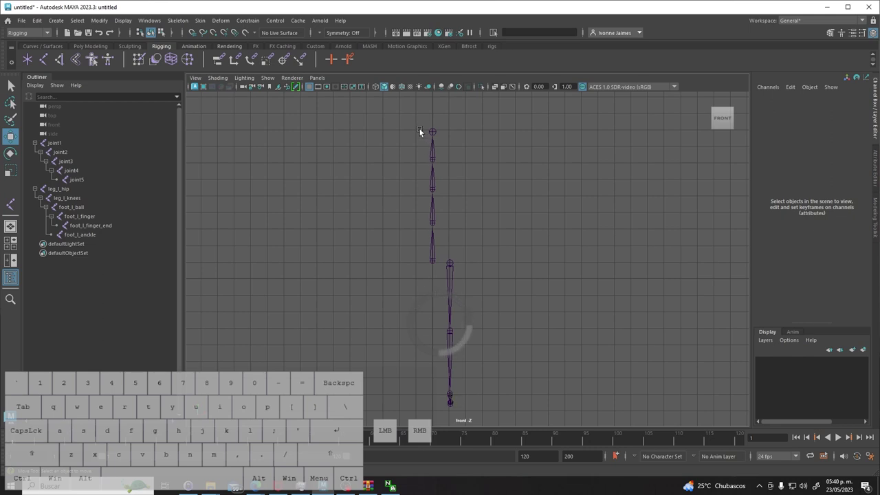
Tumble and pan around the spine and leg joint chains to inspect them.
{"action": "left_click", "coordinate": [505, 267]}
{"action": "left_click_drag", "start_coordinate": [411, 139], "coordinate": [445, 289]}
{"action": "left_click", "coordinate": [550, 288]}
{"action": "left_click_drag", "start_coordinate": [407, 277], "coordinate": [448, 128]}
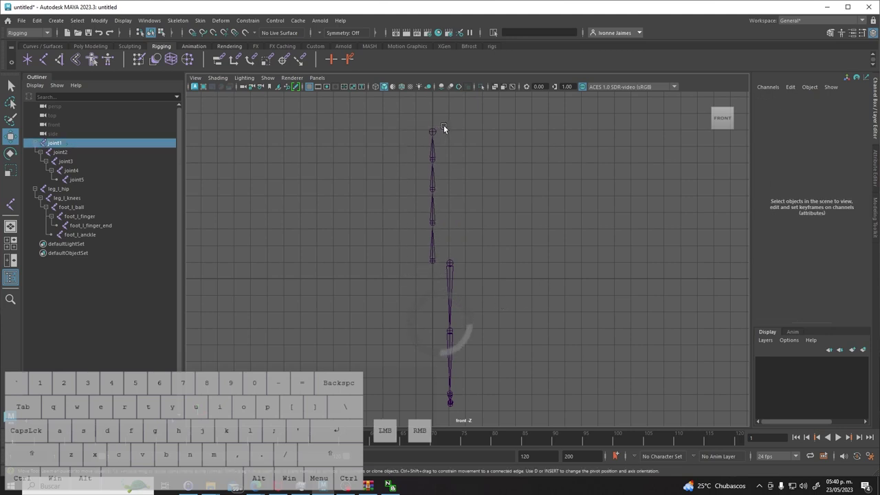
{"action": "left_click", "coordinate": [515, 301]}
{"action": "left_click_drag", "start_coordinate": [471, 407], "coordinate": [451, 251]}
{"action": "left_click", "coordinate": [509, 333]}
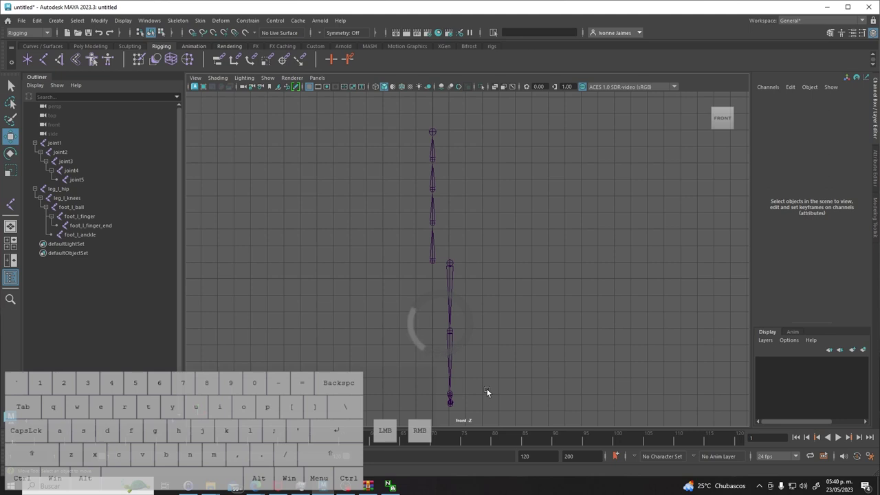
Switch the viewport to the right side view via the hotbox.
{"action": "key", "text": "space"}
{"action": "left_click_drag", "start_coordinate": [488, 387], "coordinate": [531, 391]}
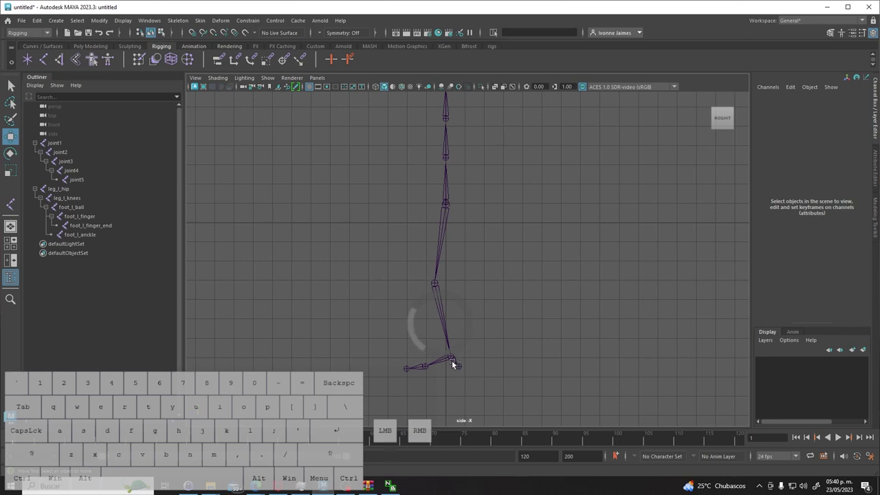
{"action": "key", "text": "space"}
{"action": "left_click_drag", "start_coordinate": [463, 318], "coordinate": [457, 342]}
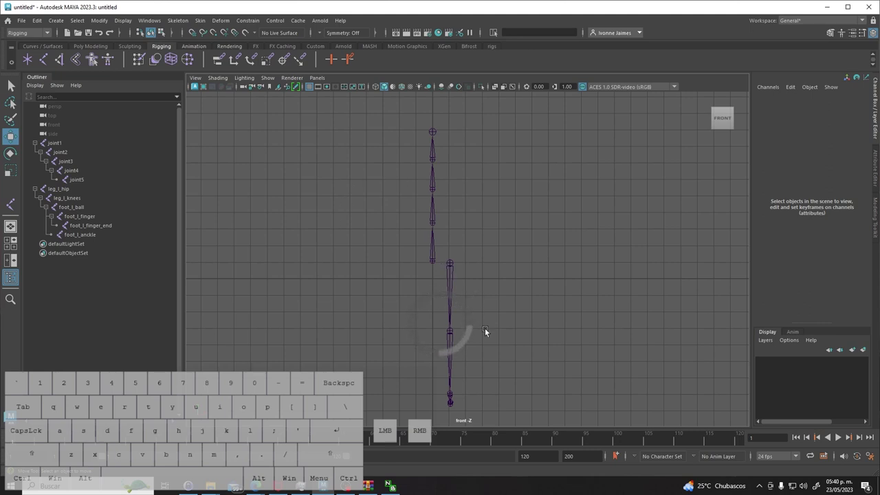
{"action": "left_click", "coordinate": [477, 321]}
{"action": "left_click_drag", "start_coordinate": [487, 412], "coordinate": [452, 259]}
{"action": "left_click", "coordinate": [507, 322]}
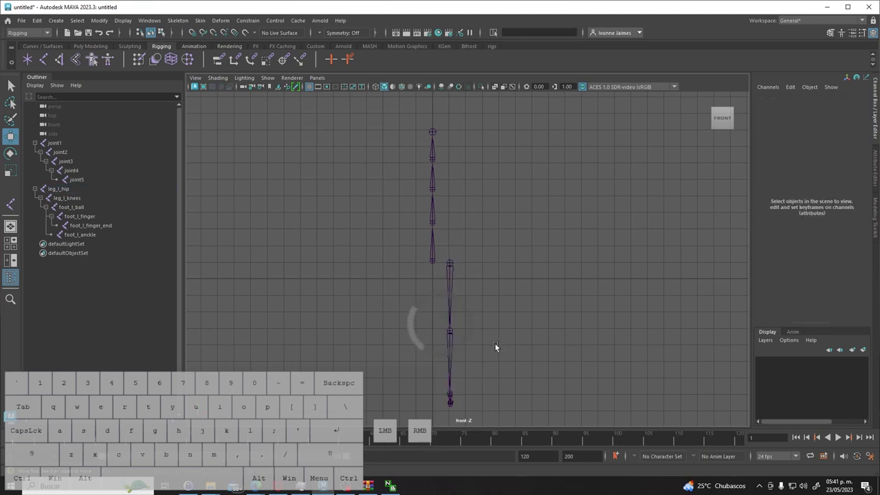
{"action": "left_click_drag", "start_coordinate": [505, 348], "coordinate": [476, 344]}
{"action": "key", "text": "space"}
{"action": "left_click", "coordinate": [475, 344]}
{"action": "left_click_drag", "start_coordinate": [471, 346], "coordinate": [475, 368]}
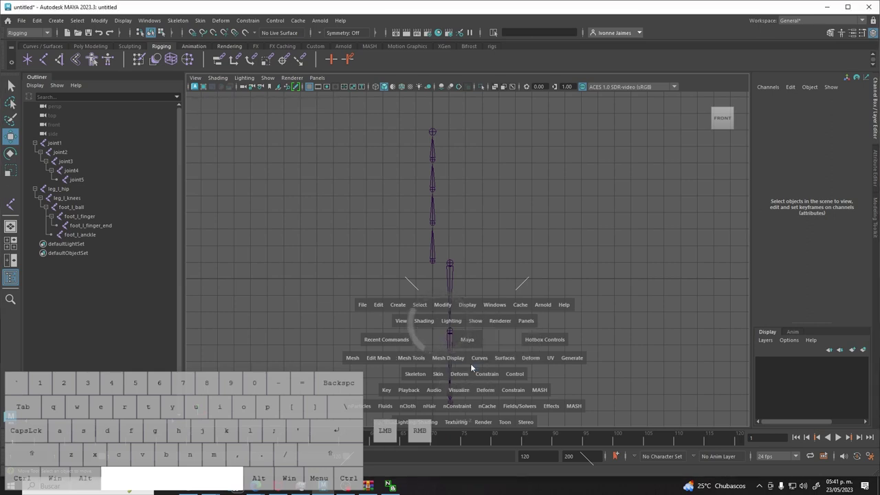
{"action": "left_click_drag", "start_coordinate": [474, 344], "coordinate": [506, 349]}
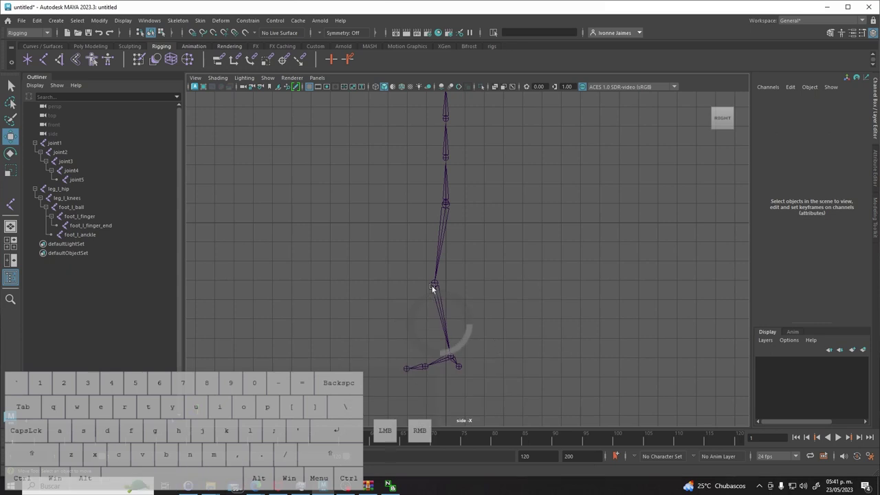
Move the leg_l_knees joint slightly higher in side view, undo the extra moves, and deselect.
{"action": "left_click", "coordinate": [438, 286]}
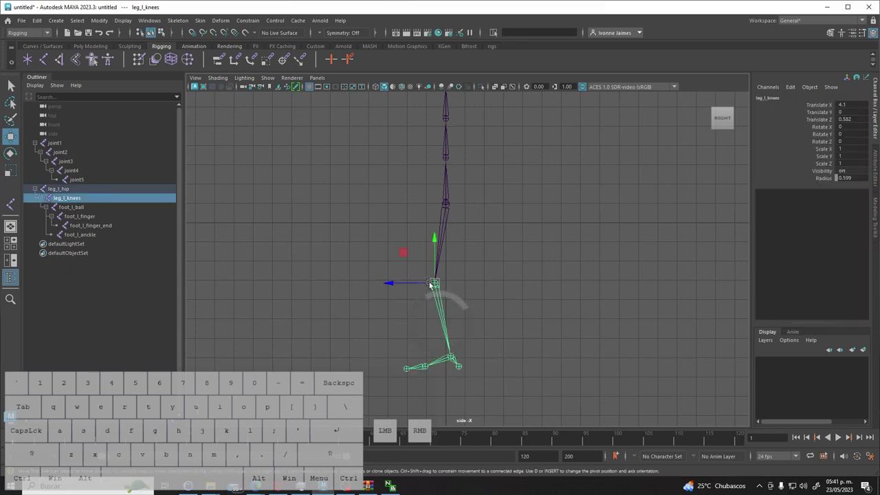
{"action": "left_click_drag", "start_coordinate": [434, 271], "coordinate": [435, 256]}
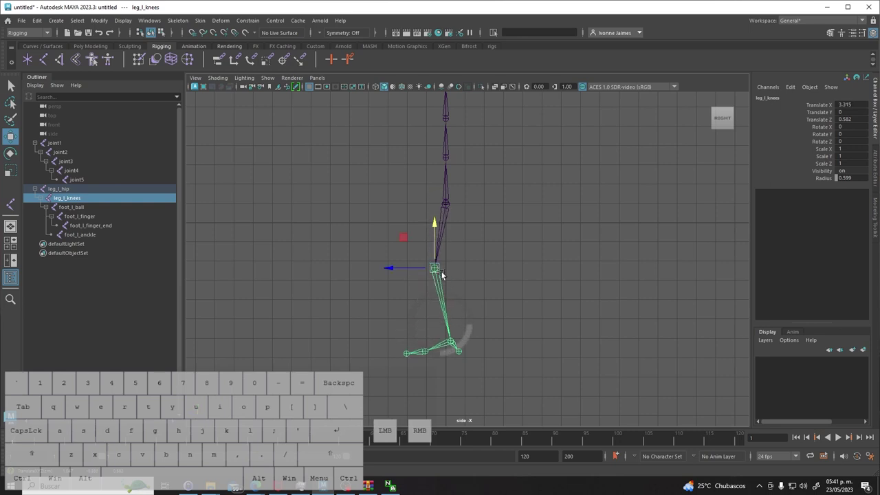
{"action": "left_click_drag", "start_coordinate": [438, 273], "coordinate": [371, 248]}
{"action": "left_click_drag", "start_coordinate": [369, 246], "coordinate": [427, 264]}
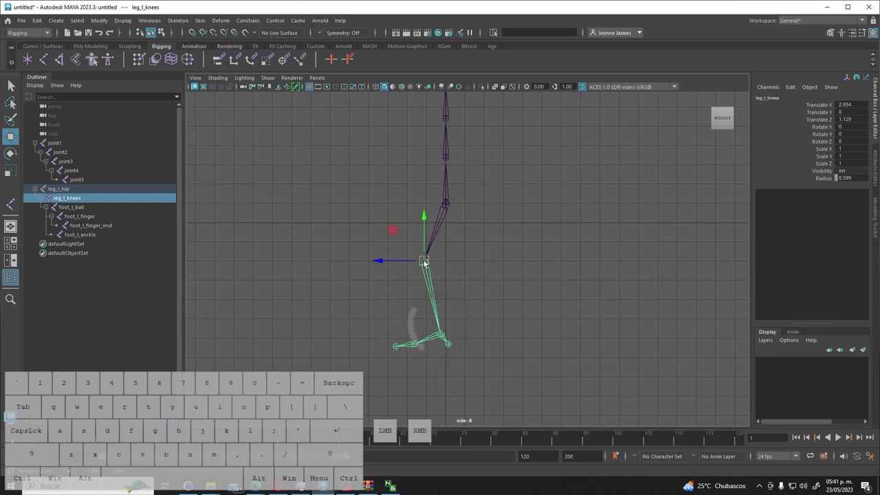
{"action": "key", "text": "ctrl+z"}
{"action": "key", "text": "ctrl+z"}
{"action": "left_click", "coordinate": [559, 297]}
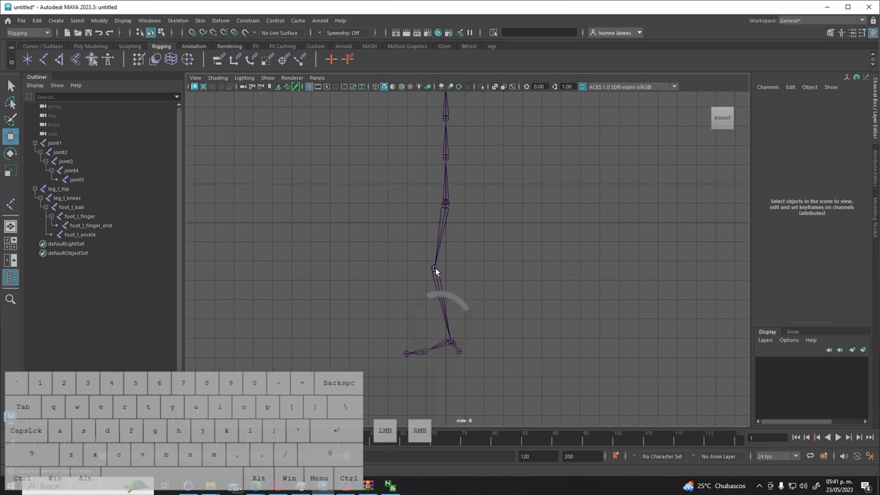
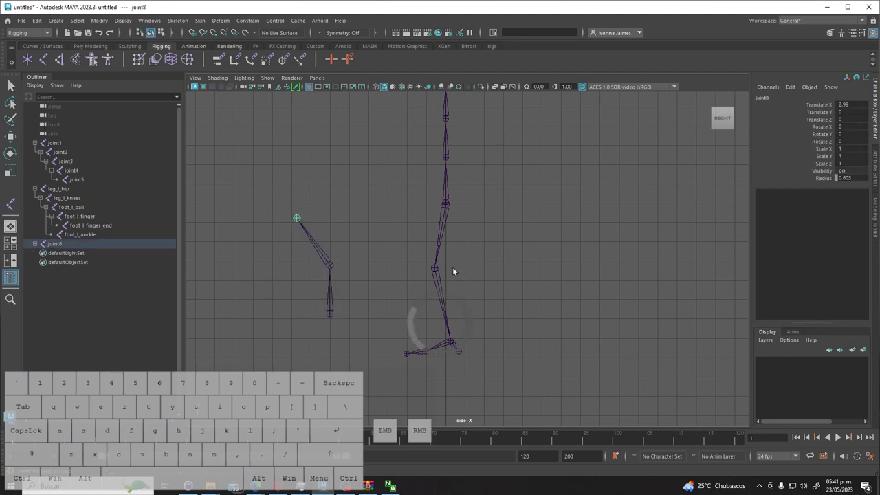
Reposition the joints of the new three-joint chain joint6, then the whole chain, with the Move tool.
{"action": "key", "text": "w"}
{"action": "left_click_drag", "start_coordinate": [299, 221], "coordinate": [311, 240]}
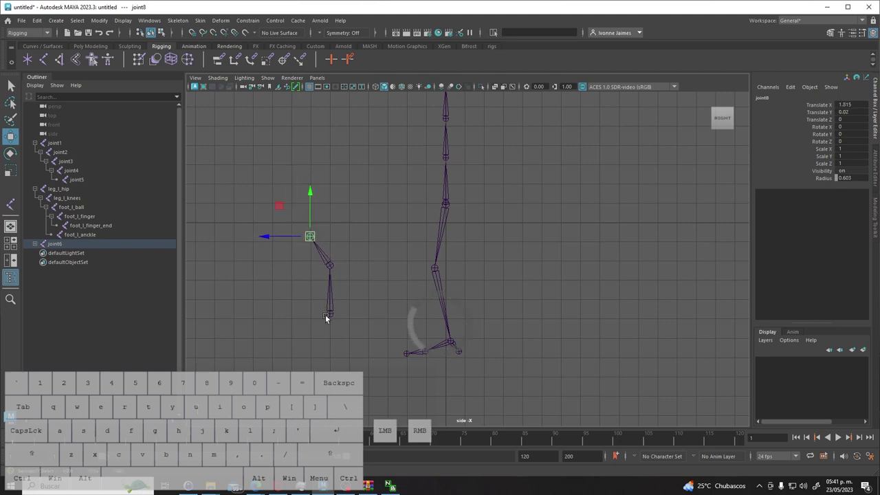
{"action": "left_click", "coordinate": [332, 269]}
{"action": "left_click_drag", "start_coordinate": [332, 269], "coordinate": [331, 268]}
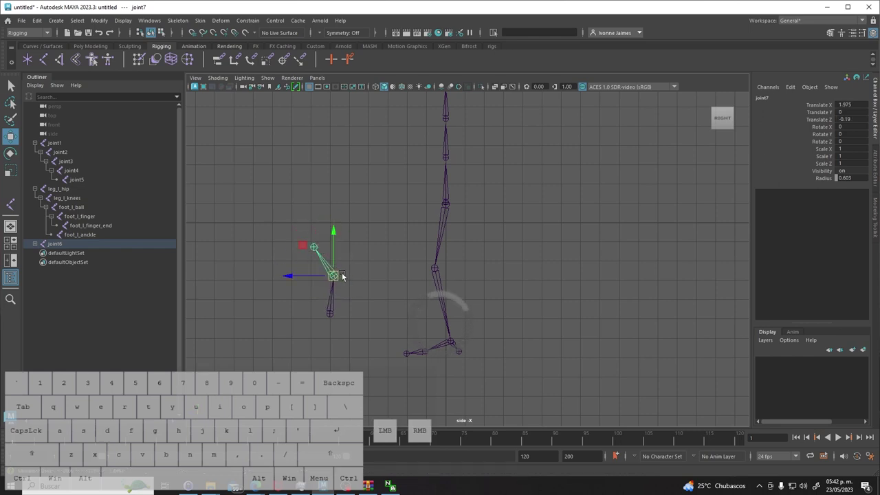
{"action": "left_click", "coordinate": [357, 306]}
{"action": "left_click", "coordinate": [331, 318]}
{"action": "left_click_drag", "start_coordinate": [334, 315], "coordinate": [336, 291]}
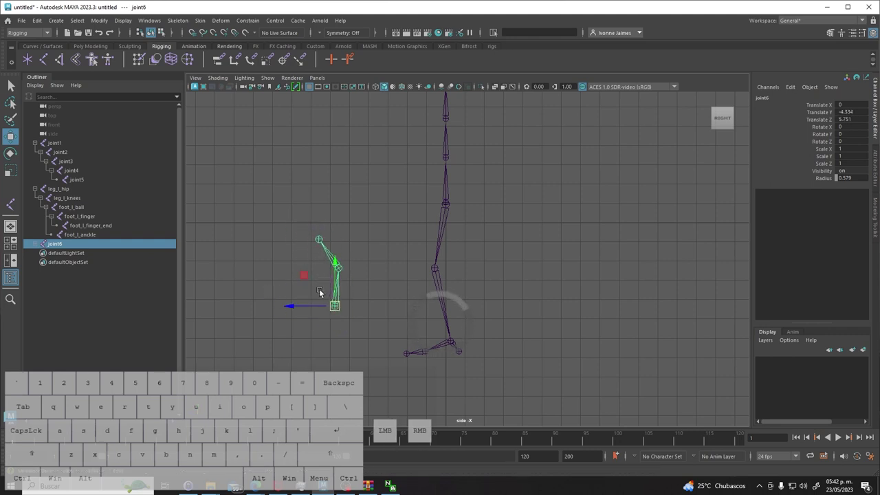
{"action": "left_click", "coordinate": [361, 309]}
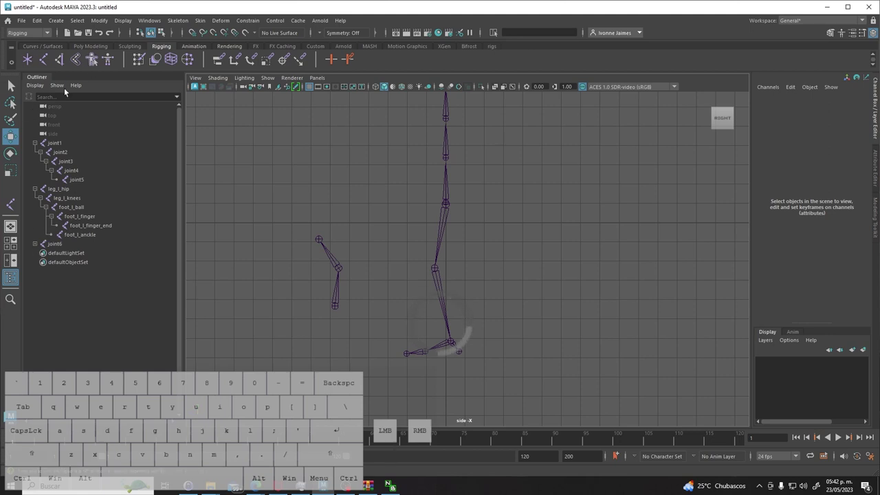
Create a second three-joint chain, joint9, beside the first and adjust its position.
{"action": "left_click", "coordinate": [44, 64]}
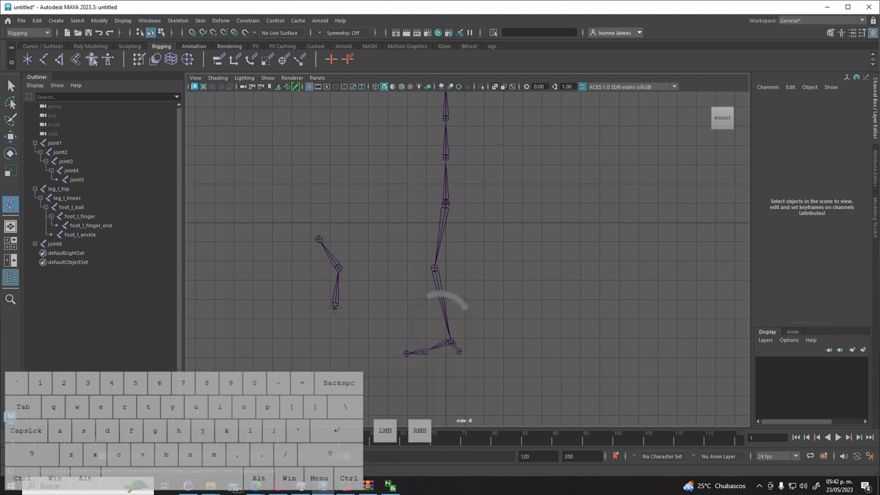
{"action": "left_click", "coordinate": [11, 92]}
{"action": "left_click_drag", "start_coordinate": [363, 327], "coordinate": [279, 186]}
{"action": "key", "text": "ctrl+d"}
{"action": "key", "text": "w"}
{"action": "left_click_drag", "start_coordinate": [323, 307], "coordinate": [297, 318]}
Create ikHandle1 from the top joint to the end joint of the leftmost new chain.
{"action": "left_click", "coordinate": [318, 349]}
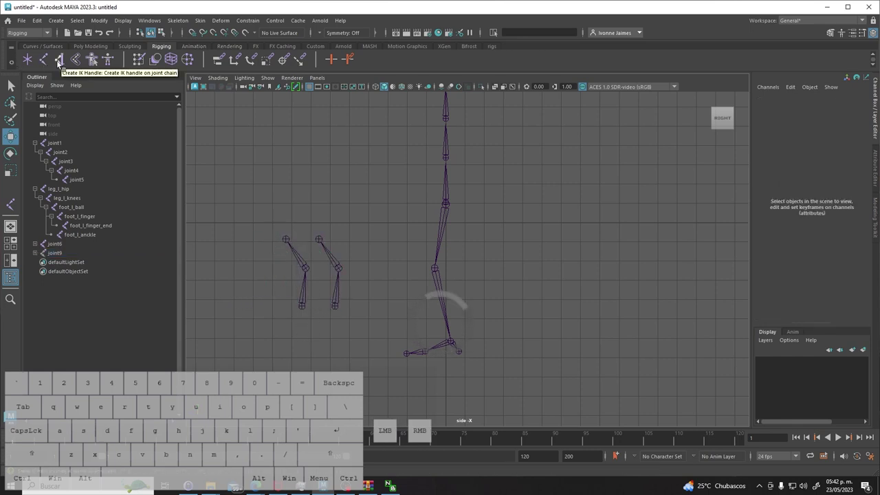
{"action": "left_click", "coordinate": [60, 61]}
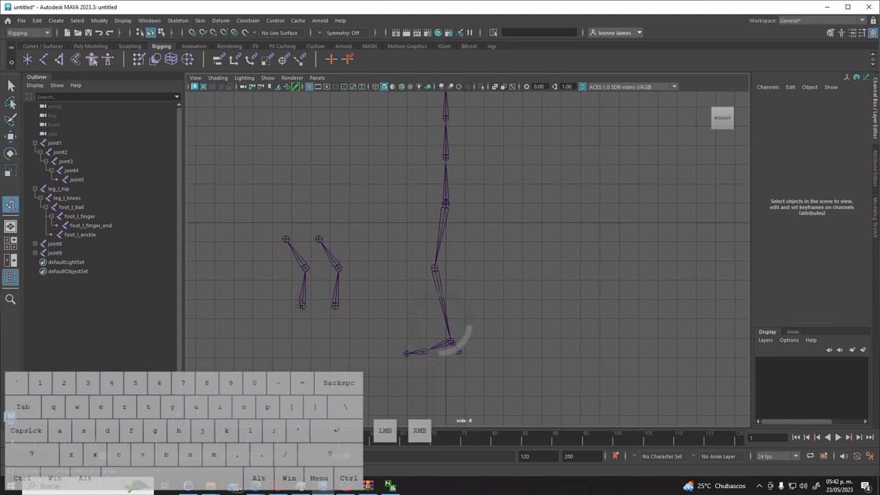
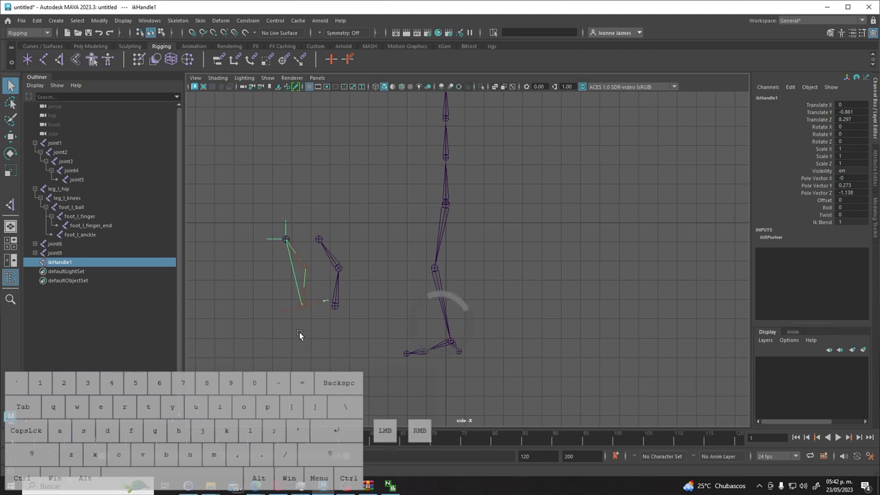
{"action": "left_click", "coordinate": [294, 318]}
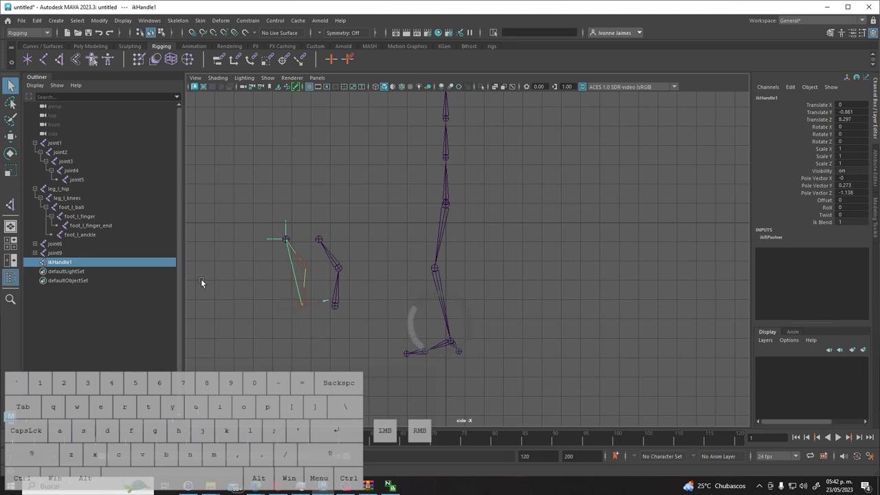
{"action": "left_click", "coordinate": [16, 91]}
{"action": "left_click", "coordinate": [287, 241]}
{"action": "left_click", "coordinate": [268, 304]}
{"action": "left_click", "coordinate": [48, 256]}
Move the top joints of the left and right practice chains lower in side view.
{"action": "left_click", "coordinate": [62, 271]}
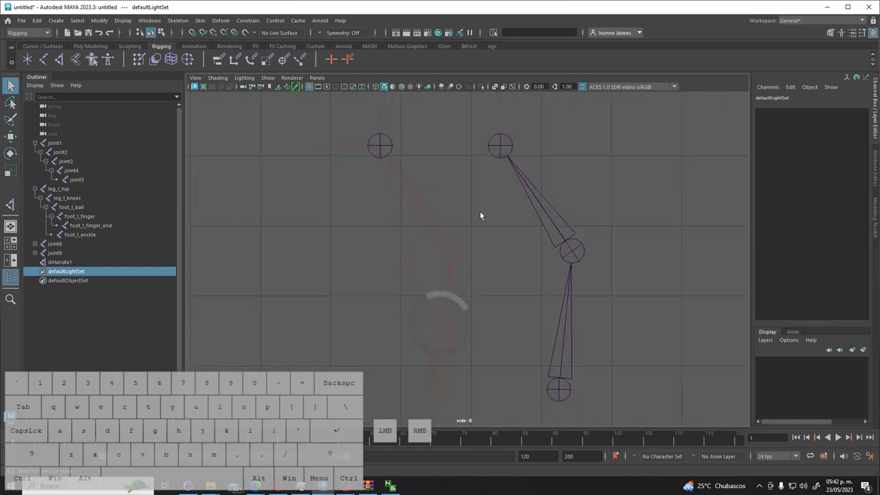
{"action": "left_click", "coordinate": [387, 146]}
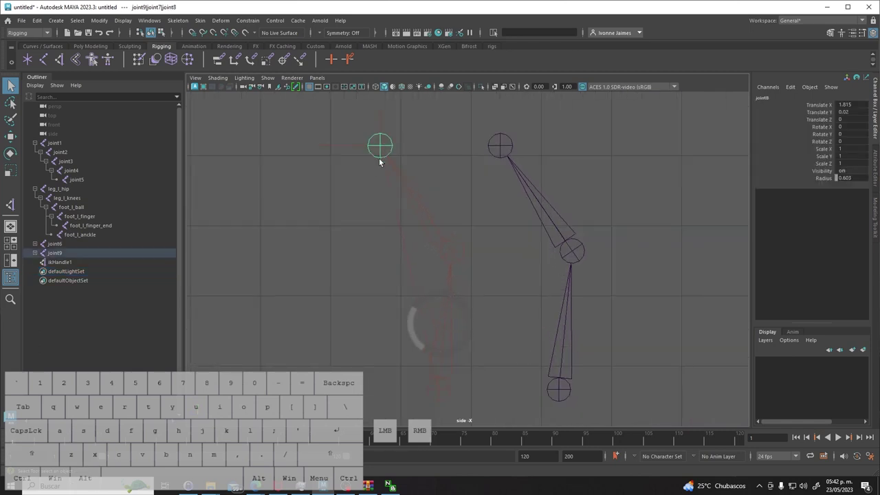
{"action": "key", "text": "w"}
{"action": "left_click_drag", "start_coordinate": [384, 145], "coordinate": [390, 182]}
{"action": "left_click", "coordinate": [494, 394]}
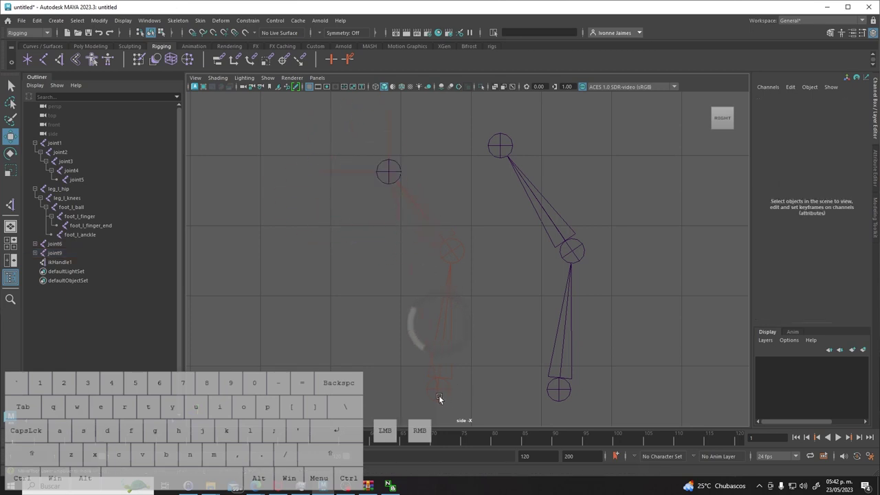
{"action": "left_click", "coordinate": [395, 177]}
{"action": "left_click", "coordinate": [393, 177]}
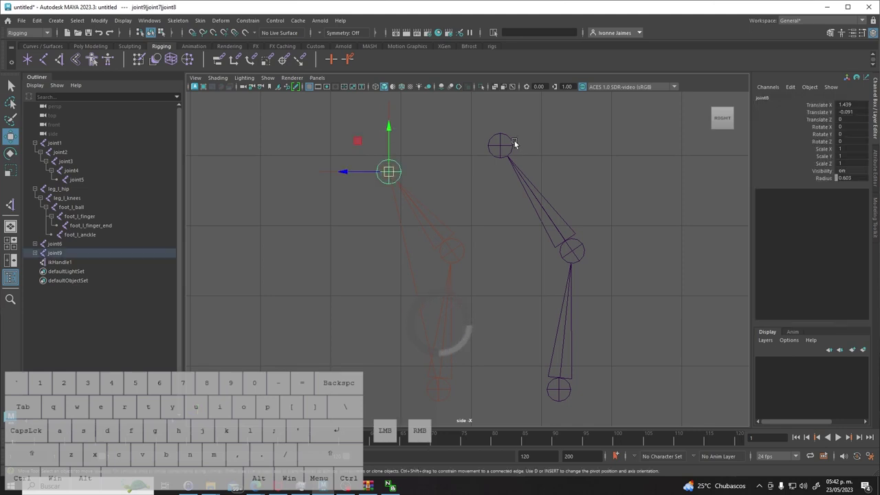
{"action": "left_click", "coordinate": [504, 148]}
{"action": "left_click_drag", "start_coordinate": [506, 150], "coordinate": [455, 167]}
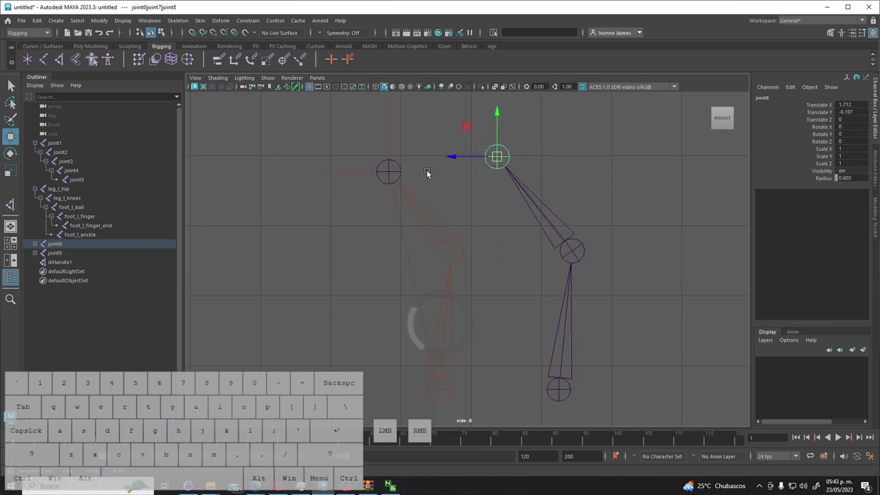
Pull ikHandle1 around to test how the left chain bends.
{"action": "left_click", "coordinate": [389, 177]}
{"action": "left_click", "coordinate": [402, 178]}
{"action": "left_click", "coordinate": [390, 174]}
{"action": "left_click_drag", "start_coordinate": [391, 174], "coordinate": [334, 250]}
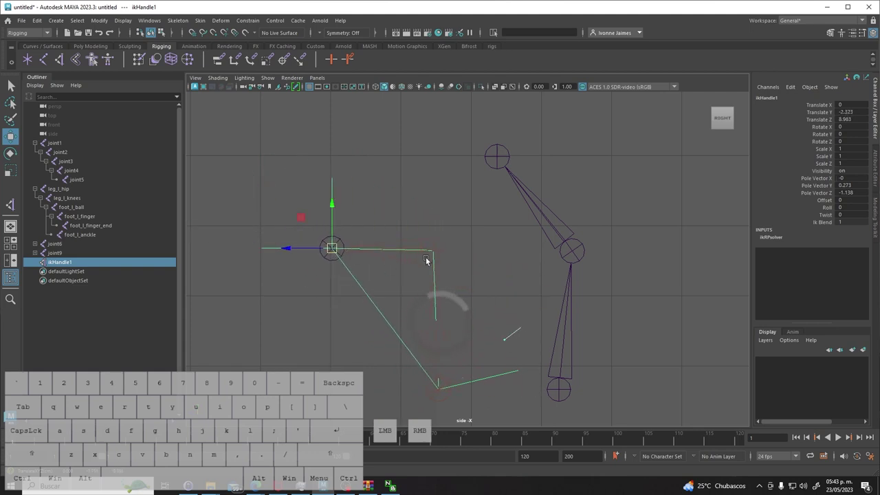
{"action": "left_click", "coordinate": [502, 166]}
{"action": "left_click", "coordinate": [500, 161]}
{"action": "left_click_drag", "start_coordinate": [498, 161], "coordinate": [506, 168]}
{"action": "left_click", "coordinate": [443, 254]}
{"action": "left_click_drag", "start_coordinate": [435, 253], "coordinate": [426, 237]}
{"action": "left_click_drag", "start_coordinate": [381, 292], "coordinate": [407, 333]}
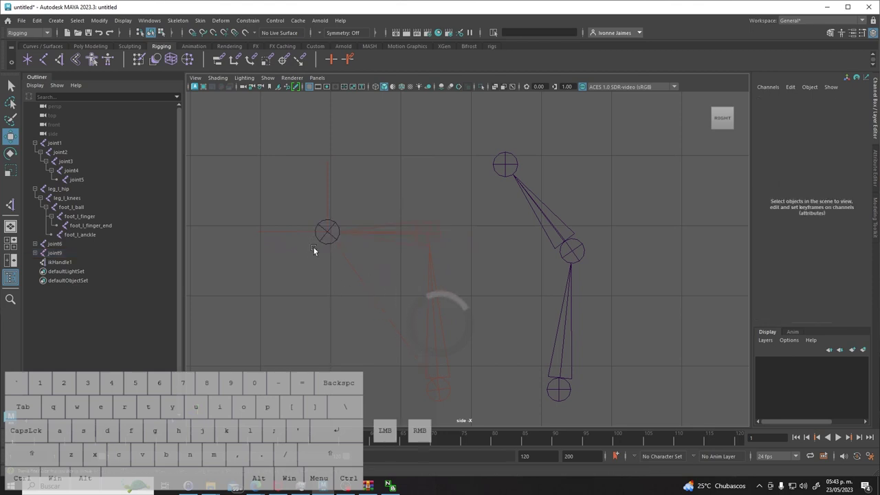
Drag ikHandle1 and the practice chain joints to bend the test chain, undoing as needed.
{"action": "left_click", "coordinate": [432, 391]}
{"action": "left_click_drag", "start_coordinate": [443, 394], "coordinate": [437, 365]}
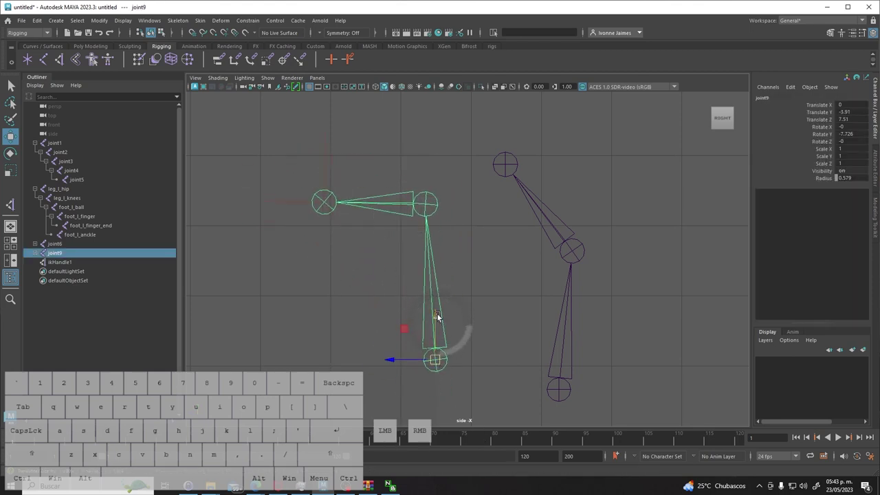
{"action": "key", "text": "ctrl+z"}
{"action": "left_click", "coordinate": [491, 335]}
{"action": "left_click", "coordinate": [441, 389]}
{"action": "left_click_drag", "start_coordinate": [363, 189], "coordinate": [340, 231]}
{"action": "left_click", "coordinate": [327, 233]}
{"action": "left_click_drag", "start_coordinate": [329, 236], "coordinate": [315, 186]}
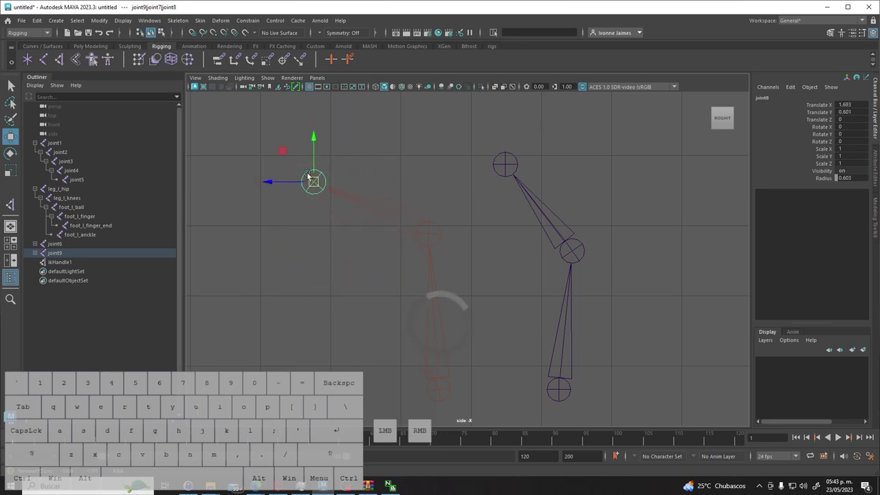
{"action": "left_click_drag", "start_coordinate": [319, 183], "coordinate": [329, 196]}
{"action": "left_click", "coordinate": [409, 170]}
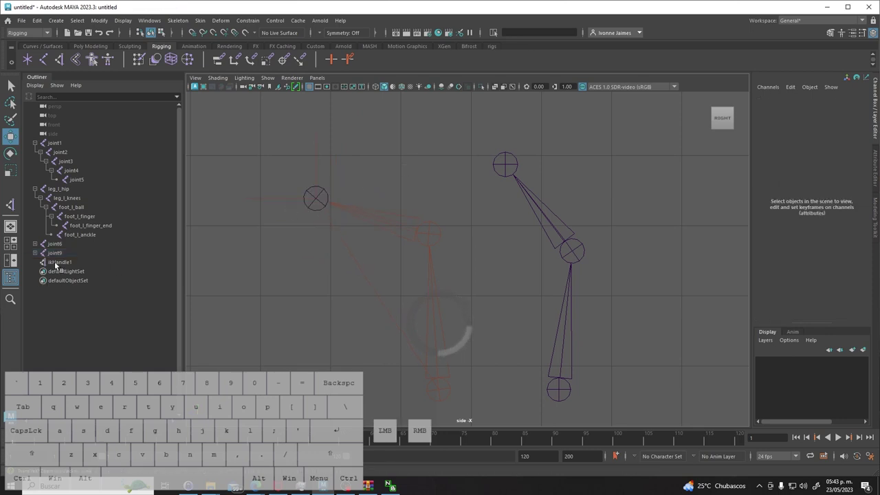
Bend the practice chain with its handle once more, delete the handle, and select joint6 and joint9.
{"action": "left_click", "coordinate": [60, 266]}
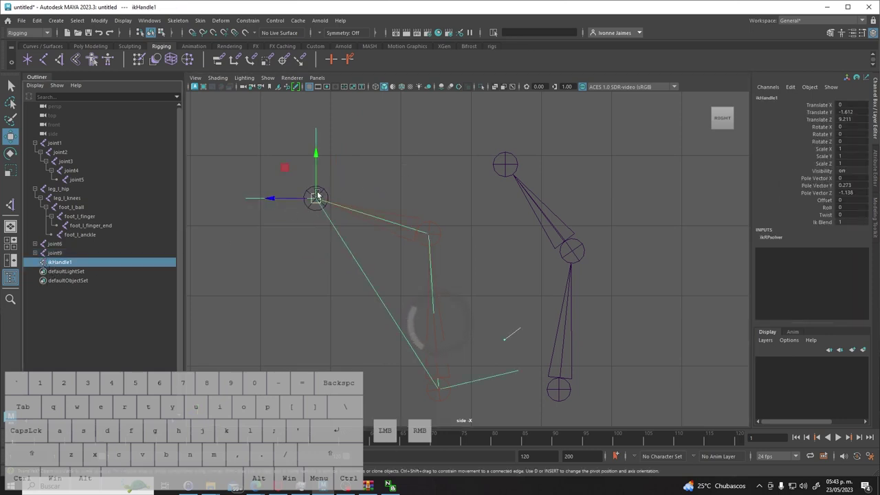
{"action": "left_click_drag", "start_coordinate": [315, 201], "coordinate": [355, 188]}
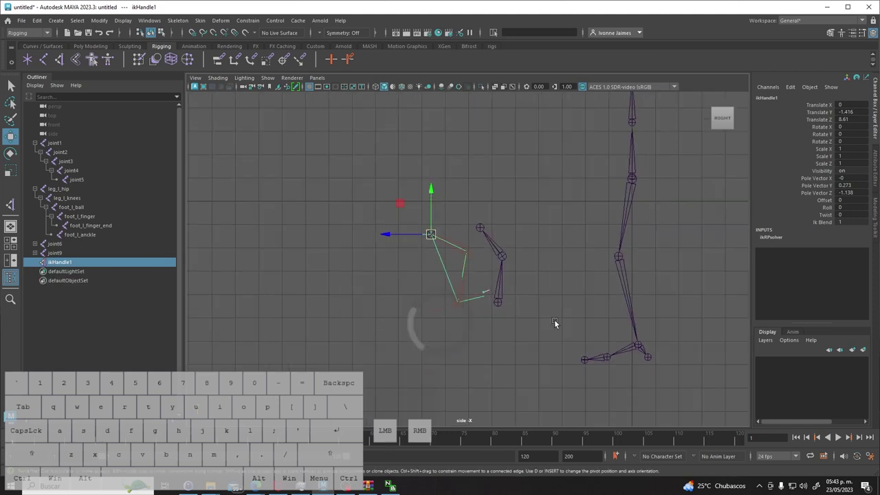
{"action": "left_click", "coordinate": [393, 220]}
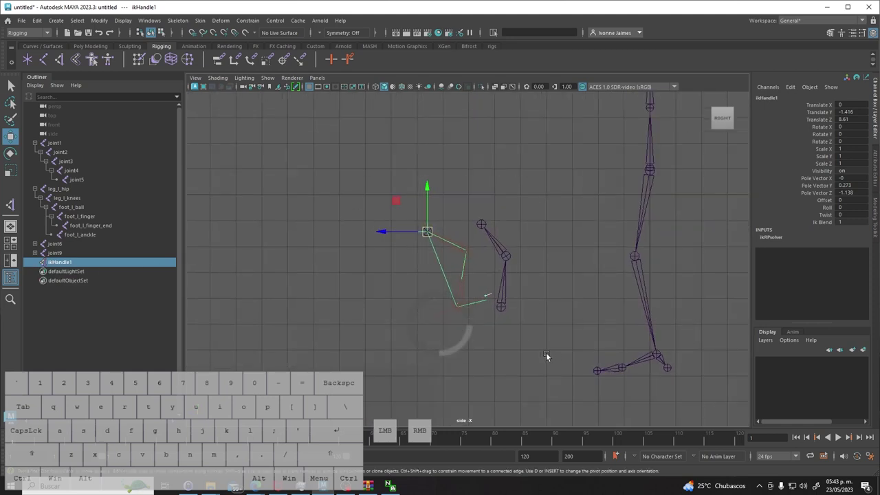
{"action": "left_click", "coordinate": [549, 358]}
{"action": "left_click_drag", "start_coordinate": [441, 222], "coordinate": [526, 325]}
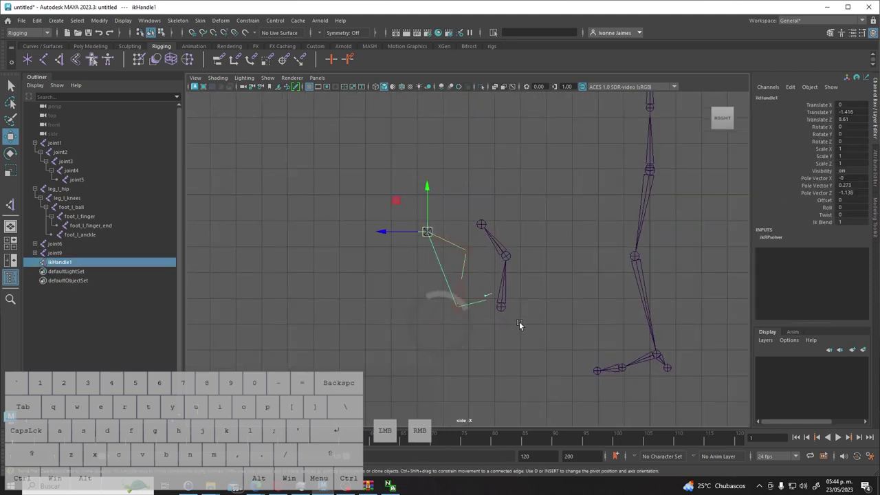
{"action": "left_click", "coordinate": [18, 94]}
{"action": "left_click", "coordinate": [323, 260]}
Delete the practice chains, pan to the leg, and create an IK handle from leg_l_hip to foot_l_ankle.
{"action": "left_click_drag", "start_coordinate": [428, 236], "coordinate": [560, 361]}
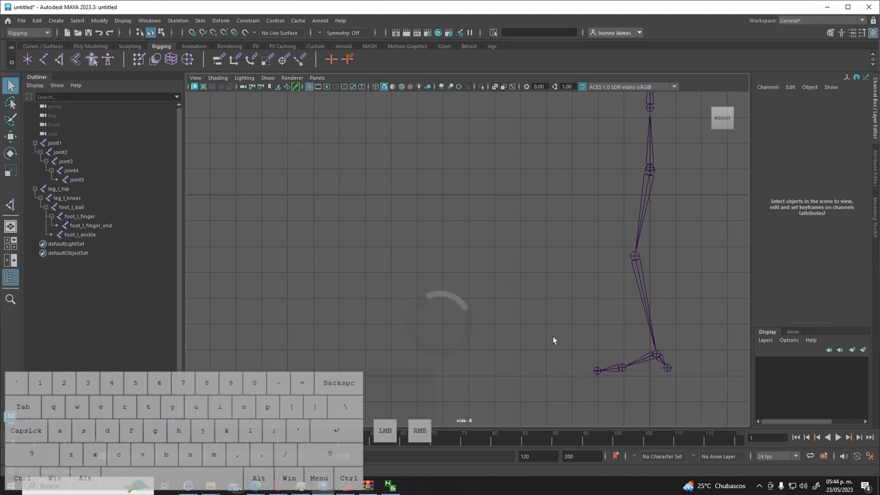
{"action": "left_click_drag", "start_coordinate": [567, 304], "coordinate": [504, 305]}
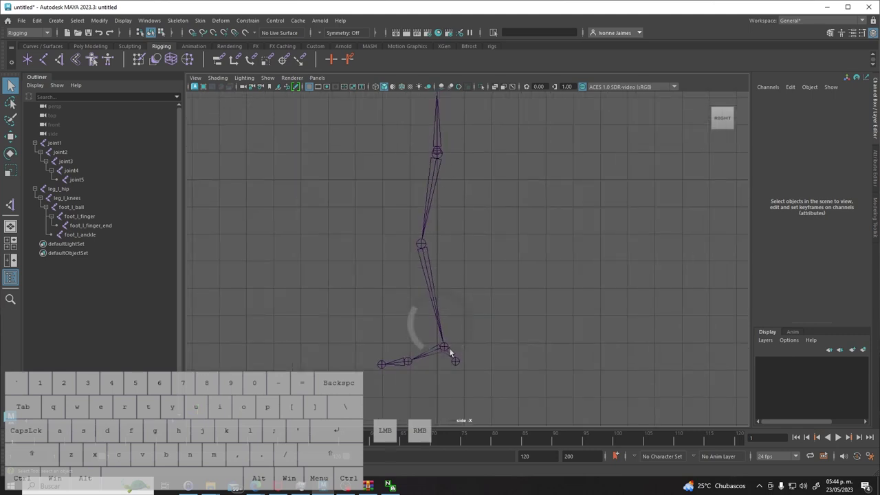
{"action": "left_click", "coordinate": [62, 62]}
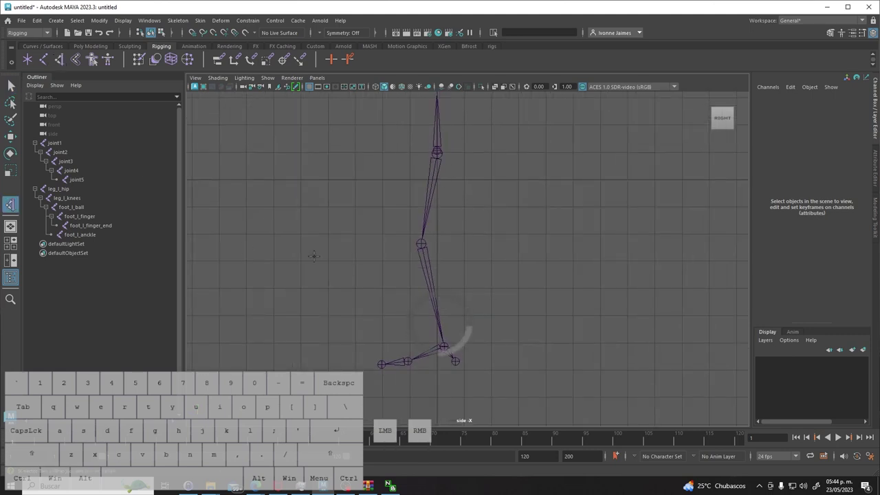
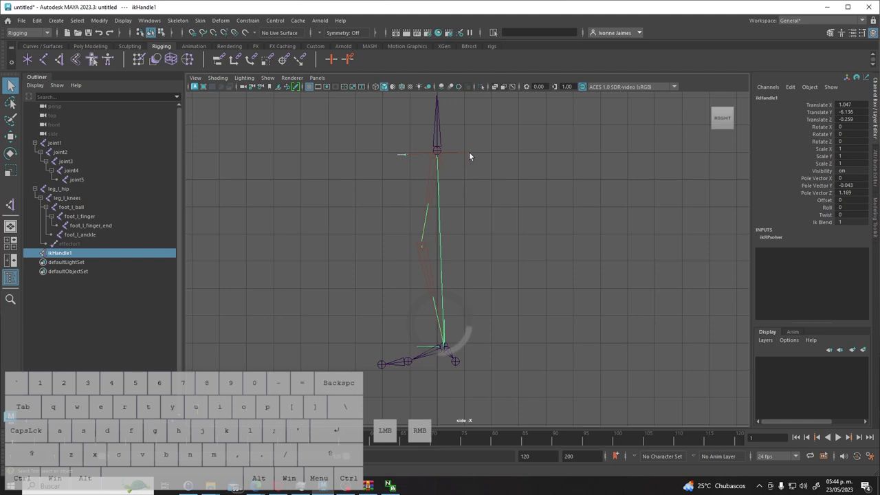
{"action": "left_click", "coordinate": [12, 90]}
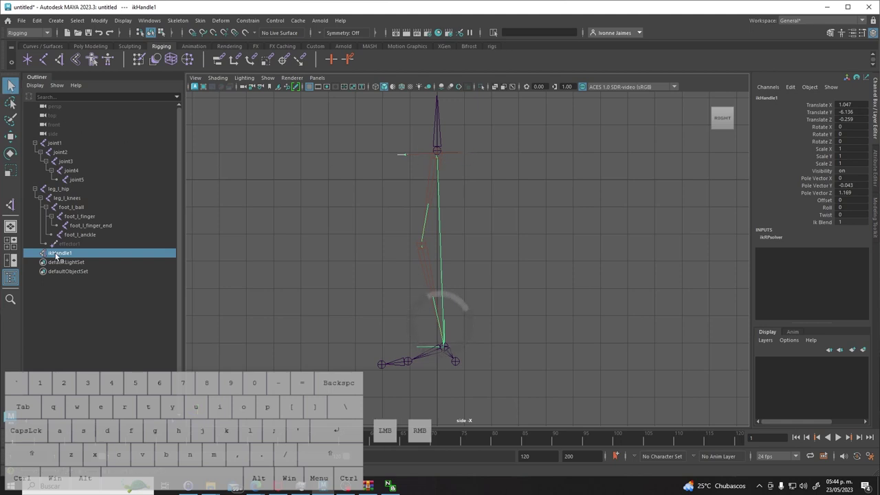
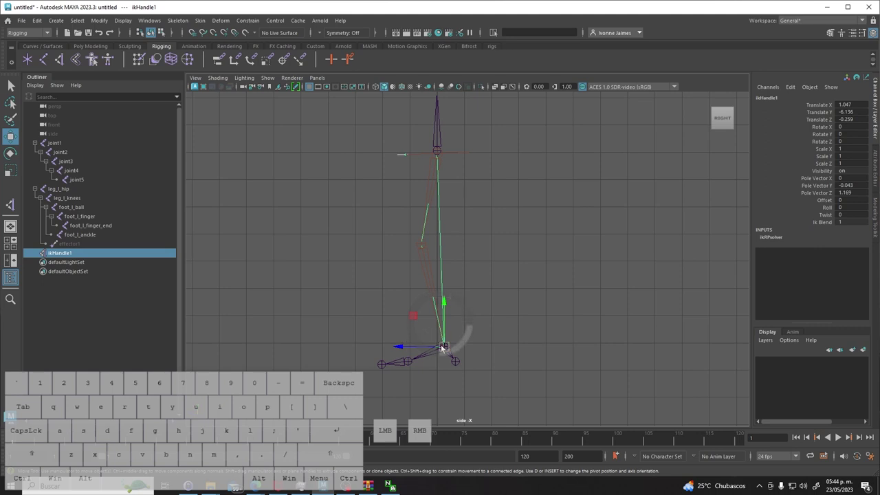
Test-move the leg's new IK handle, undo the move, and deselect.
{"action": "left_click_drag", "start_coordinate": [448, 349], "coordinate": [445, 341]}
{"action": "key", "text": "z"}
{"action": "key", "text": "z"}
{"action": "left_click", "coordinate": [526, 298]}
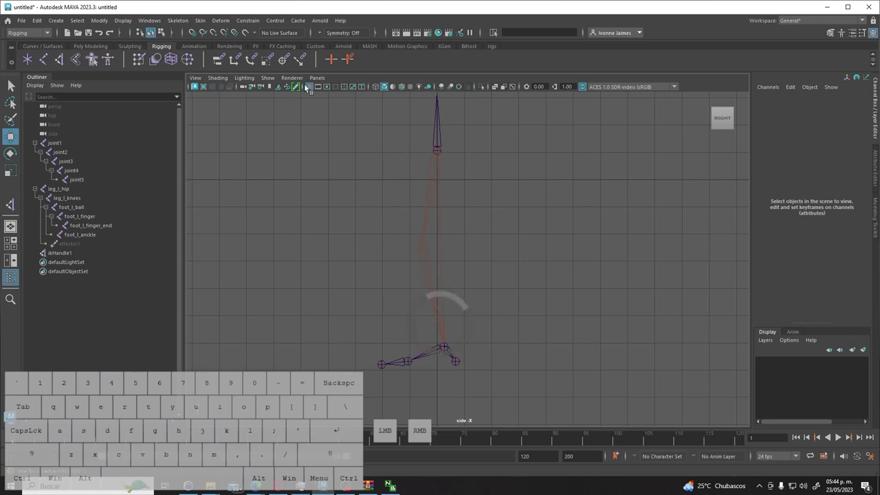
{"action": "left_click", "coordinate": [313, 88]}
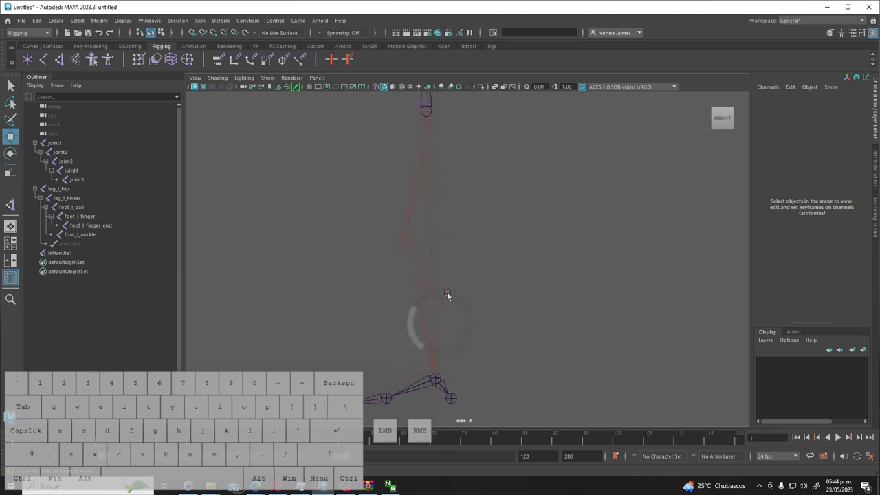
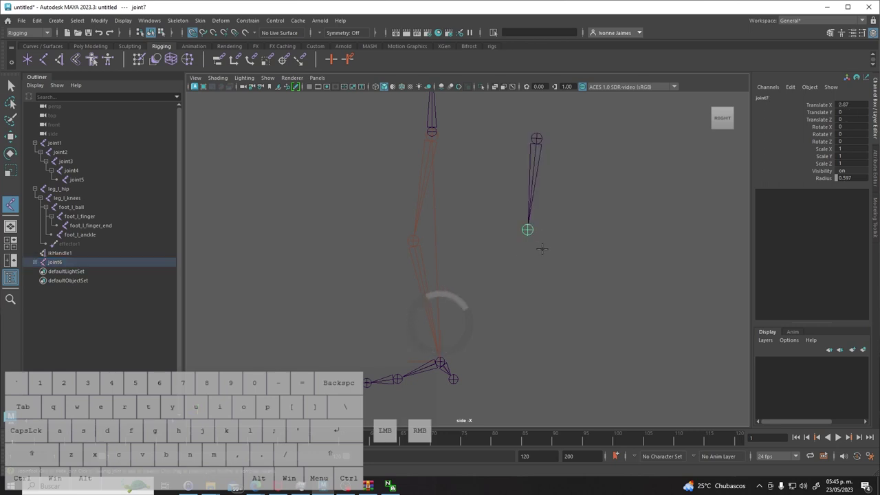
{"action": "key", "text": "z"}
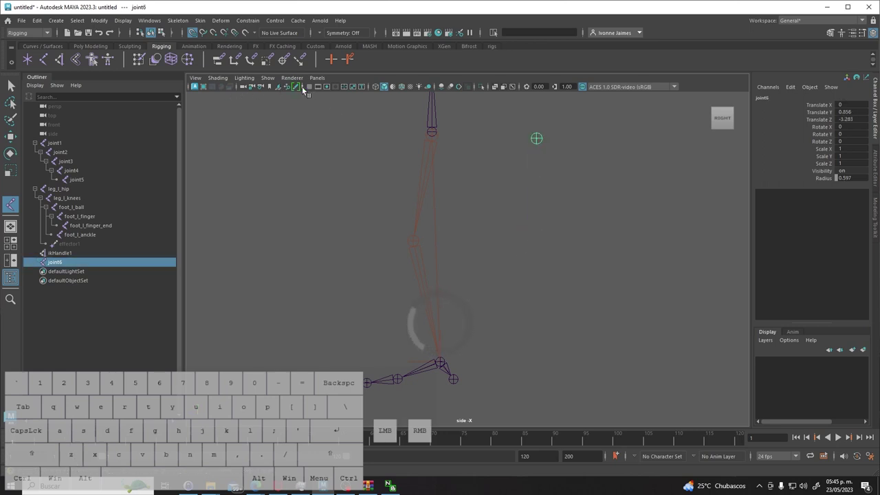
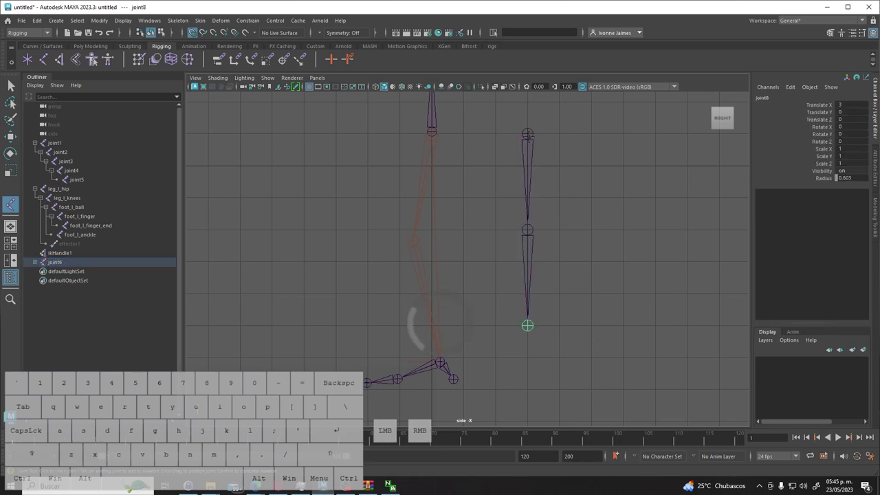
{"action": "left_click", "coordinate": [13, 91]}
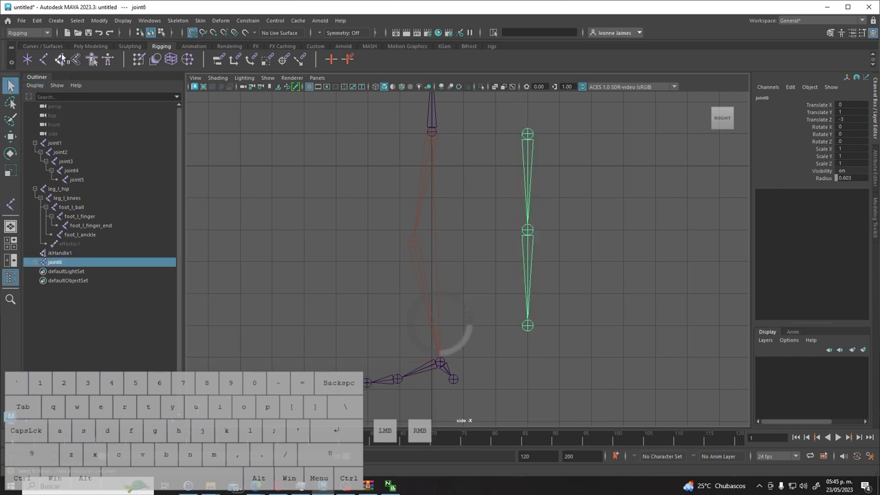
{"action": "left_click", "coordinate": [64, 57]}
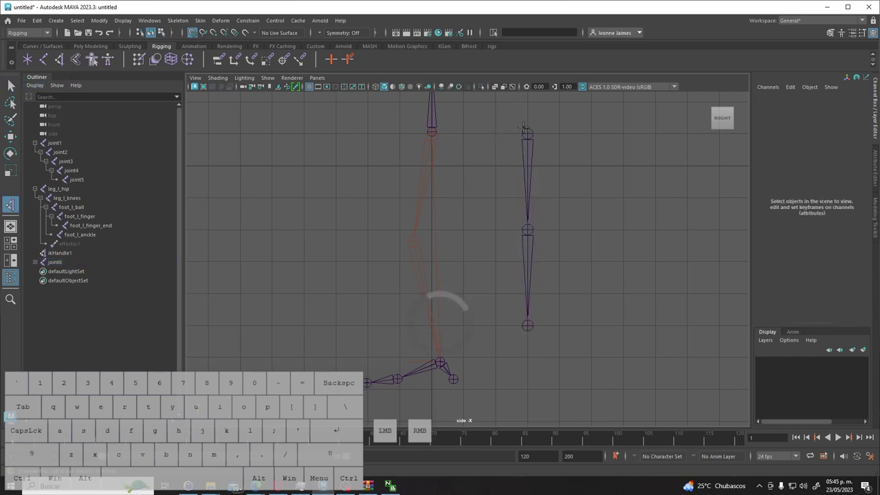
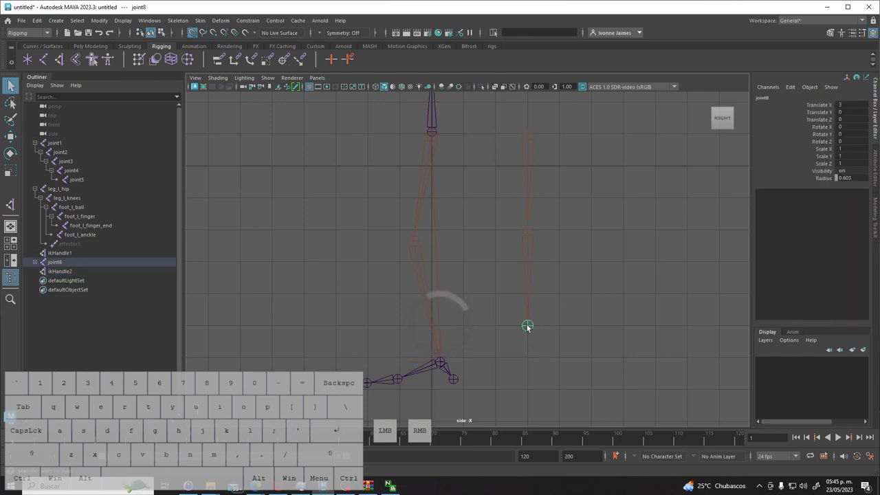
{"action": "left_click", "coordinate": [55, 273]}
{"action": "key", "text": "q"}
{"action": "key", "text": "w"}
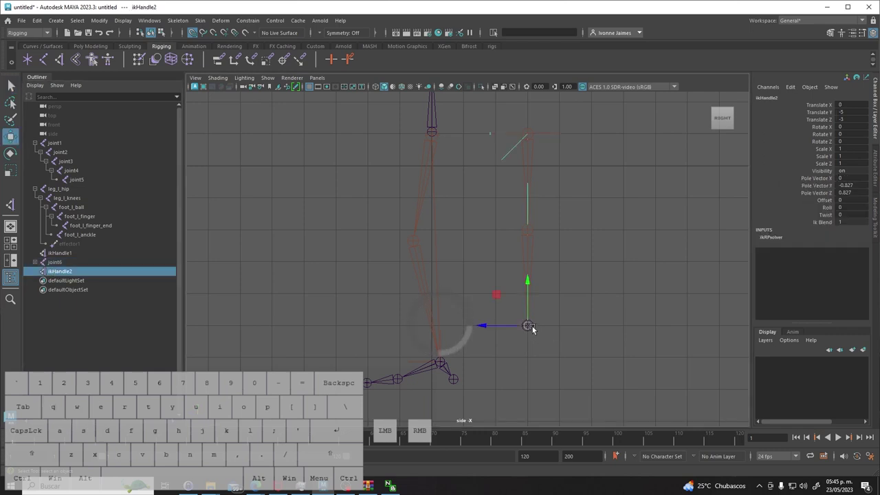
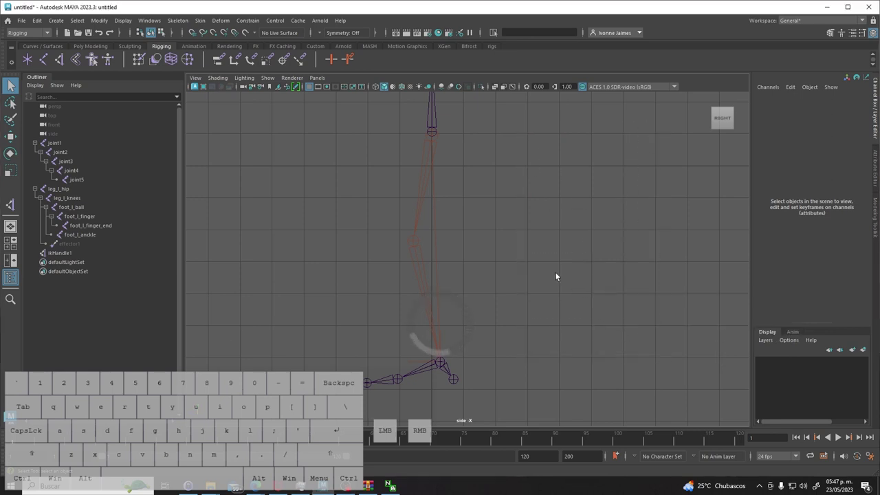
{"action": "left_click", "coordinate": [445, 365]}
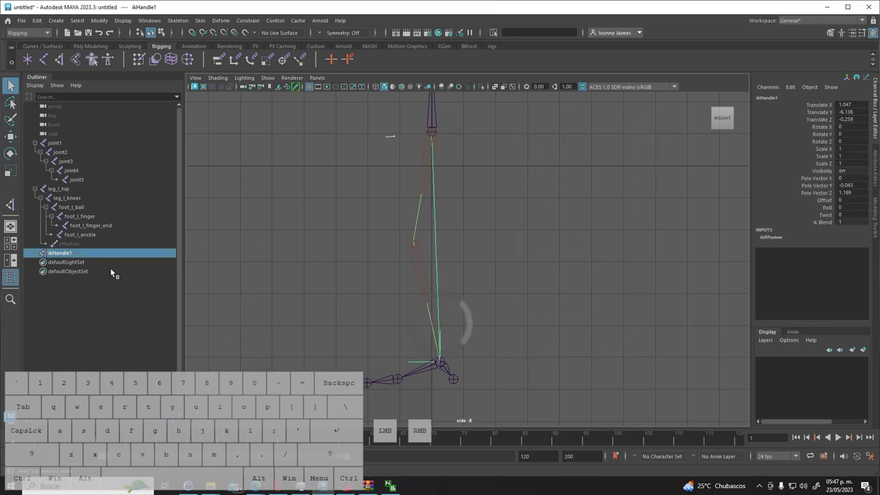
{"action": "left_click", "coordinate": [61, 257]}
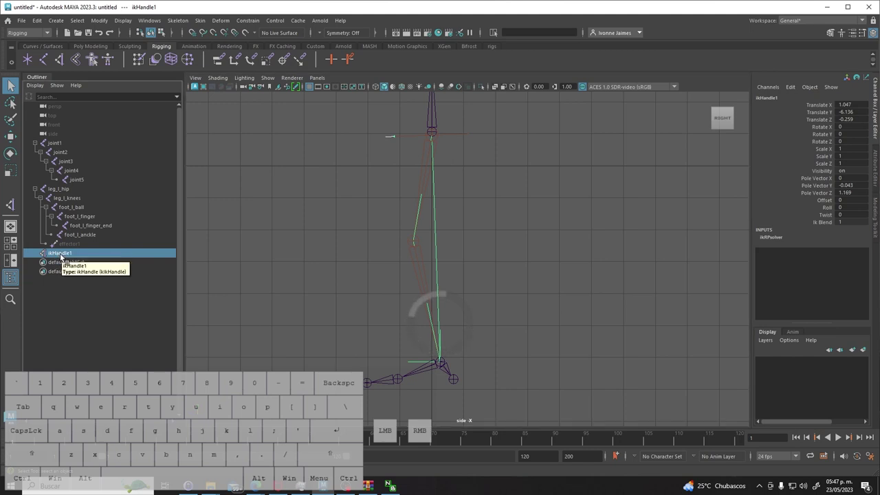
{"action": "key", "text": "w"}
{"action": "left_click_drag", "start_coordinate": [444, 366], "coordinate": [425, 305]}
{"action": "key", "text": "z"}
{"action": "left_click", "coordinate": [519, 342]}
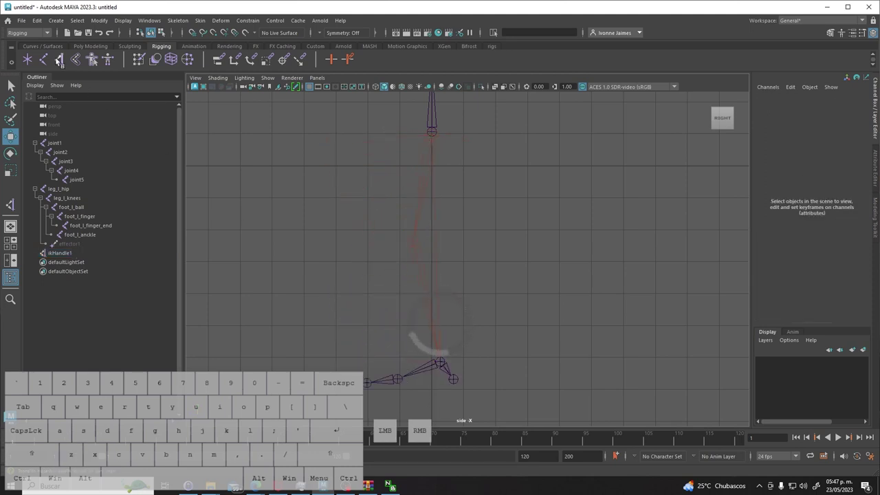
Create ikHandle2 and ikHandle3 across the foot joints.
{"action": "left_click", "coordinate": [63, 65]}
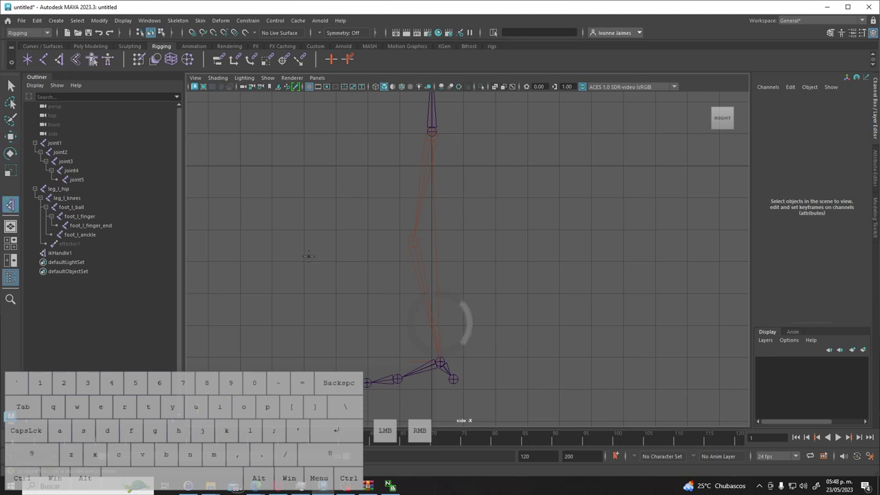
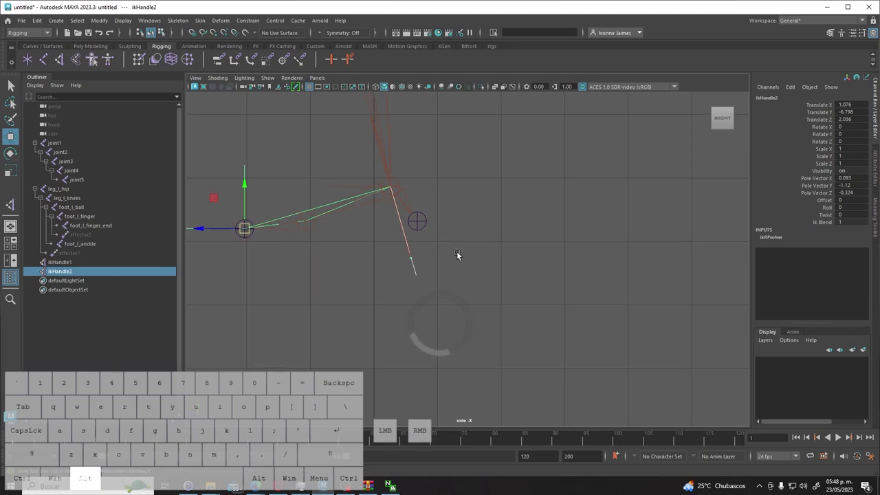
{"action": "left_click", "coordinate": [14, 84]}
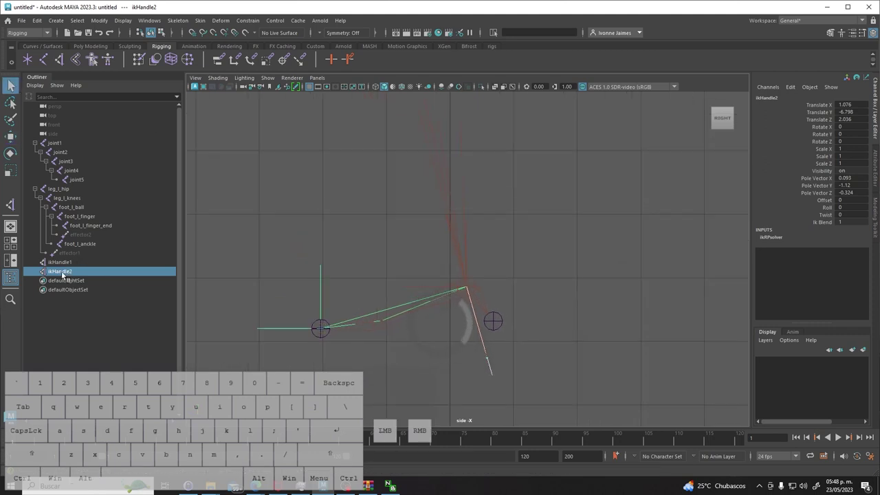
{"action": "left_click", "coordinate": [58, 64]}
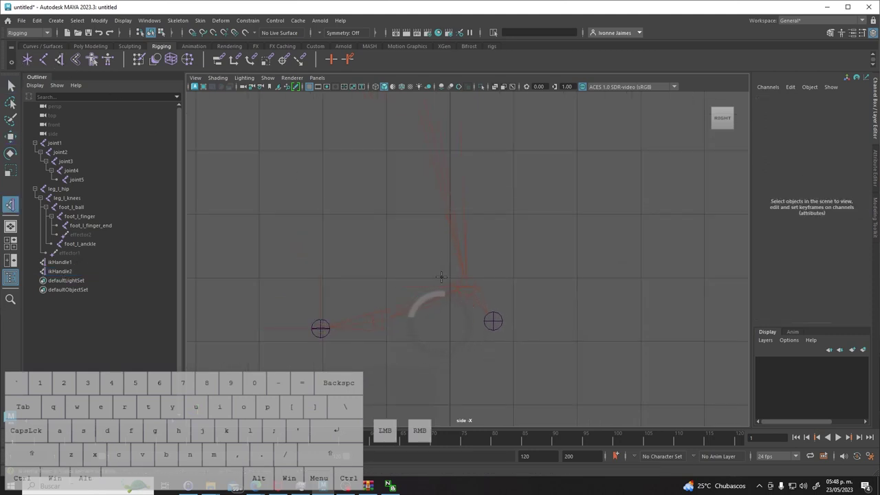
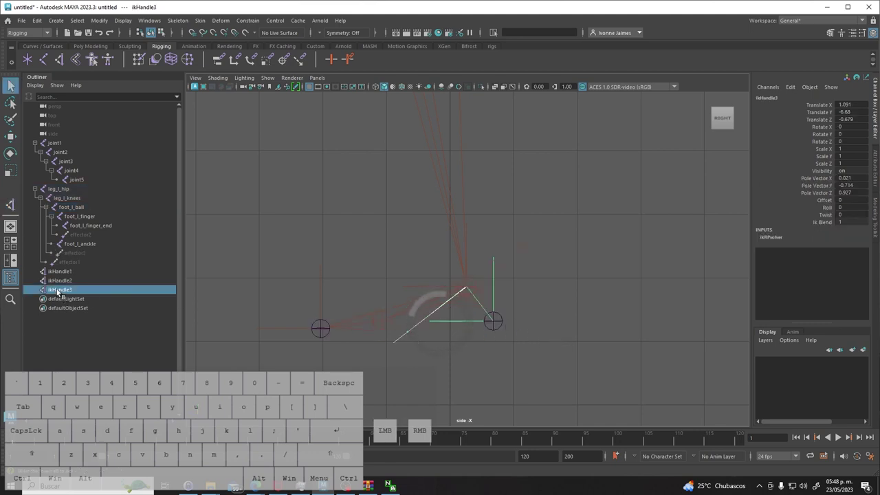
{"action": "left_click", "coordinate": [17, 91]}
{"action": "left_click", "coordinate": [202, 231]}
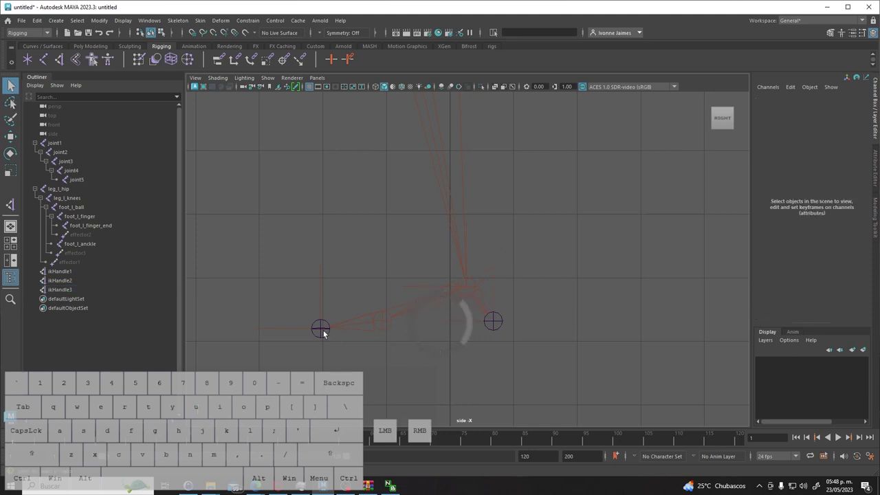
Select ikHandle2, ikHandle3 and ikHandle1 in turn and move them to test the foot and leg.
{"action": "left_click", "coordinate": [63, 284]}
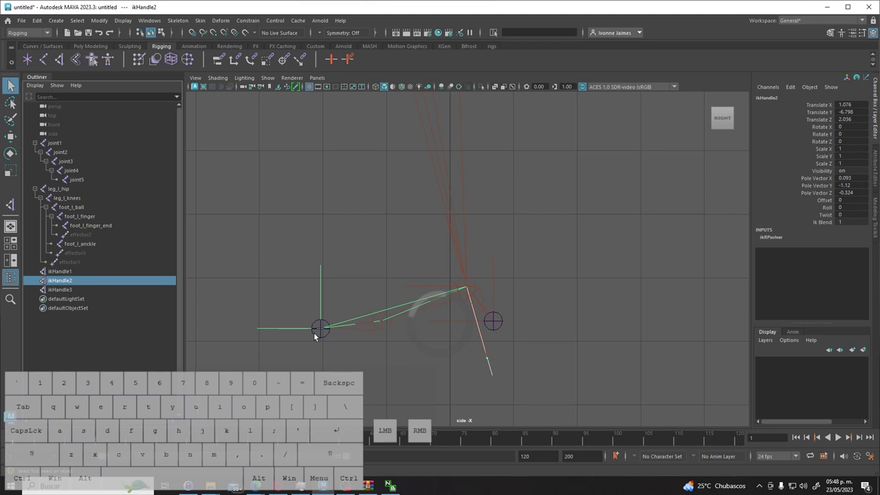
{"action": "key", "text": "w"}
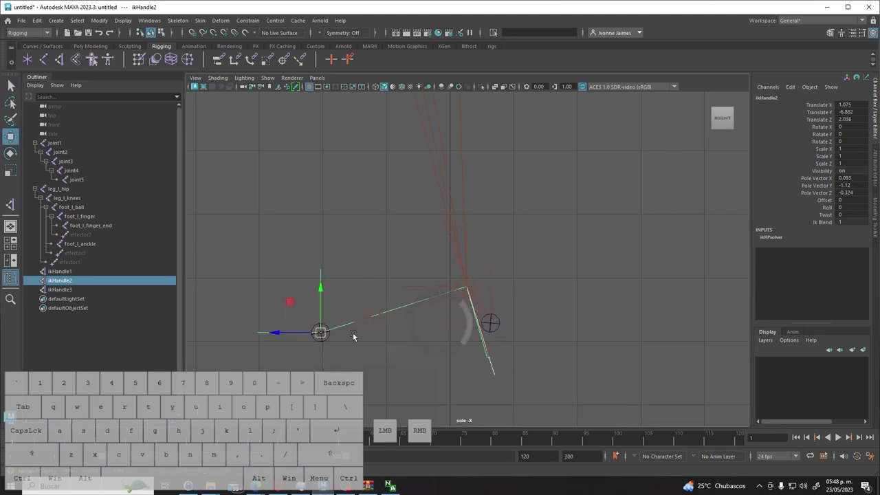
{"action": "left_click", "coordinate": [66, 295]}
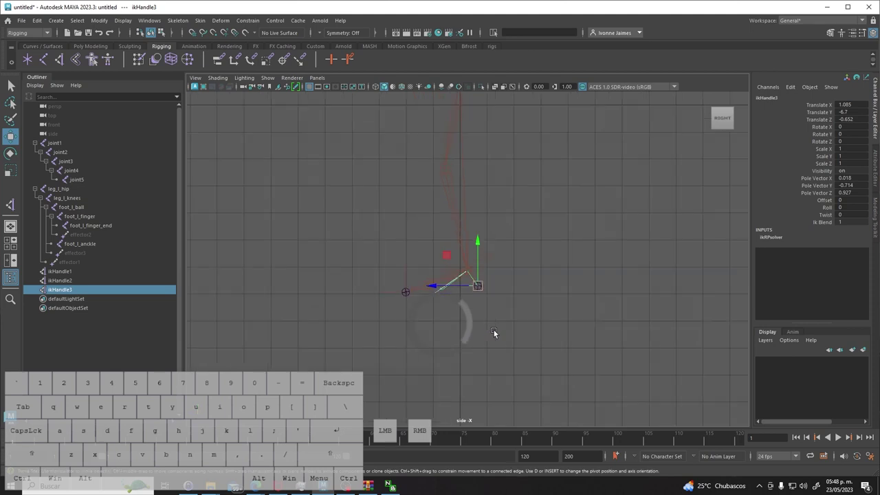
{"action": "left_click", "coordinate": [58, 274]}
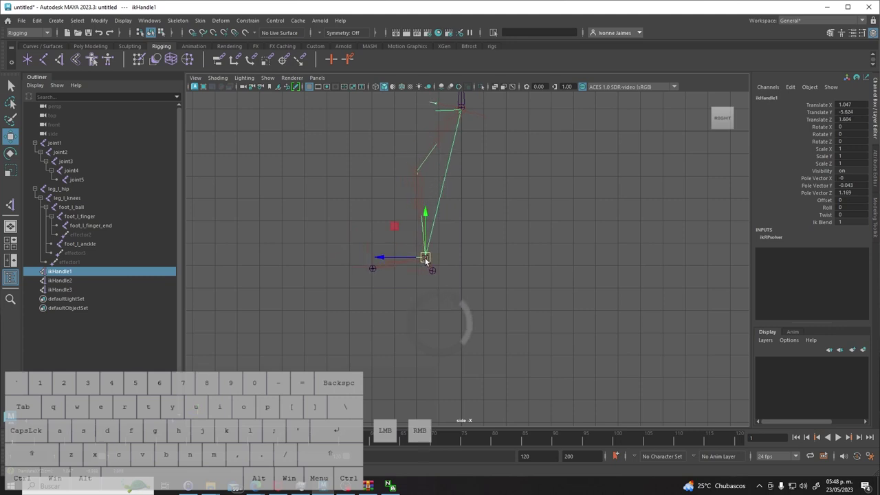
Test ikHandle2, ikHandle1 and the leg_l_hip joint in the side view.
{"action": "left_click", "coordinate": [376, 272]}
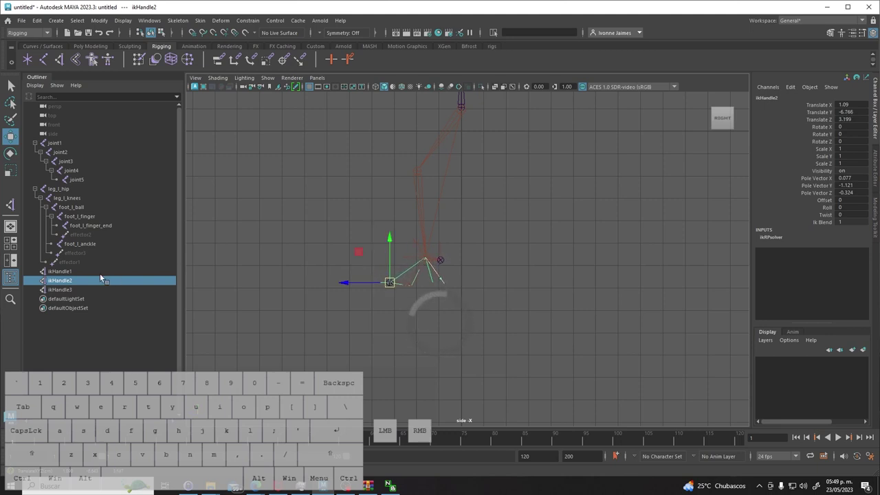
{"action": "left_click", "coordinate": [68, 276]}
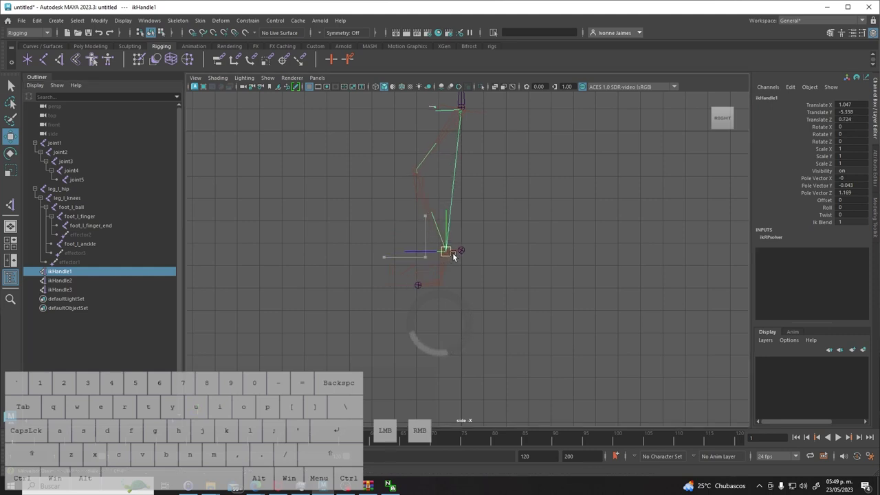
{"action": "left_click", "coordinate": [518, 283]}
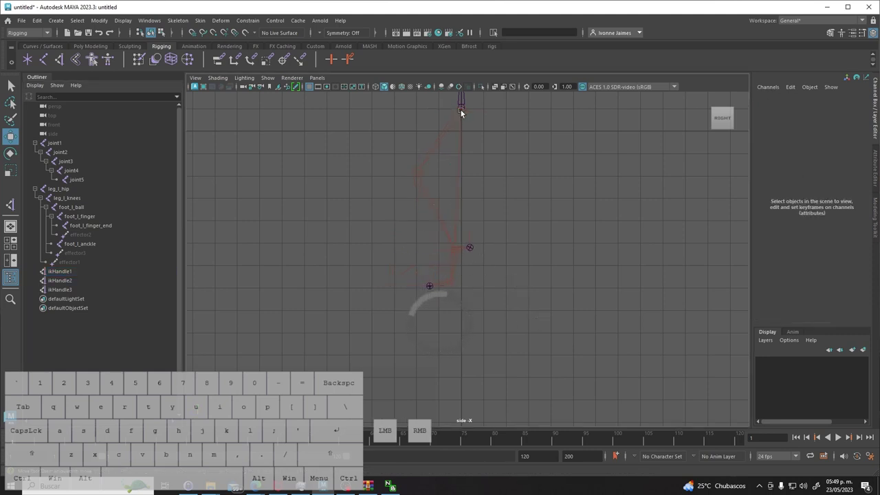
{"action": "left_click", "coordinate": [464, 113]}
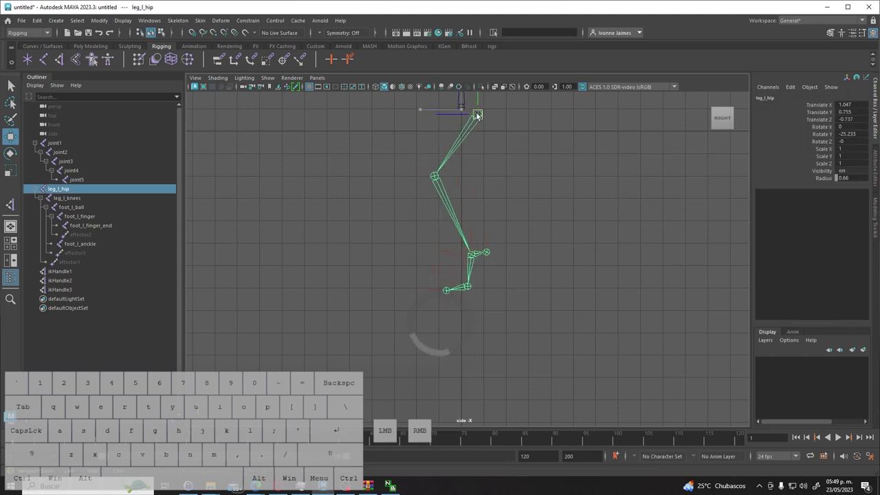
{"action": "key", "text": "z"}
{"action": "left_click", "coordinate": [531, 220]}
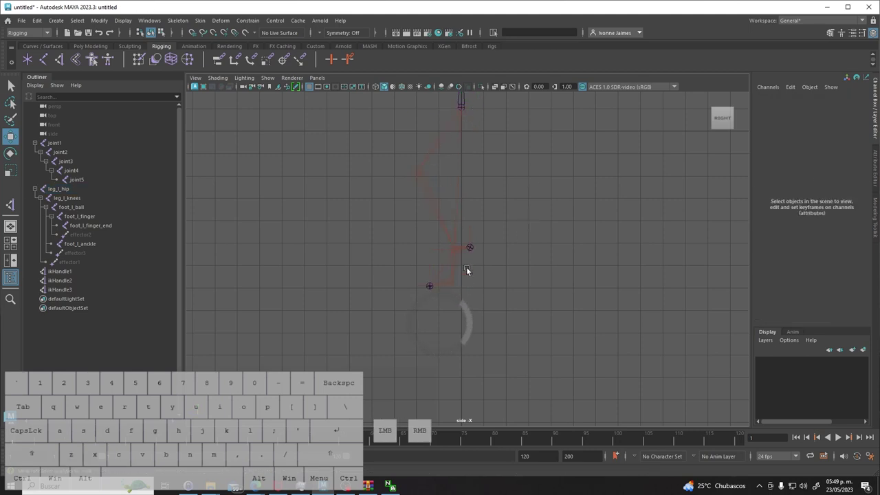
Undo all the test moves so the leg hangs straight, then deselect.
{"action": "key", "text": "z"}
{"action": "key", "text": "z"}
{"action": "key", "text": "z"}
{"action": "key", "text": "z"}
{"action": "key", "text": "z"}
{"action": "key", "text": "z"}
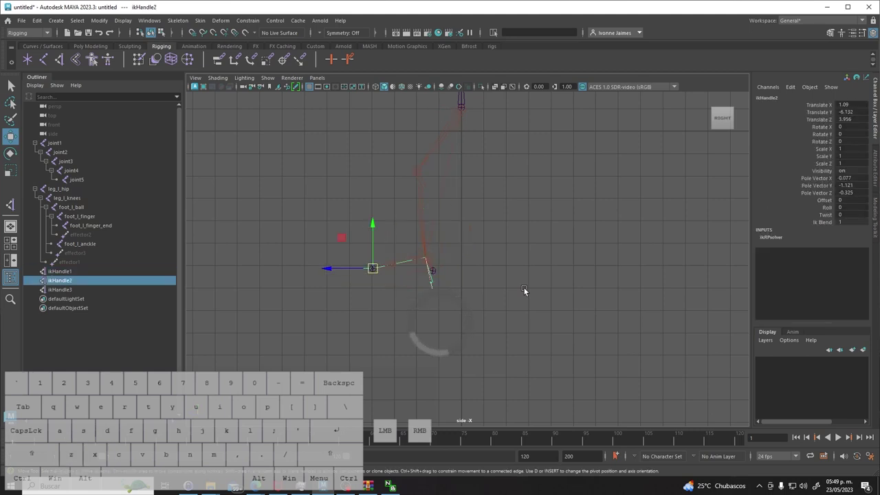
{"action": "key", "text": "z"}
{"action": "key", "text": "z"}
{"action": "key", "text": "z"}
{"action": "key", "text": "z"}
{"action": "key", "text": "z"}
{"action": "left_click", "coordinate": [526, 291]}
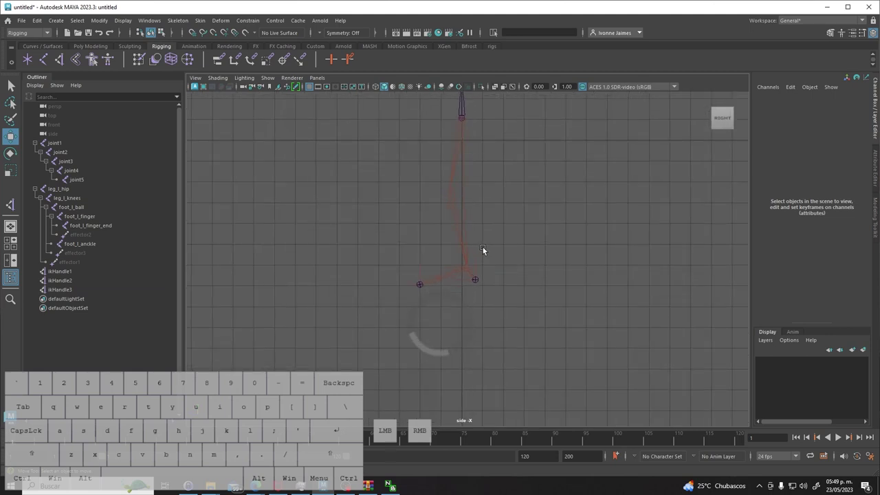
Switch to the front view via the hotbox and check joint1's translate values.
{"action": "key", "text": "space"}
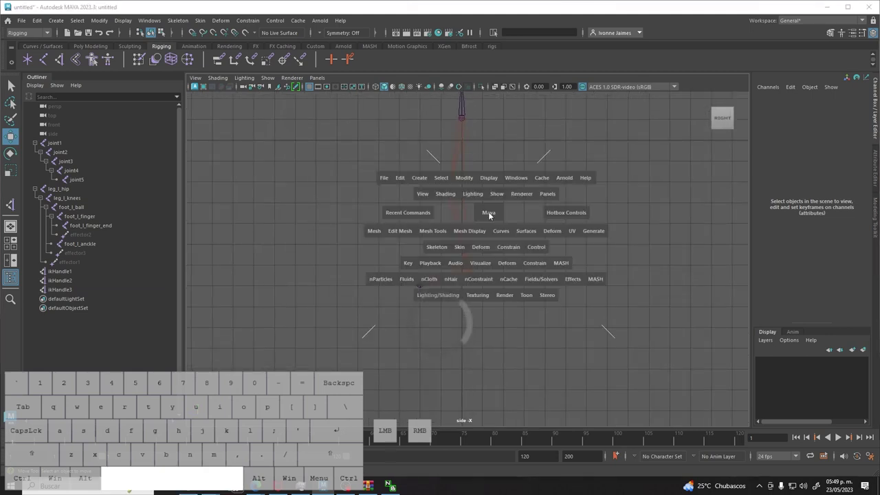
{"action": "left_click", "coordinate": [492, 217]}
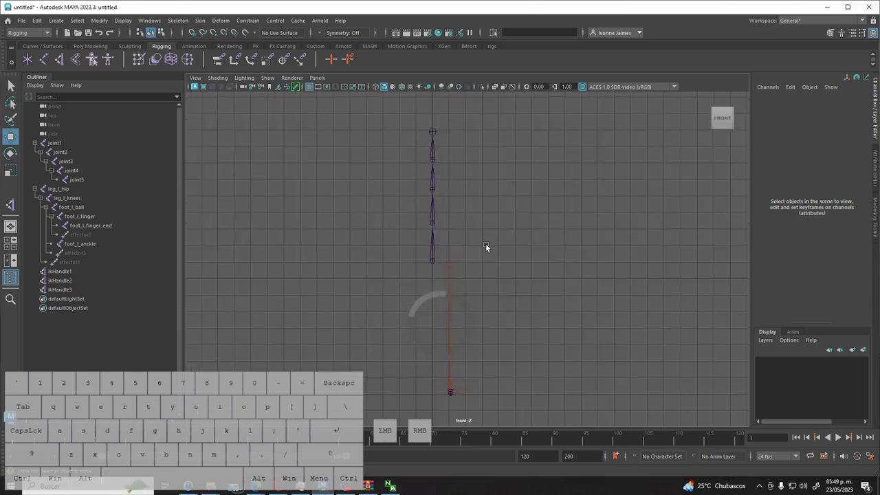
{"action": "left_click_drag", "start_coordinate": [500, 407], "coordinate": [449, 256]}
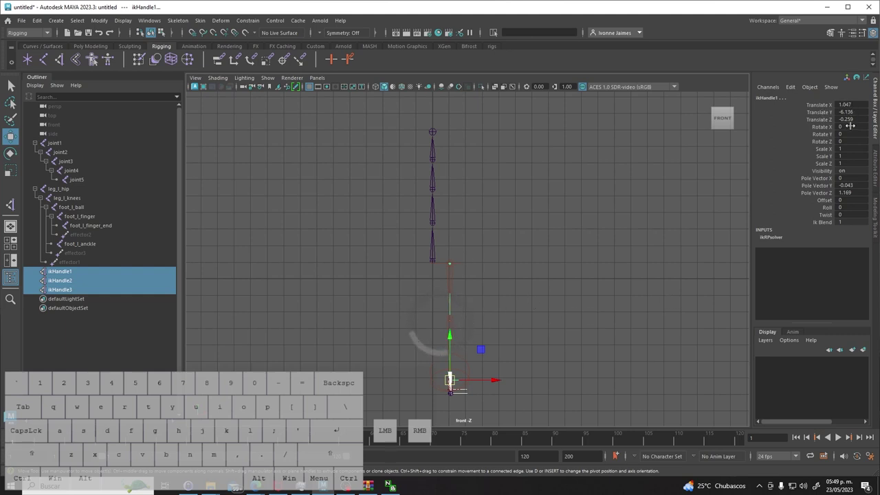
{"action": "left_click", "coordinate": [599, 333]}
{"action": "left_click_drag", "start_coordinate": [412, 134], "coordinate": [439, 274]}
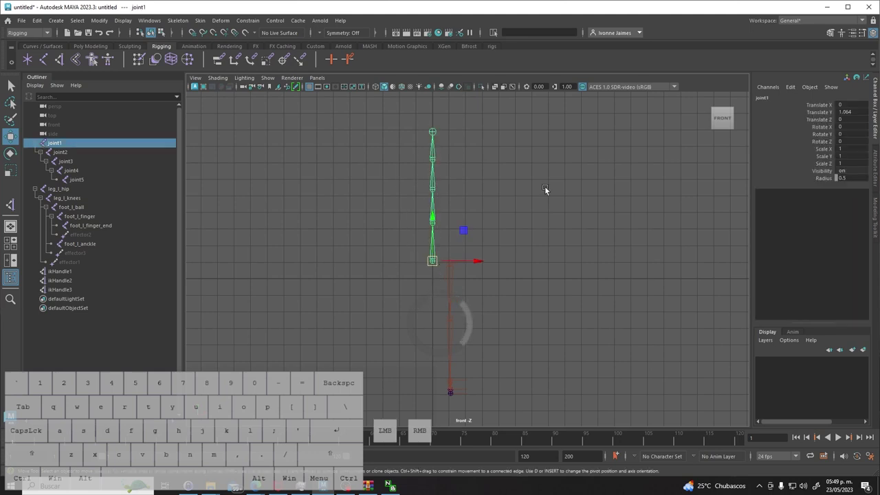
{"action": "left_click", "coordinate": [594, 207]}
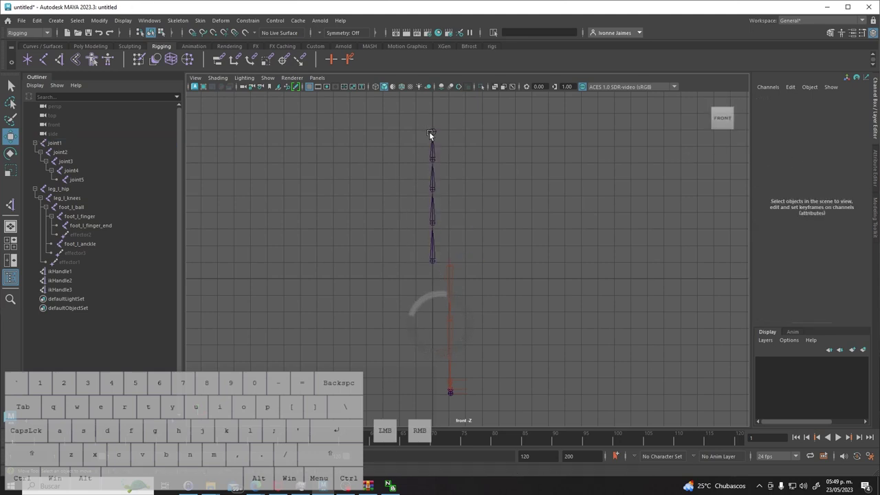
Read the translate values of joint5, joint2, joint1 and leg_l_hip in the Channel Box.
{"action": "left_click", "coordinate": [435, 135]}
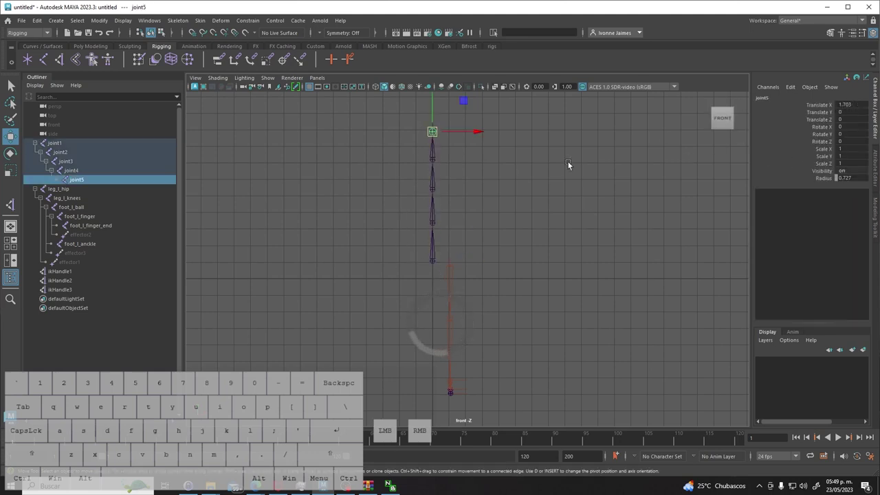
{"action": "left_click_drag", "start_coordinate": [436, 224], "coordinate": [436, 225]}
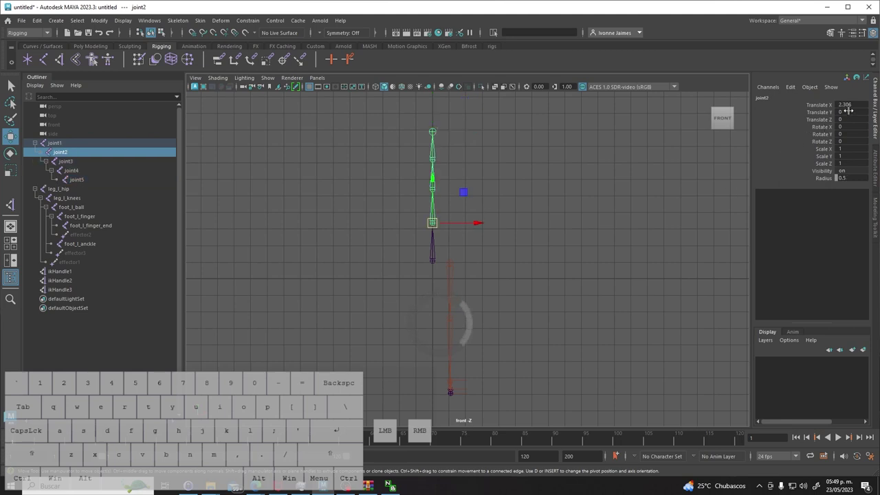
{"action": "left_click", "coordinate": [589, 211]}
{"action": "left_click", "coordinate": [434, 263]}
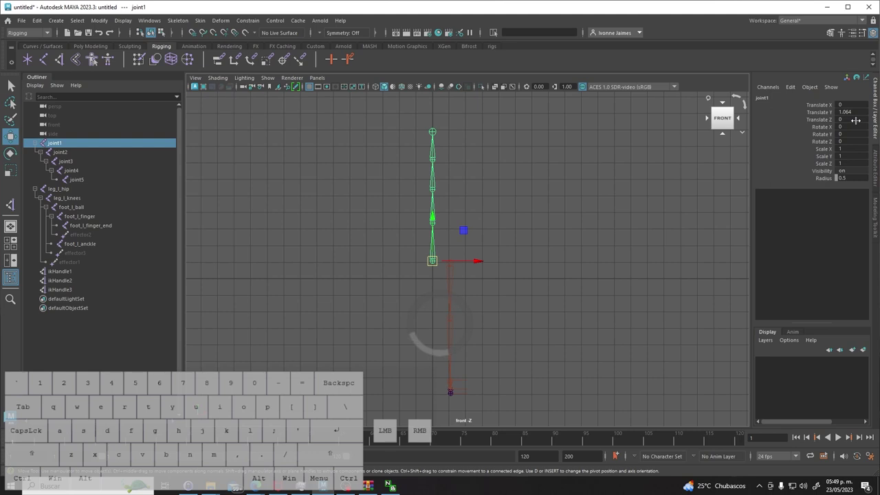
{"action": "left_click", "coordinate": [594, 236]}
{"action": "left_click", "coordinate": [458, 267]}
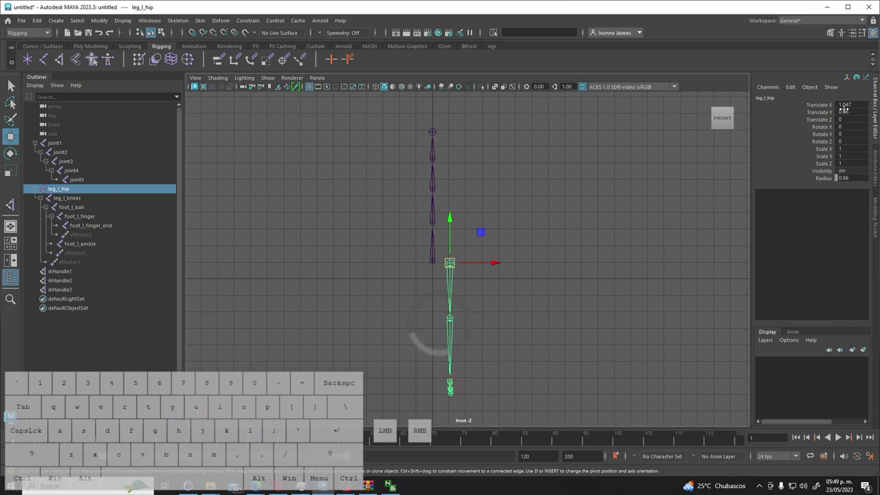
{"action": "left_click", "coordinate": [593, 311]}
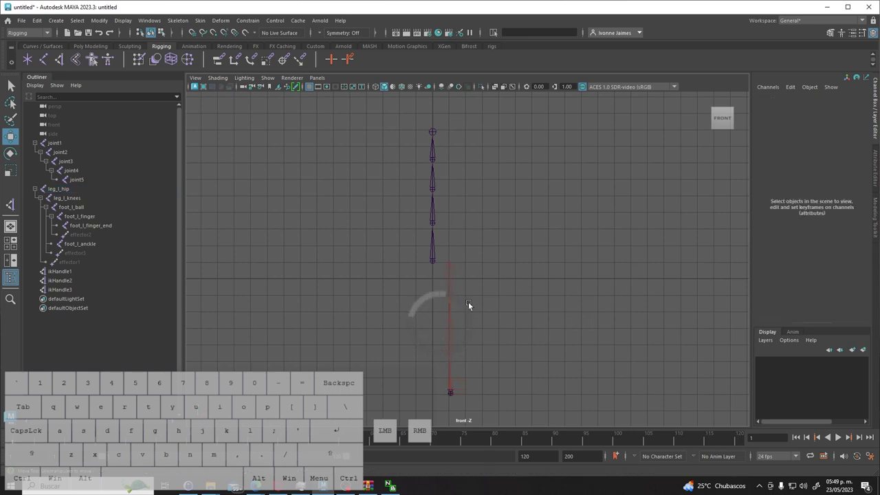
Reselect the hip joint leg_l_hip in the front view.
{"action": "left_click", "coordinate": [402, 127]}
{"action": "left_click", "coordinate": [532, 390]}
{"action": "left_click", "coordinate": [455, 264]}
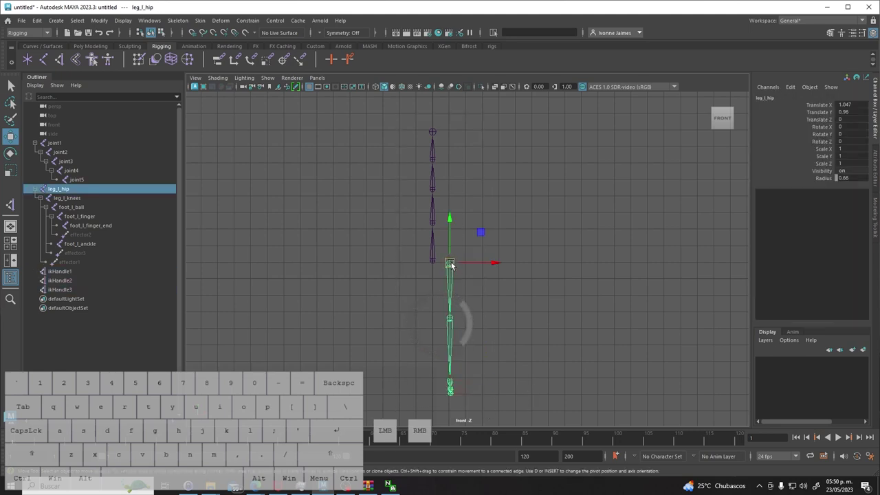
{"action": "left_click", "coordinate": [454, 266]}
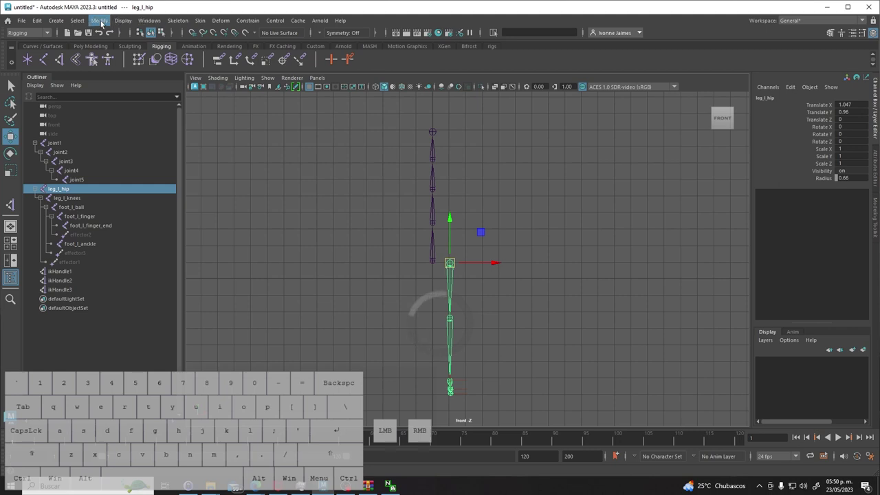
Bring up the Node Editor, clear unrelated nodes and add the selected leg_l_hip joint to the graph.
{"action": "left_click", "coordinate": [149, 24]}
{"action": "left_click", "coordinate": [178, 145]}
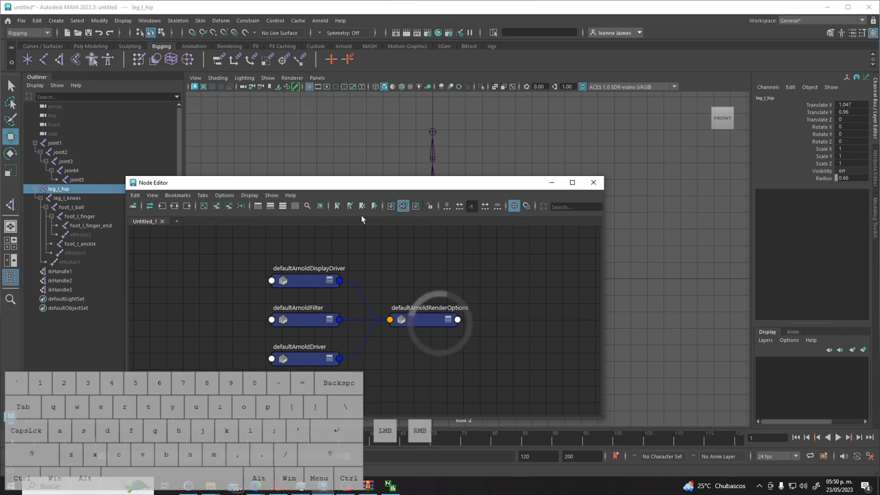
{"action": "left_click", "coordinate": [206, 208]}
{"action": "left_click", "coordinate": [369, 190]}
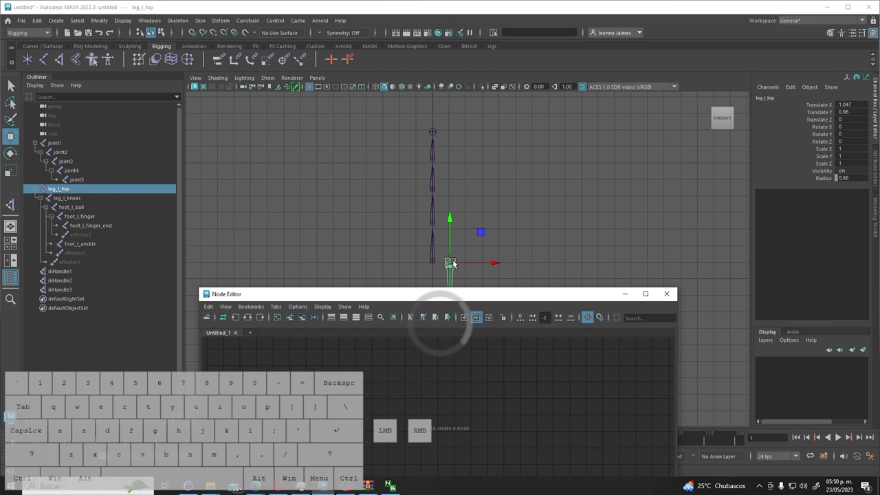
{"action": "left_click", "coordinate": [453, 265]}
{"action": "left_click", "coordinate": [290, 322]}
Expand leg_l_hip to show all attributes and frame and position the node in the graph.
{"action": "left_click", "coordinate": [400, 302]}
{"action": "left_click", "coordinate": [324, 276]}
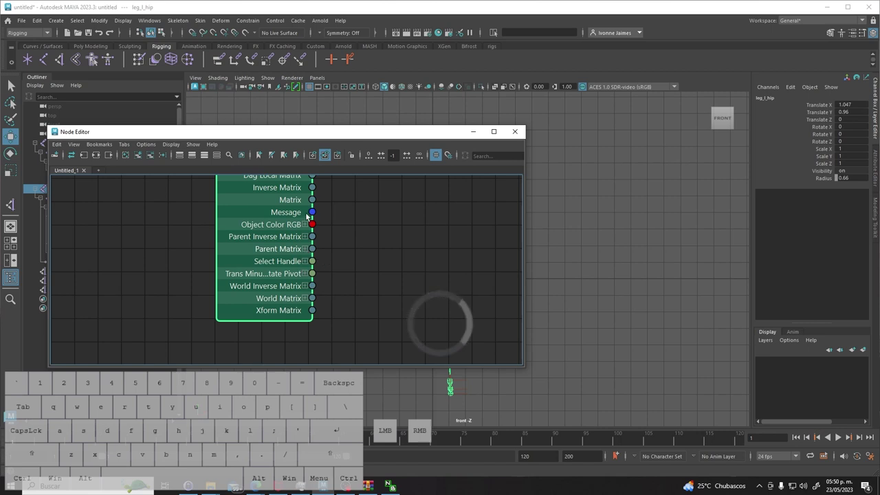
{"action": "left_click", "coordinate": [296, 204]}
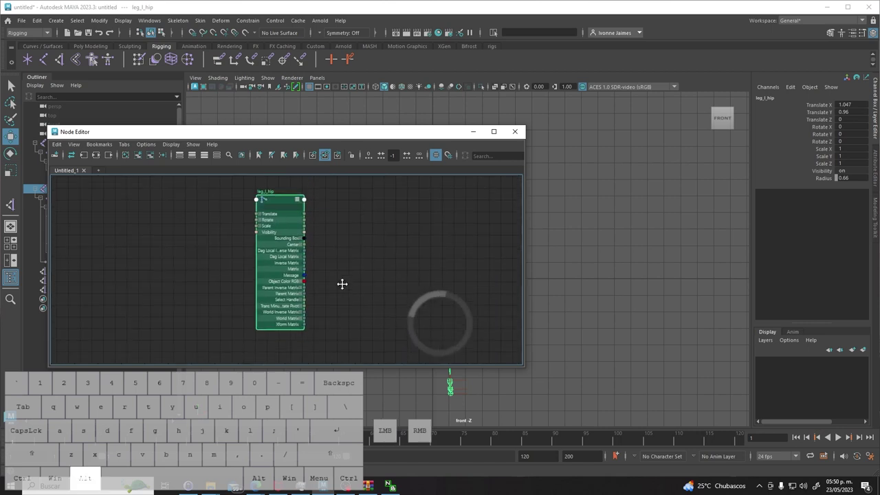
{"action": "left_click", "coordinate": [277, 247]}
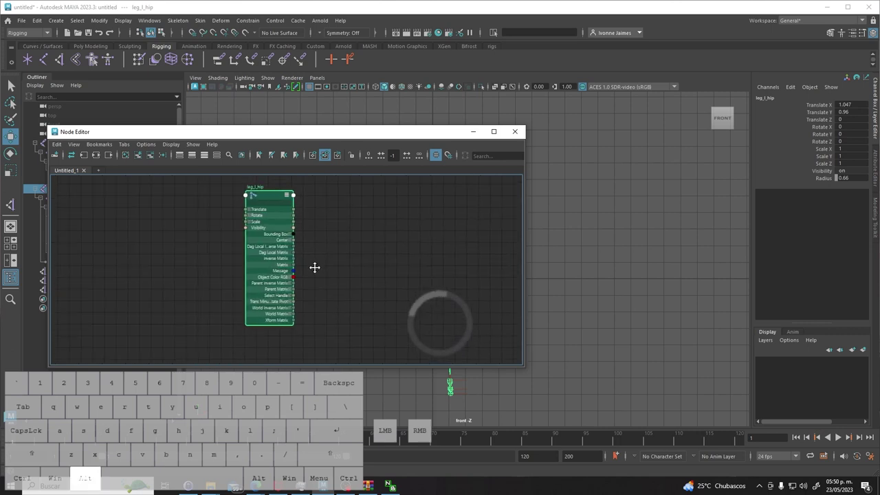
{"action": "left_click_drag", "start_coordinate": [293, 273], "coordinate": [243, 204]}
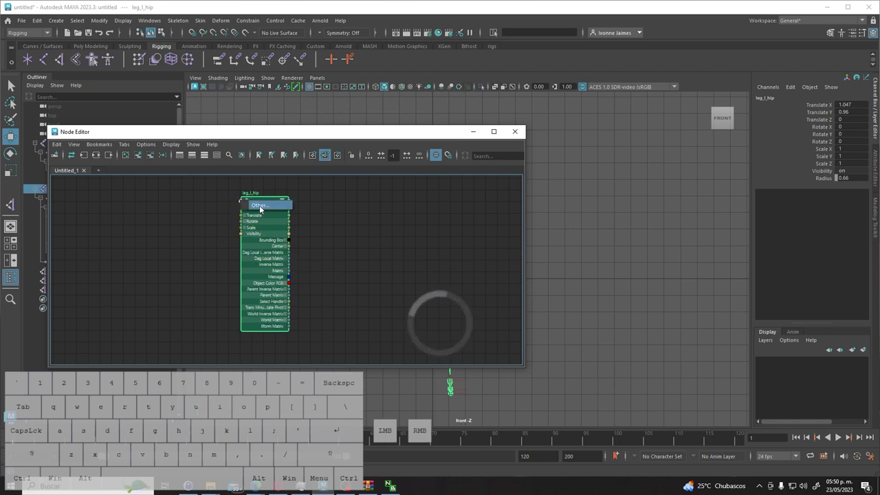
Expose offsetParentMatrix via Other… and connect leg_l_hip's Matrix output into it.
{"action": "left_click", "coordinate": [262, 210]}
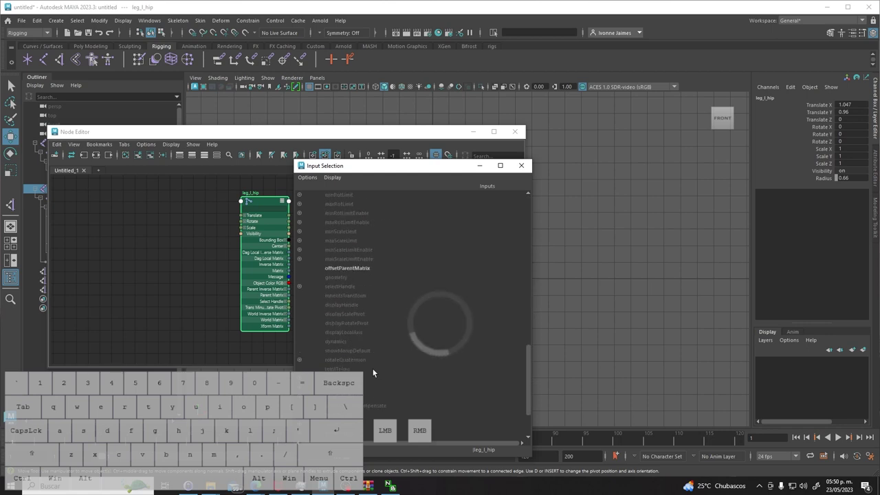
{"action": "left_click", "coordinate": [362, 271]}
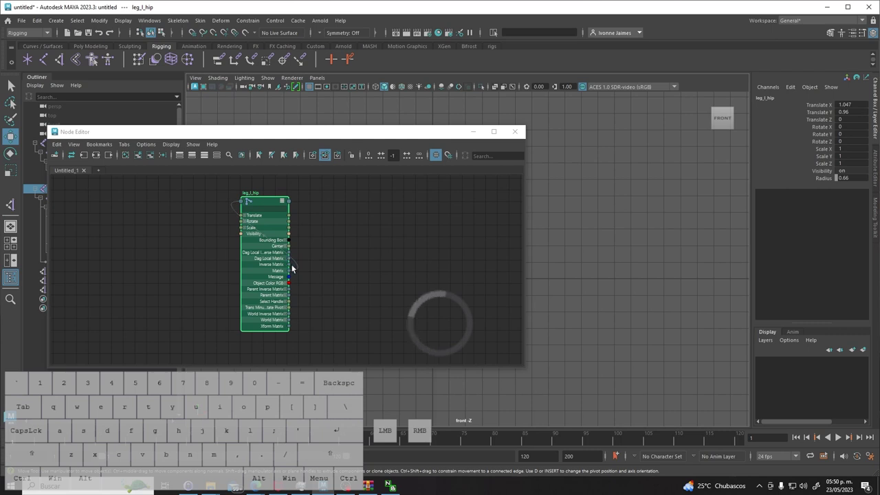
{"action": "left_click", "coordinate": [271, 241]}
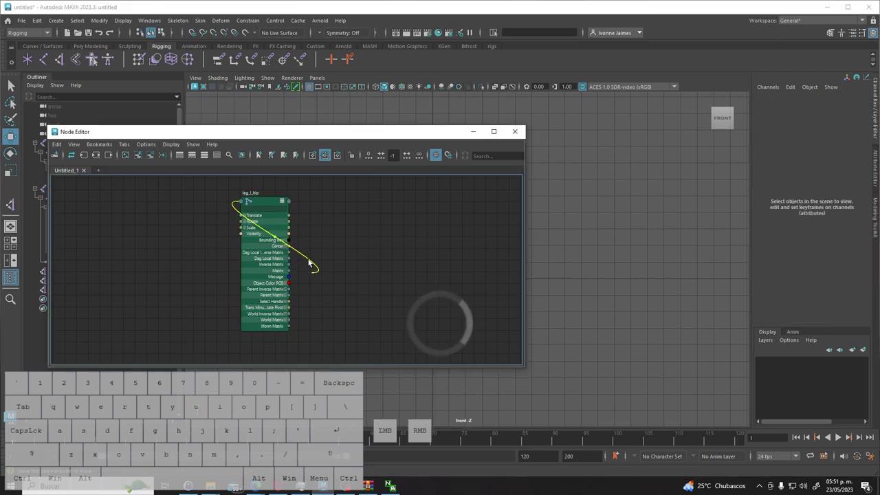
{"action": "left_click", "coordinate": [305, 276]}
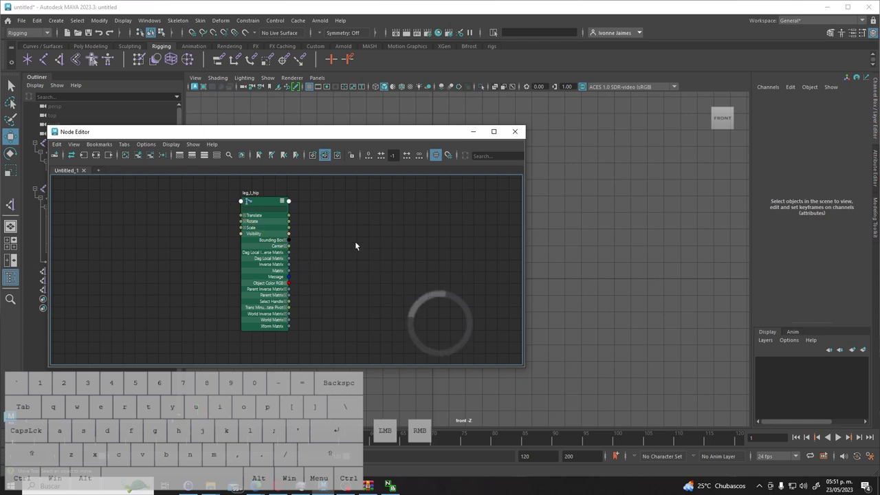
{"action": "left_click_drag", "start_coordinate": [413, 135], "coordinate": [345, 317]}
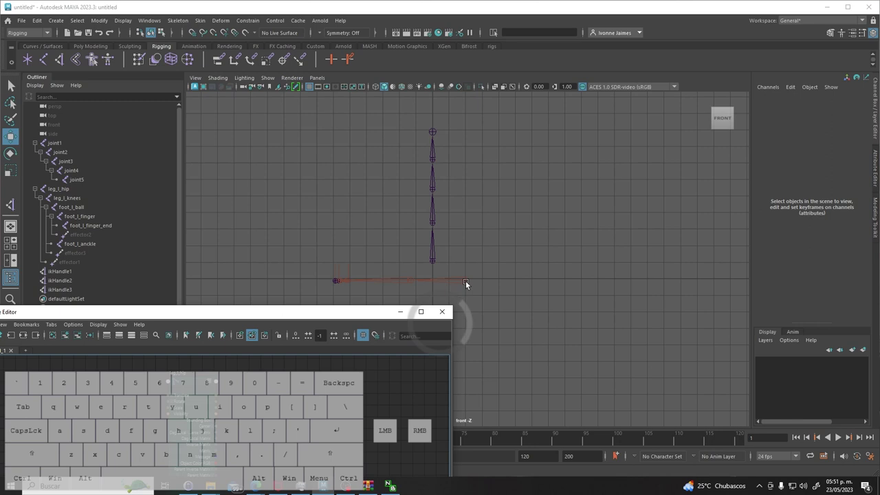
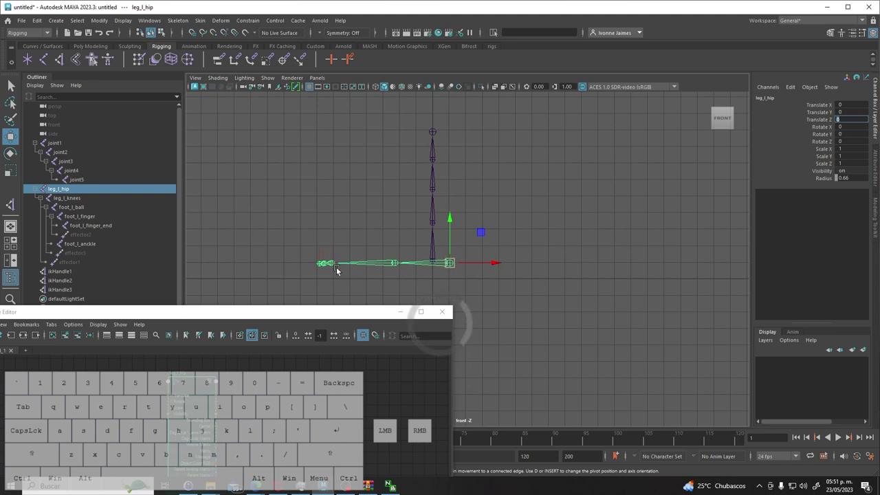
Rotate leg_l_hip with the Rotate tool and set Rotate Z to exactly 90 so the leg hangs down.
{"action": "key", "text": "e"}
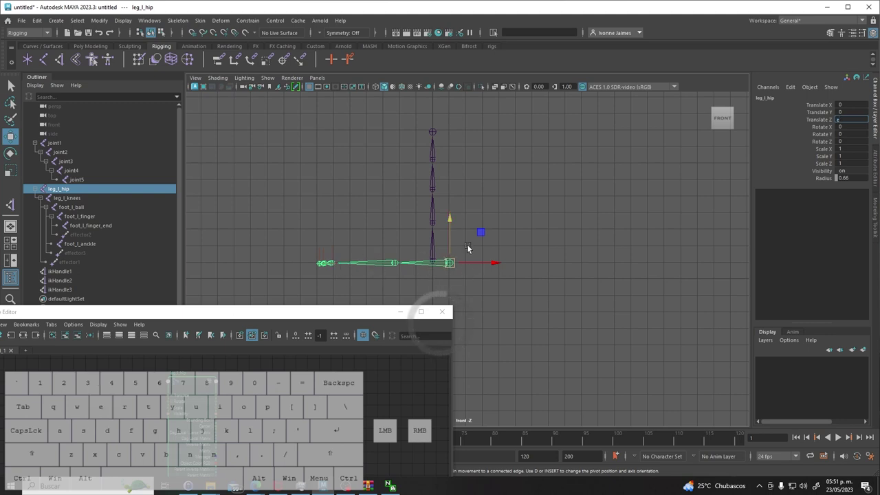
{"action": "left_click", "coordinate": [481, 246]}
{"action": "left_click", "coordinate": [451, 267]}
{"action": "key", "text": "w"}
{"action": "key", "text": "e"}
{"action": "left_click_drag", "start_coordinate": [430, 233], "coordinate": [413, 293]}
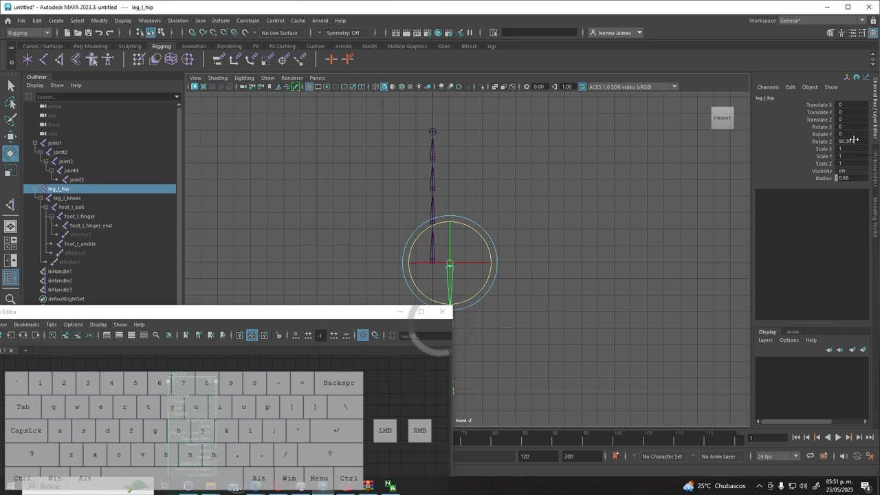
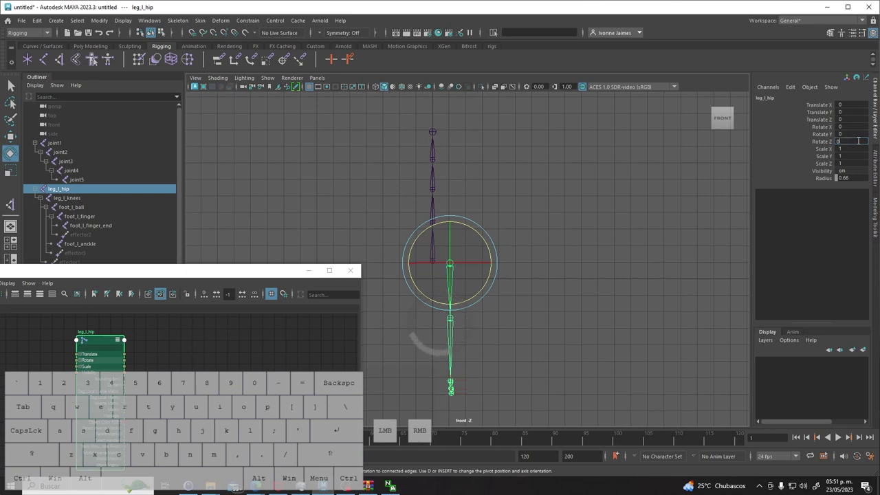
{"action": "key", "text": "BackSpace"}
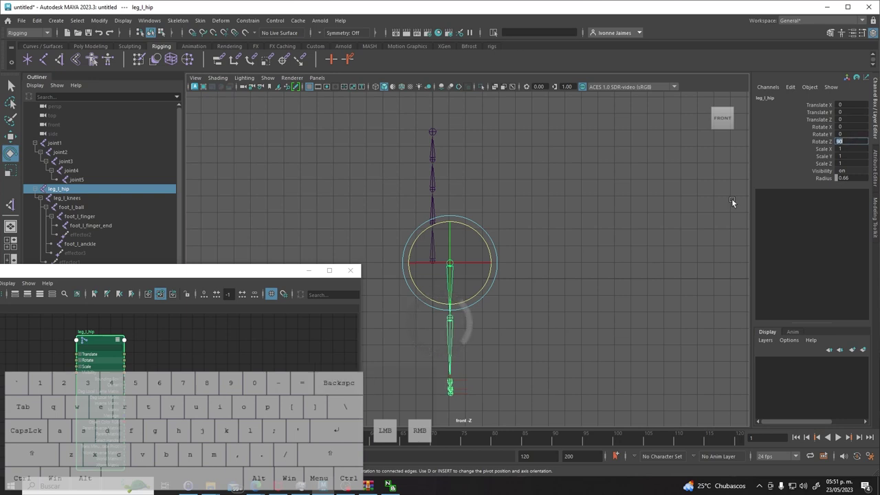
Adjust the viewport around the leg and reselect leg_l_hip to review its channels.
{"action": "left_click", "coordinate": [507, 334]}
{"action": "key", "text": "space"}
{"action": "left_click_drag", "start_coordinate": [455, 374], "coordinate": [492, 374]}
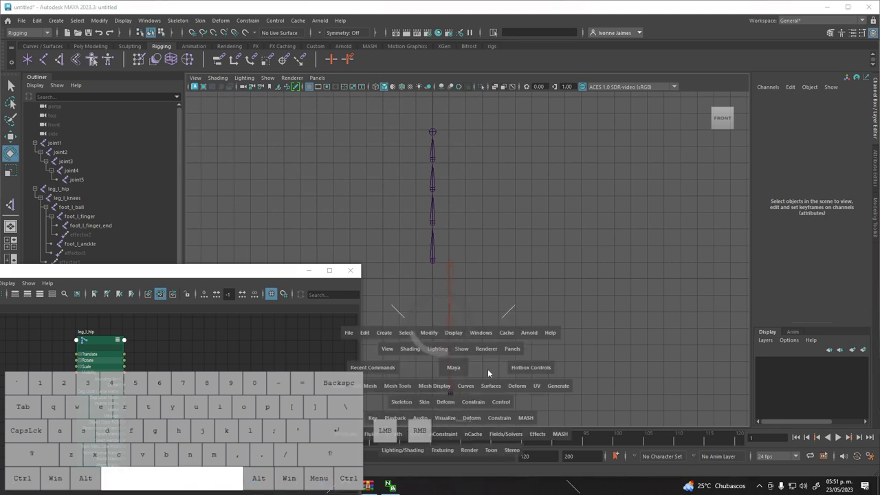
{"action": "key", "text": "space"}
{"action": "left_click_drag", "start_coordinate": [493, 276], "coordinate": [490, 299]}
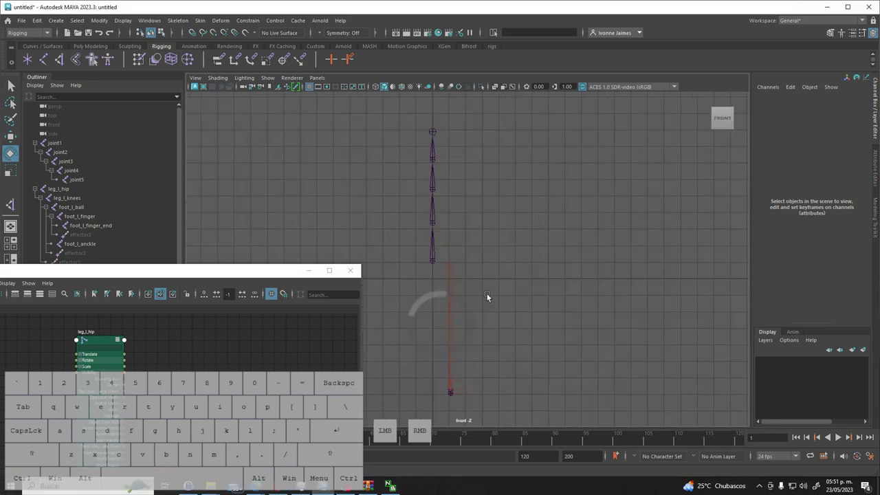
{"action": "left_click", "coordinate": [451, 267]}
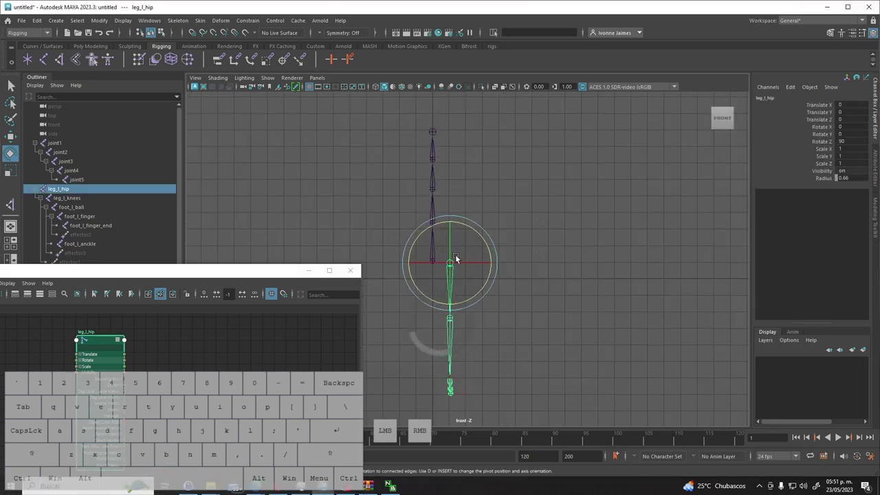
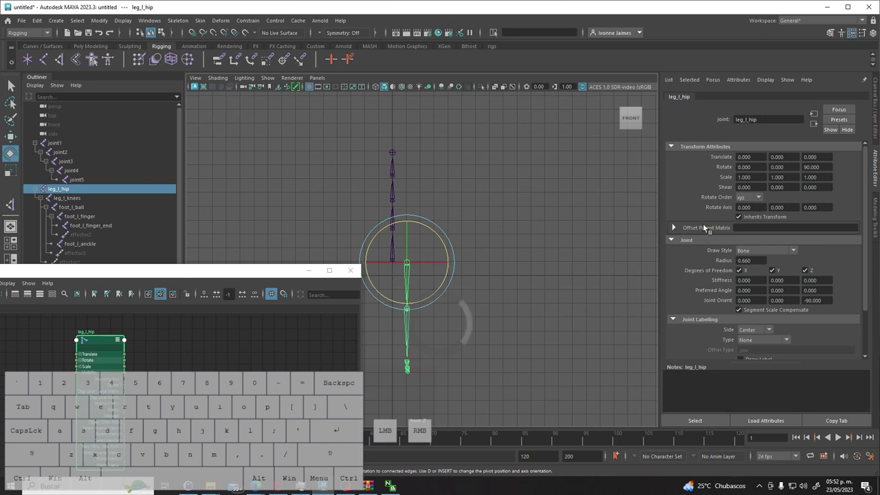
Put the hip's 90 Z rotation into its Offset Parent Matrix and zero its own Translate and Rotate.
{"action": "left_click", "coordinate": [675, 229]}
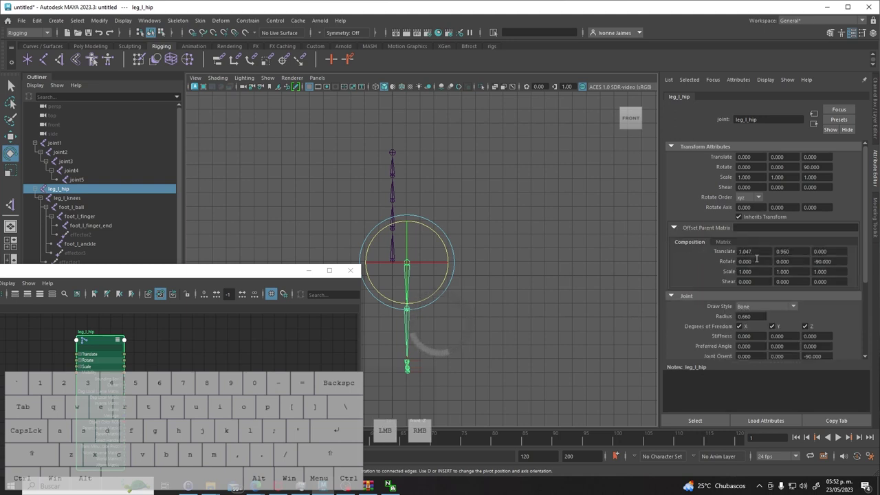
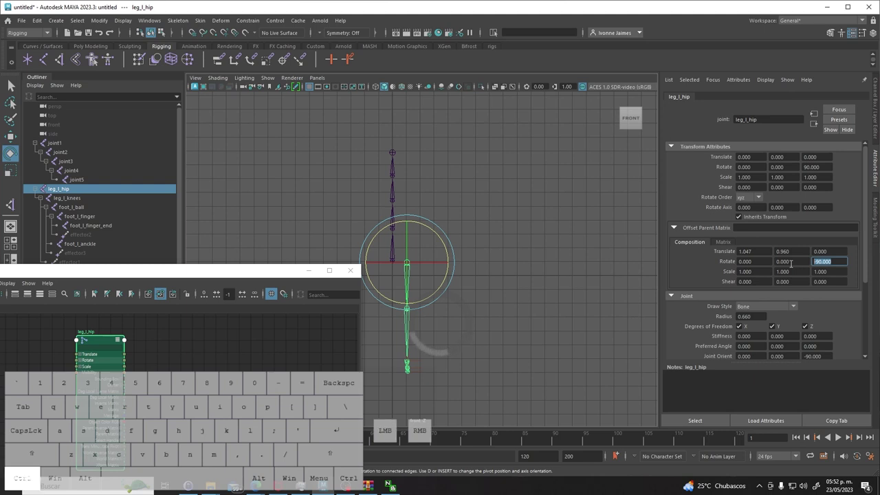
{"action": "key", "text": "ctrl+v"}
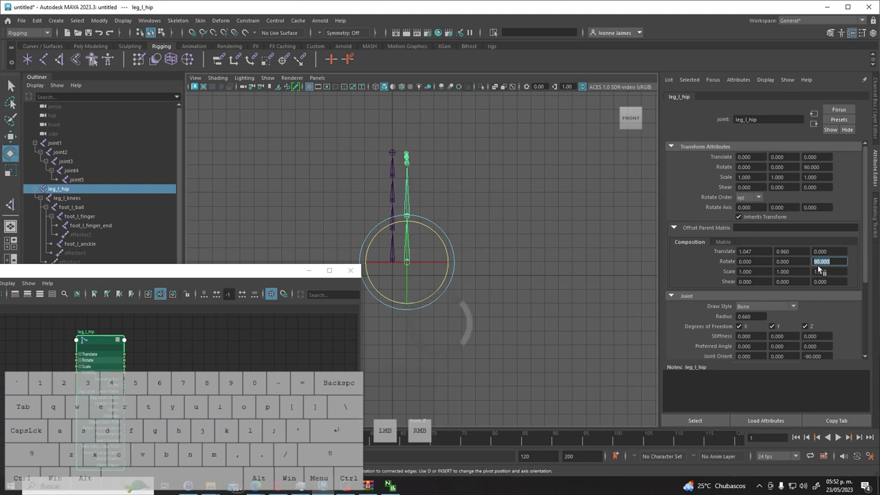
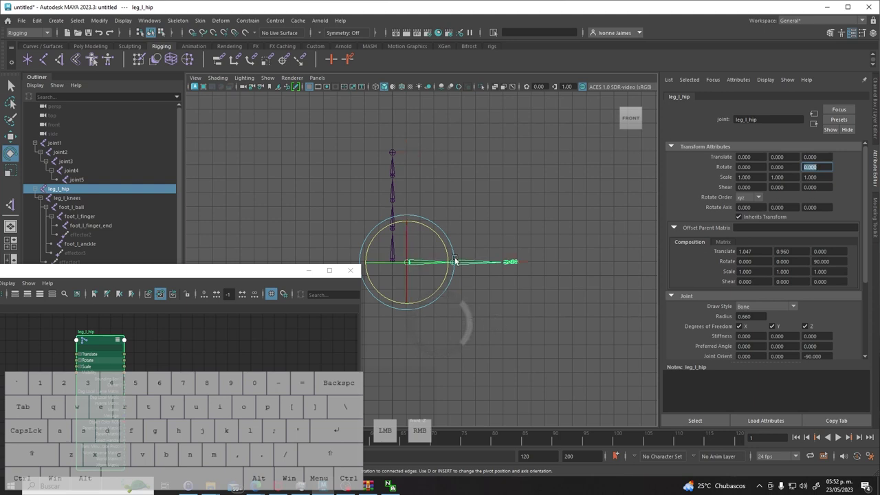
{"action": "left_click_drag", "start_coordinate": [446, 246], "coordinate": [445, 333]}
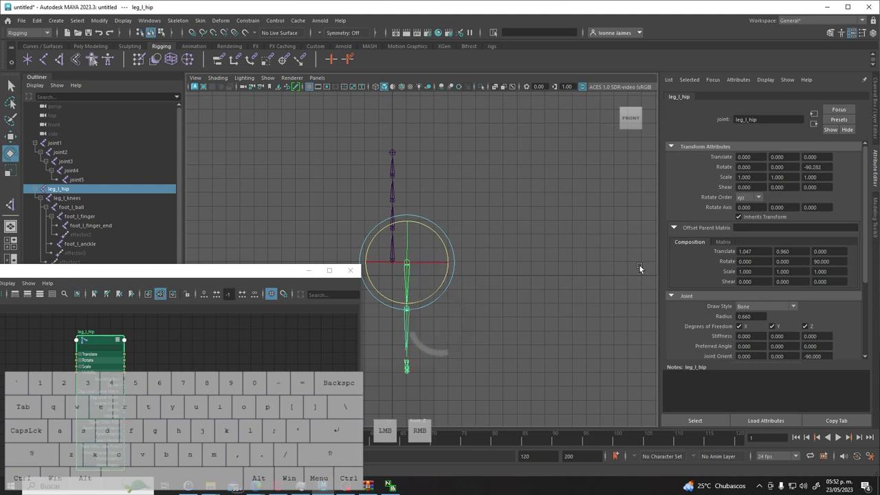
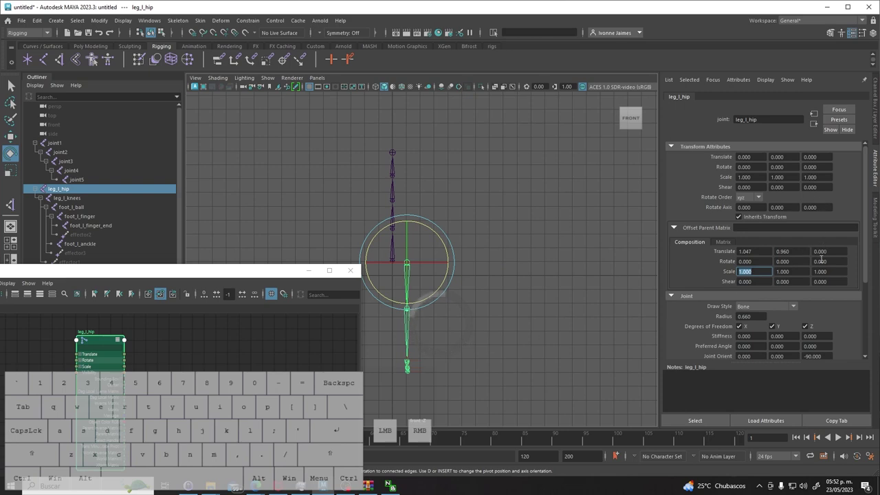
{"action": "left_click", "coordinate": [521, 335]}
{"action": "left_click", "coordinate": [410, 265]}
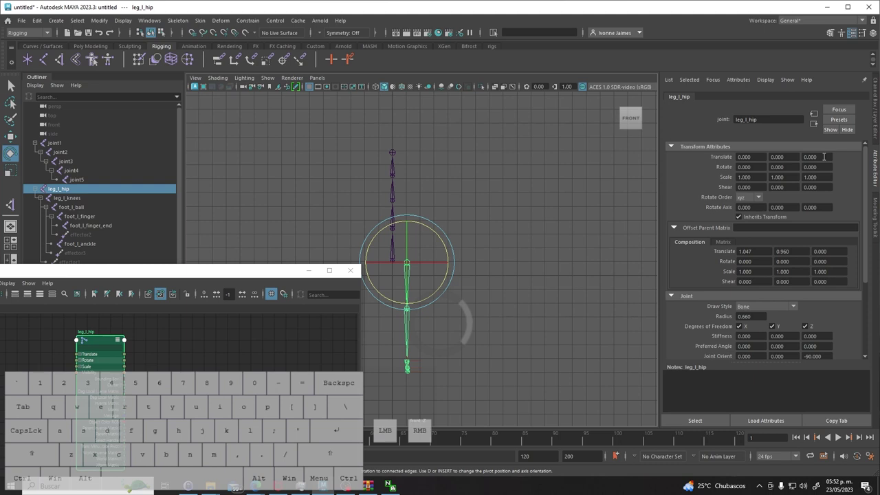
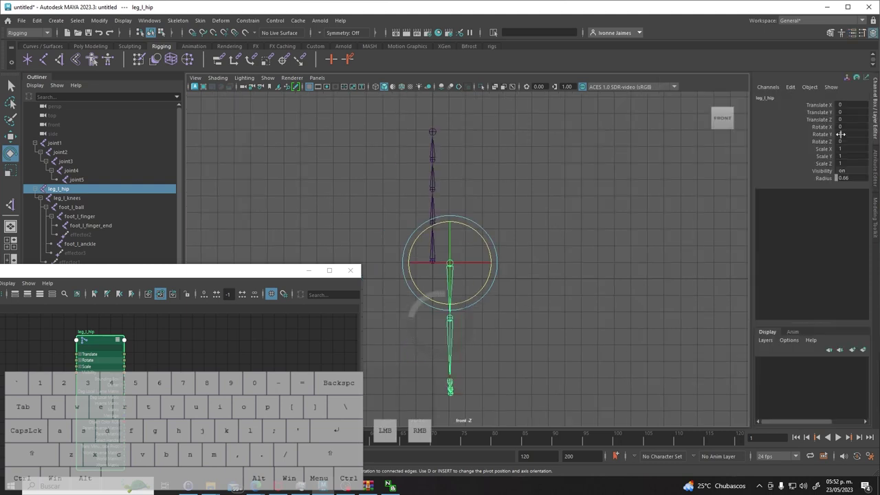
In Right view select leg_l_knees and enter 3.315, 0, 0.582 in Offset Parent Matrix Translate, zeroing Translate.
{"action": "left_click", "coordinate": [522, 336]}
{"action": "left_click", "coordinate": [452, 267]}
{"action": "key", "text": "space"}
{"action": "left_click_drag", "start_coordinate": [518, 335], "coordinate": [551, 331]}
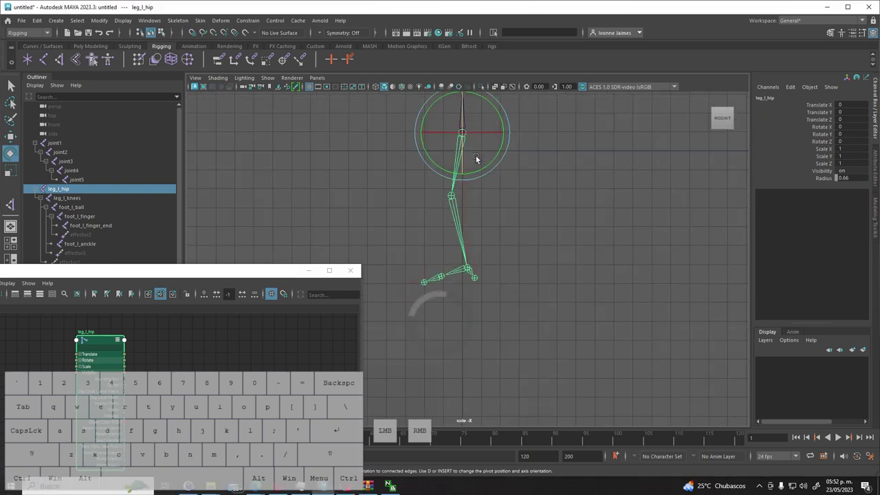
{"action": "left_click", "coordinate": [500, 222]}
{"action": "left_click", "coordinate": [451, 198]}
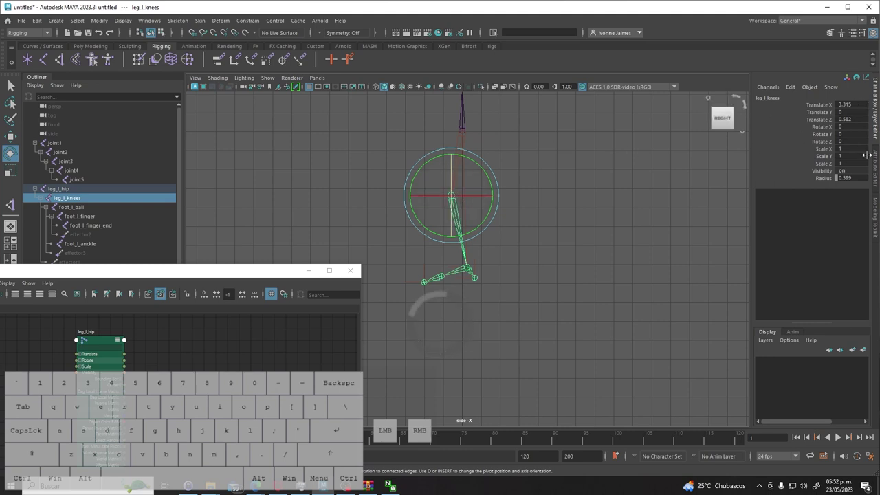
{"action": "left_click", "coordinate": [879, 170]}
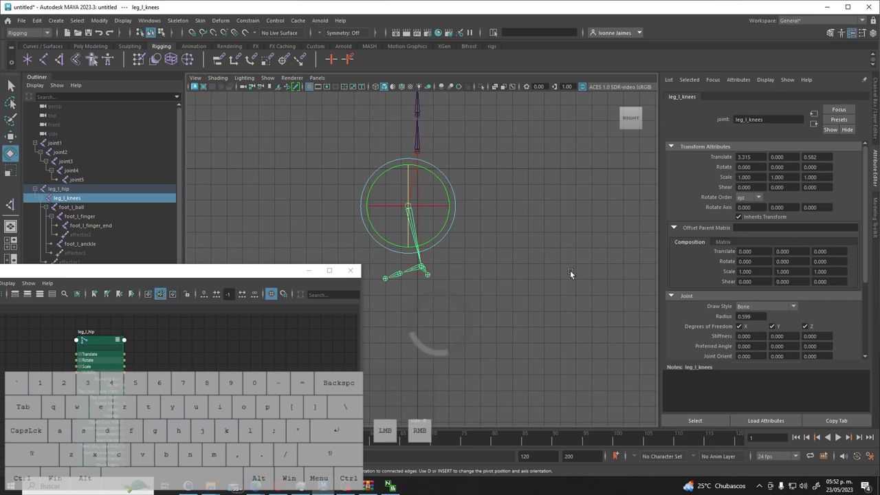
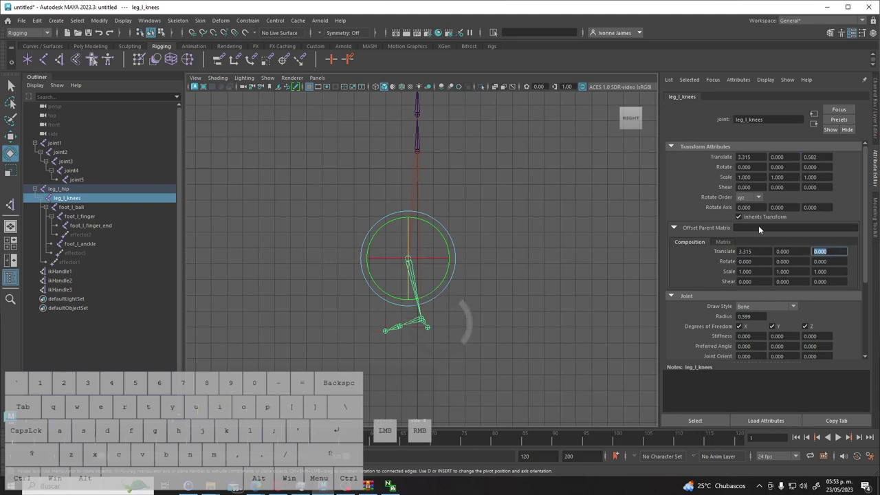
{"action": "key", "text": "ctrl+v"}
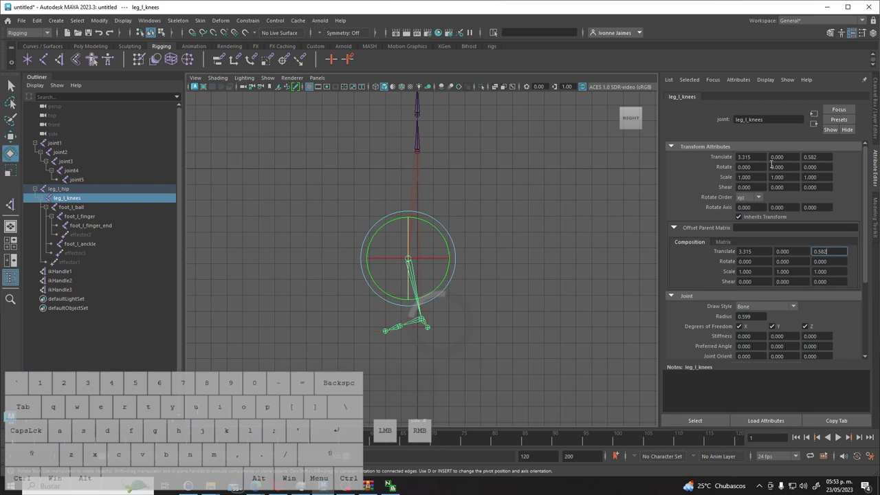
{"action": "left_click", "coordinate": [854, 268]}
{"action": "key", "text": "Tab"}
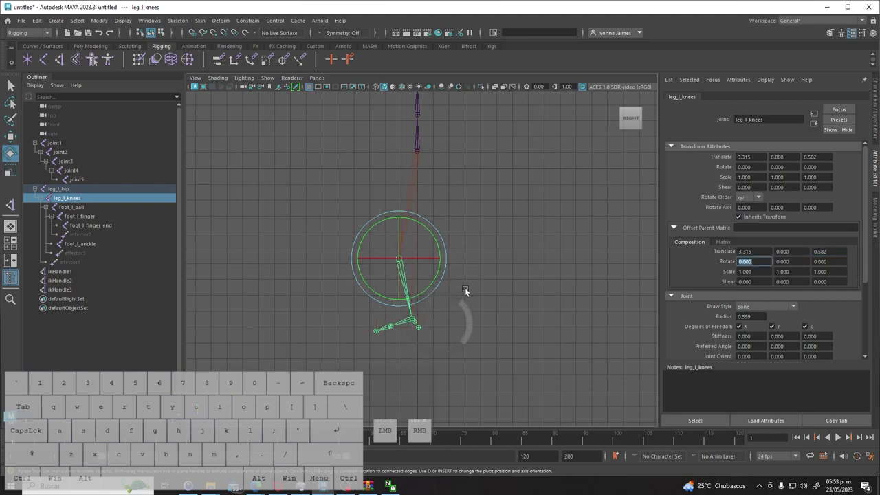
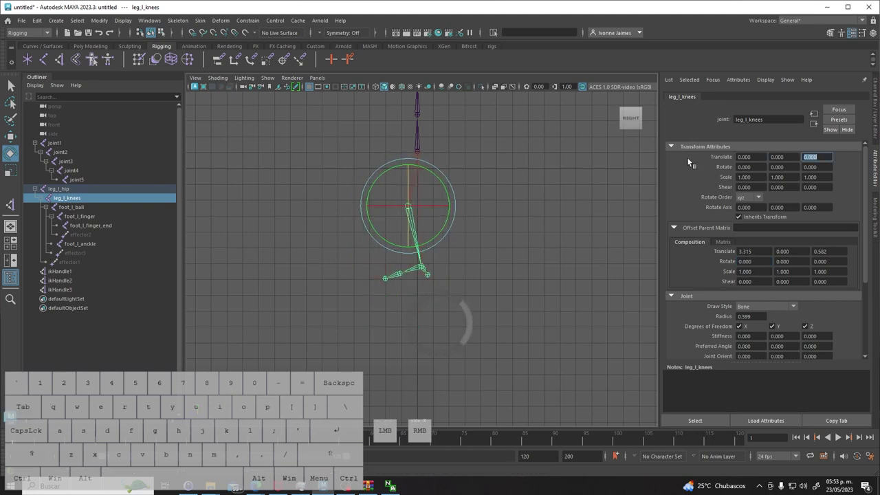
Deselect, recheck the knee's values, then select ikHandle1 to inspect its channels.
{"action": "left_click_drag", "start_coordinate": [508, 261], "coordinate": [499, 264]}
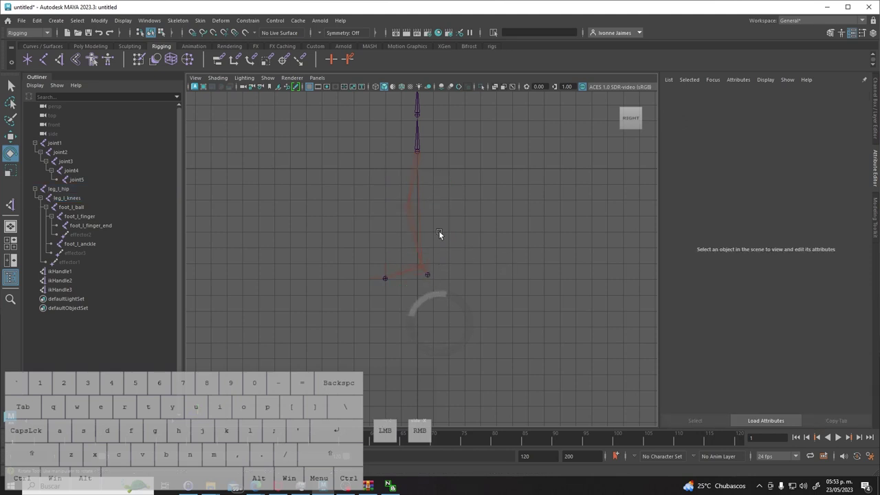
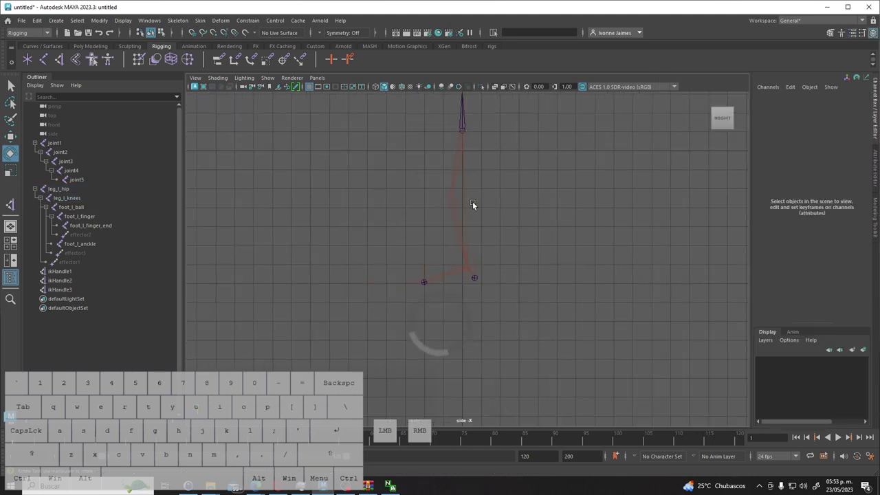
{"action": "left_click", "coordinate": [450, 198]}
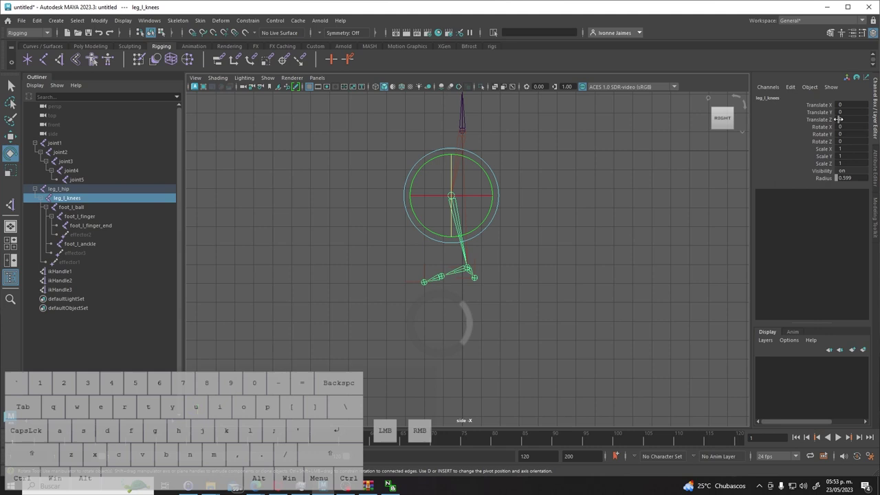
{"action": "left_click", "coordinate": [519, 273]}
{"action": "left_click", "coordinate": [471, 269]}
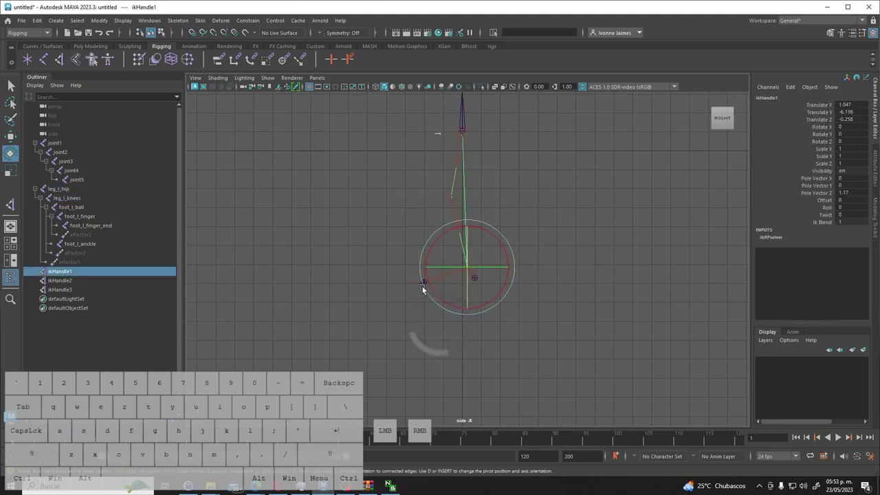
{"action": "left_click", "coordinate": [424, 287]}
{"action": "left_click_drag", "start_coordinate": [587, 290], "coordinate": [585, 289]}
{"action": "left_click", "coordinate": [468, 271]}
{"action": "left_click_drag", "start_coordinate": [596, 291], "coordinate": [572, 293]}
{"action": "left_click", "coordinate": [470, 270]}
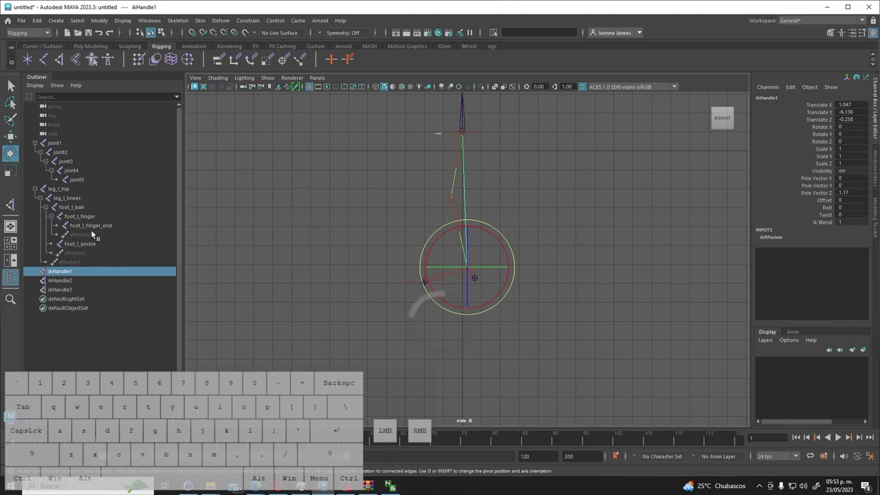
Inspect foot_l_finger_end, foot_l_finger and foot_l_ball joints one by one in the Outliner.
{"action": "left_click", "coordinate": [97, 226]}
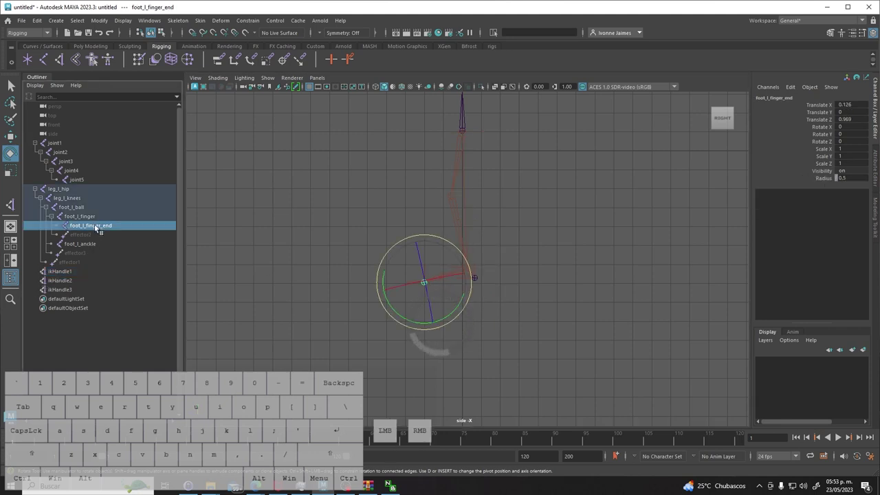
{"action": "left_click", "coordinate": [85, 221]}
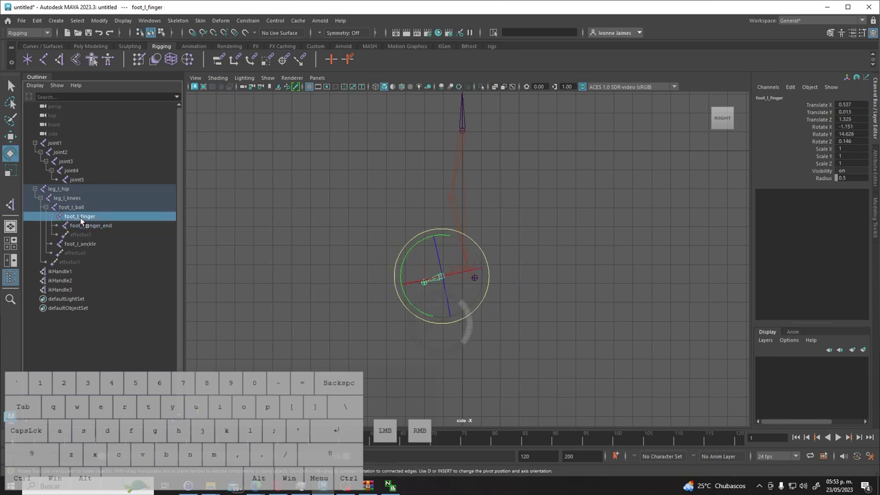
{"action": "left_click", "coordinate": [76, 209]}
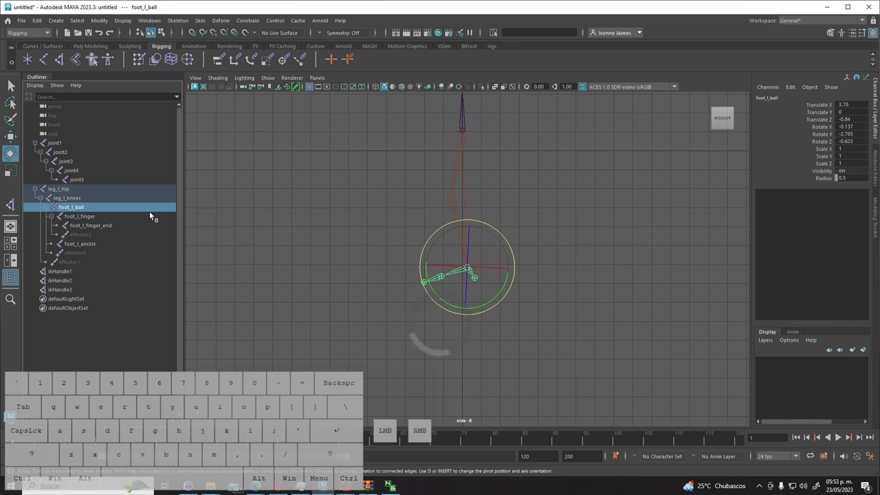
{"action": "left_click", "coordinate": [82, 208]}
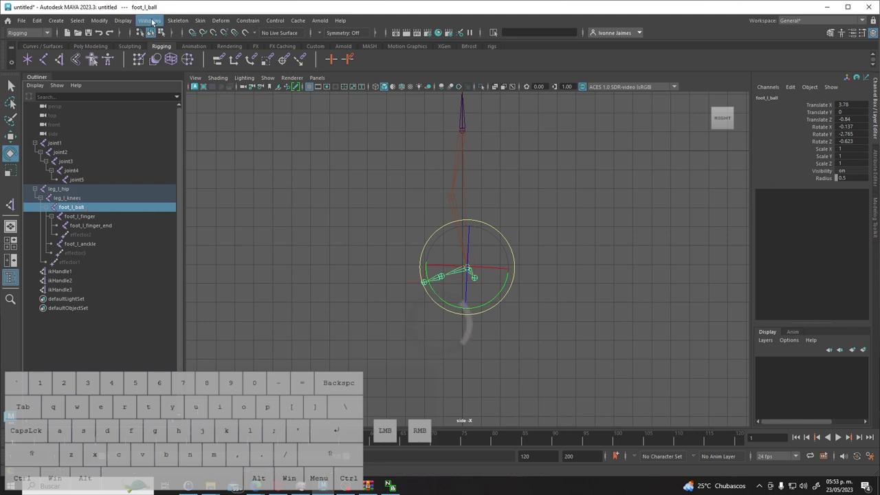
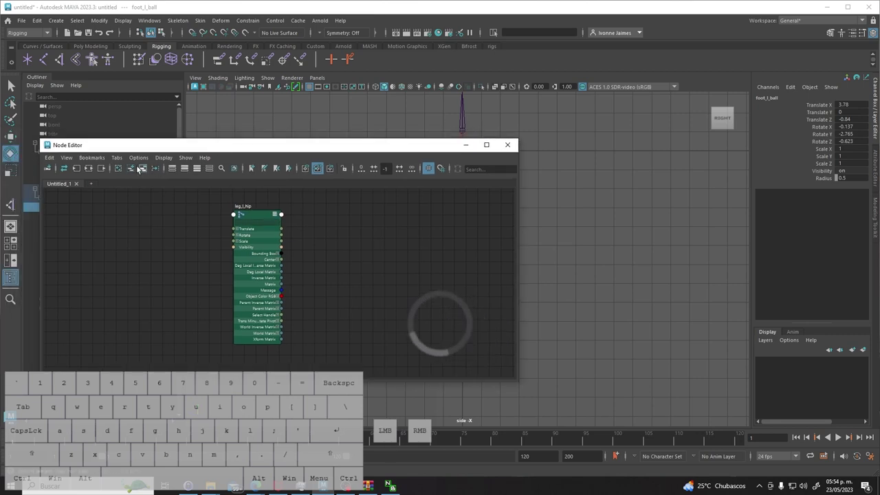
Clear the hip node from the Node Editor graph and move the window out of the way.
{"action": "left_click", "coordinate": [247, 213]}
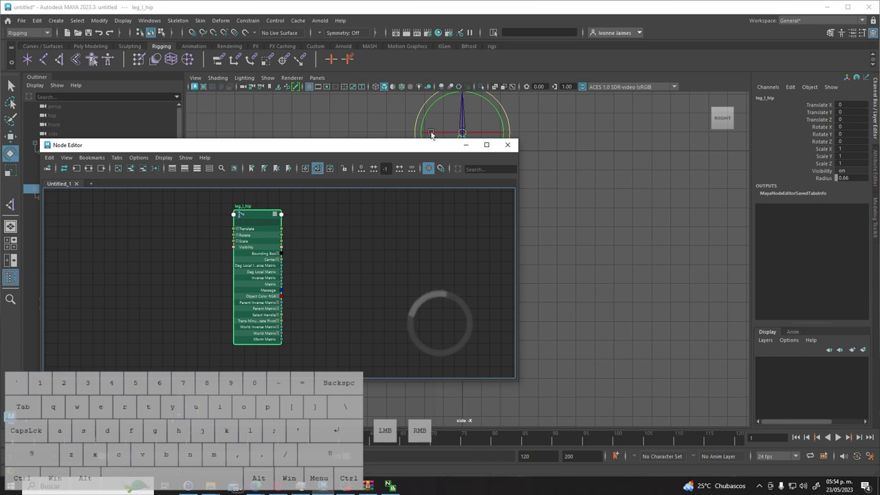
{"action": "left_click_drag", "start_coordinate": [423, 158], "coordinate": [530, 225]}
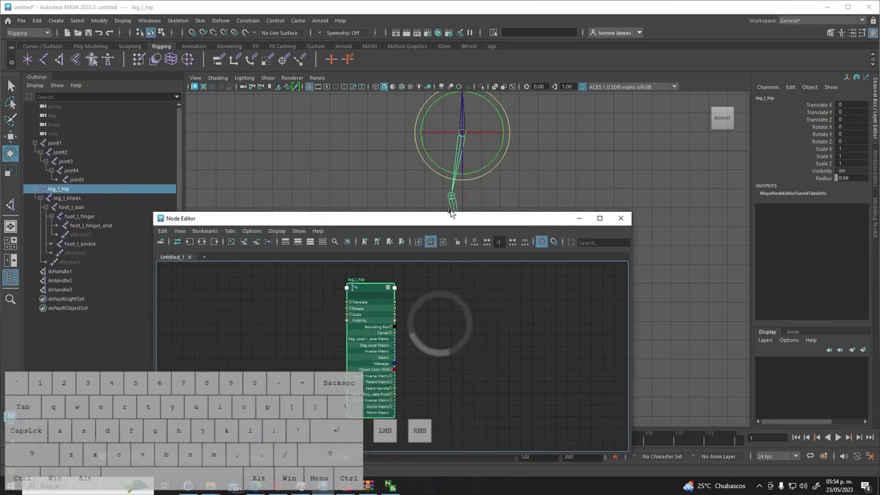
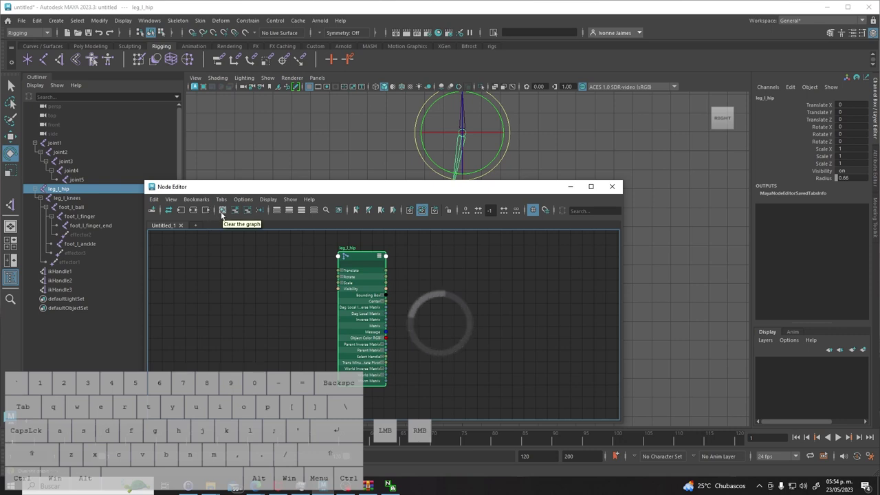
{"action": "left_click", "coordinate": [223, 216]}
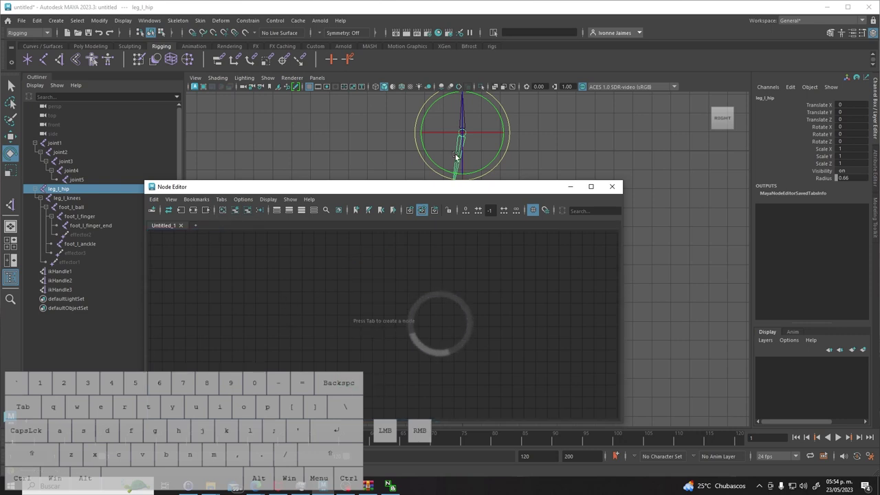
{"action": "left_click_drag", "start_coordinate": [488, 204], "coordinate": [509, 319]}
{"action": "left_click_drag", "start_coordinate": [548, 275], "coordinate": [548, 275]}
Select ikHandle1, then foot_l_ankle and foot_l_ball in the Outliner to check their values.
{"action": "left_click", "coordinate": [471, 271]}
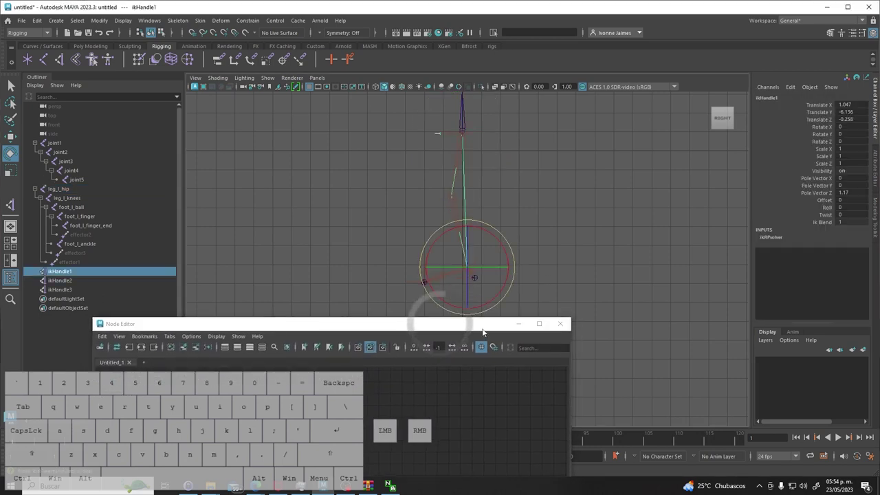
{"action": "left_click", "coordinate": [78, 245]}
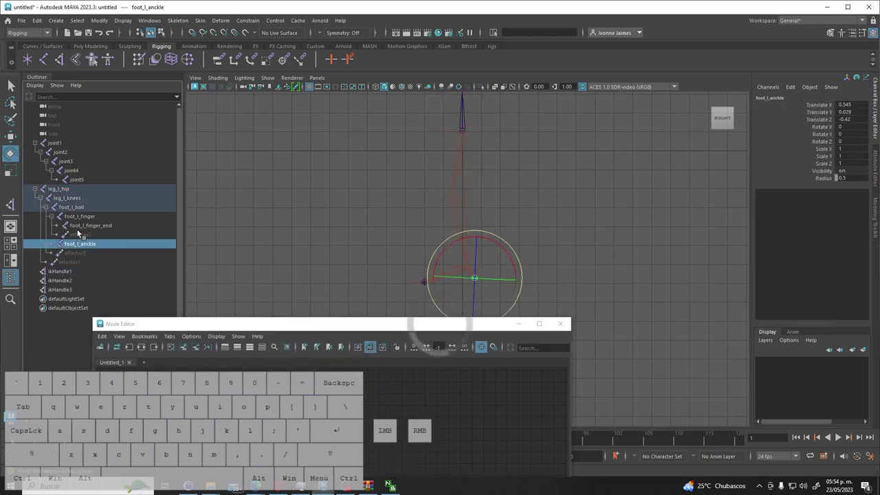
{"action": "left_click", "coordinate": [80, 209]}
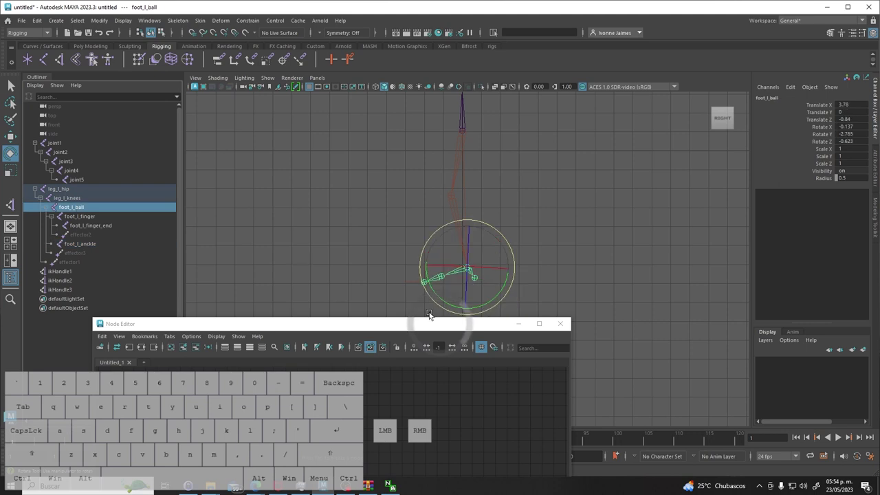
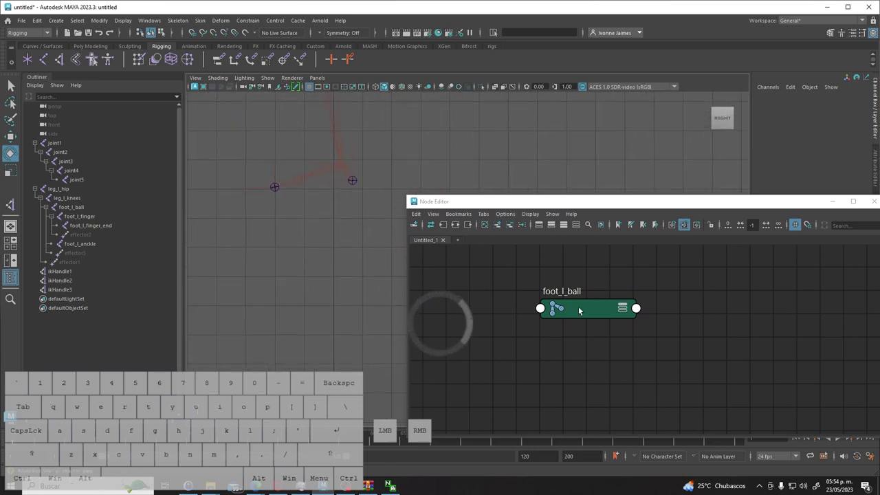
Select foot_l_ball in the Node Editor and expand it to show all attributes.
{"action": "left_click", "coordinate": [593, 317]}
{"action": "double_click", "coordinate": [625, 311]}
{"action": "left_click_drag", "start_coordinate": [633, 209], "coordinate": [610, 156]}
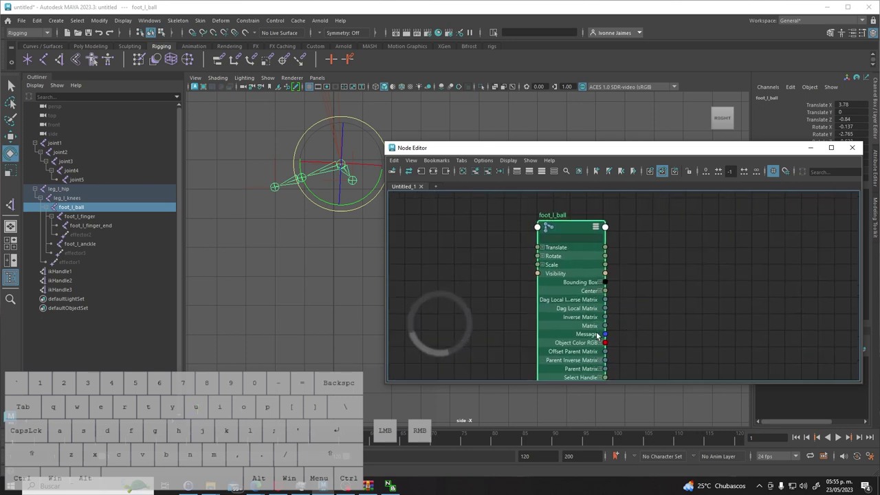
{"action": "left_click_drag", "start_coordinate": [608, 329], "coordinate": [539, 231]}
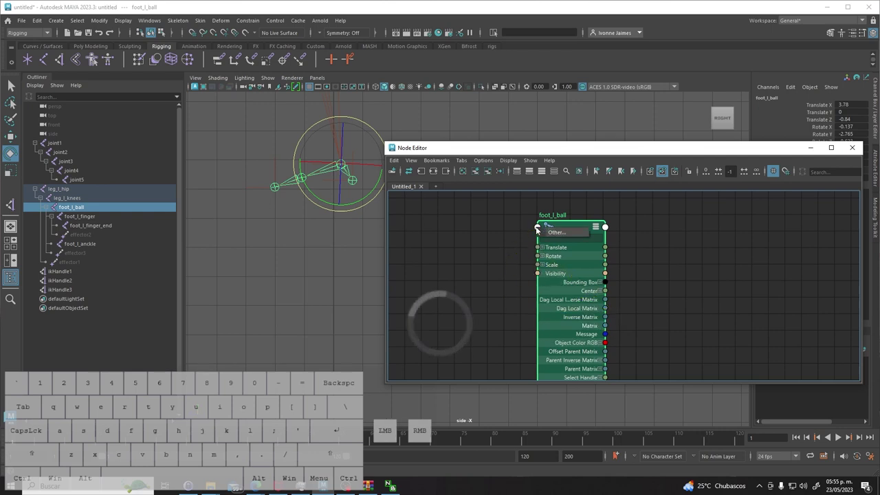
Connect a matrix output of foot_l_ball into its Offset Parent Matrix input, then hide the Node Editor.
{"action": "left_click", "coordinate": [570, 237]}
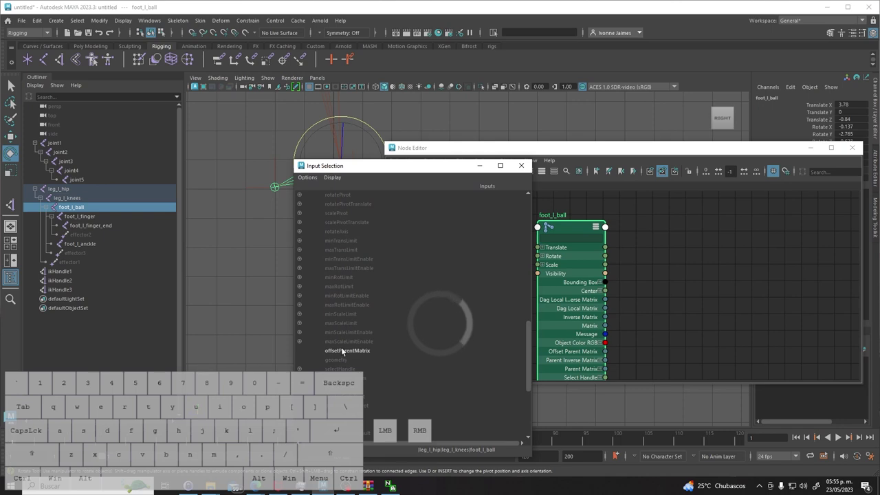
{"action": "left_click", "coordinate": [344, 352]}
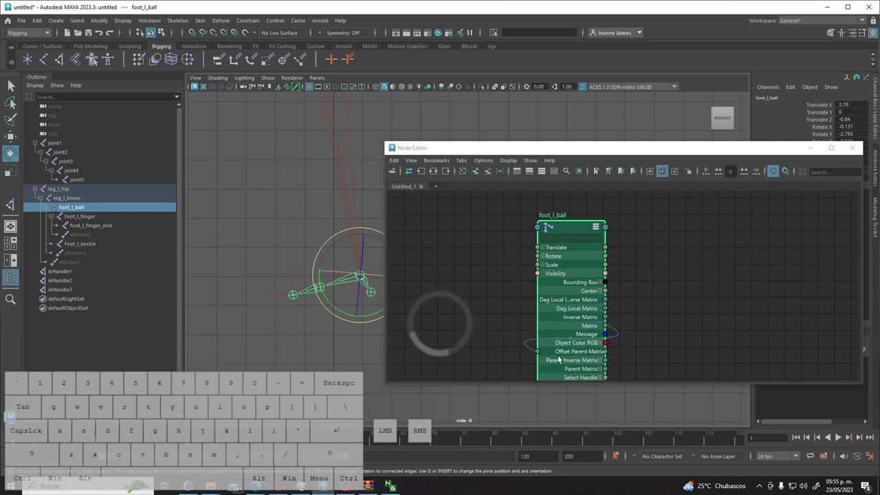
{"action": "left_click", "coordinate": [557, 341]}
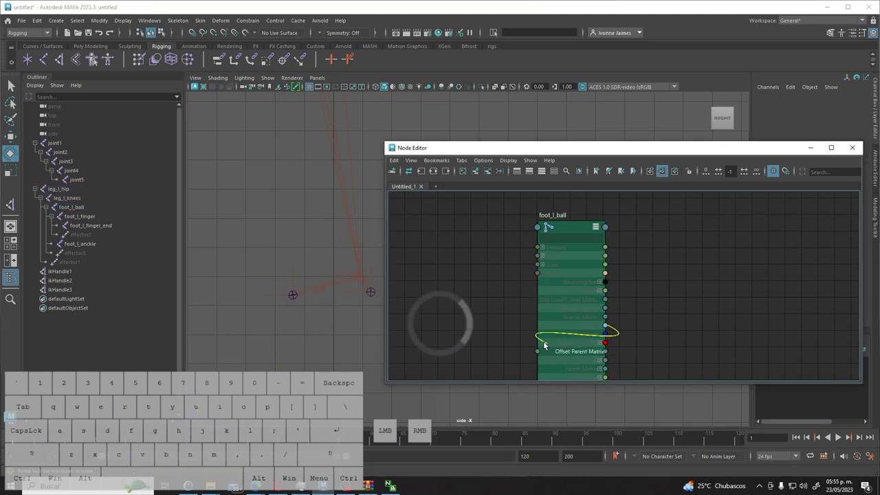
{"action": "left_click", "coordinate": [691, 341]}
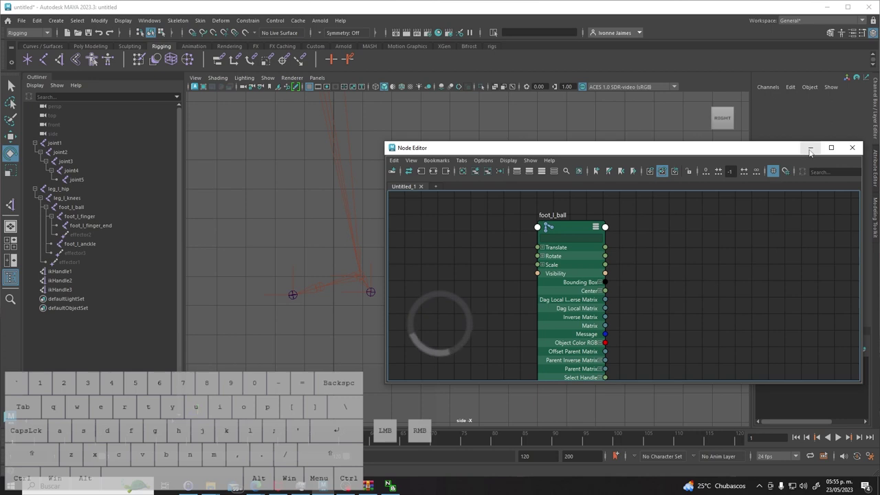
{"action": "left_click", "coordinate": [855, 152]}
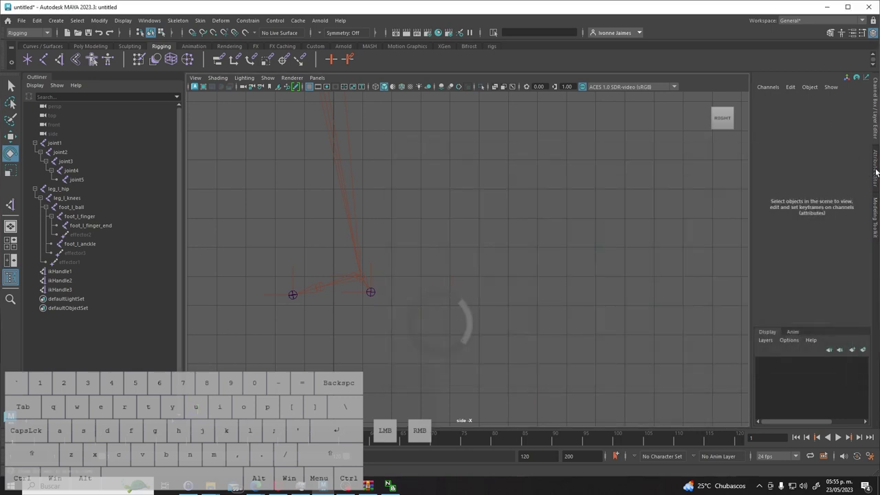
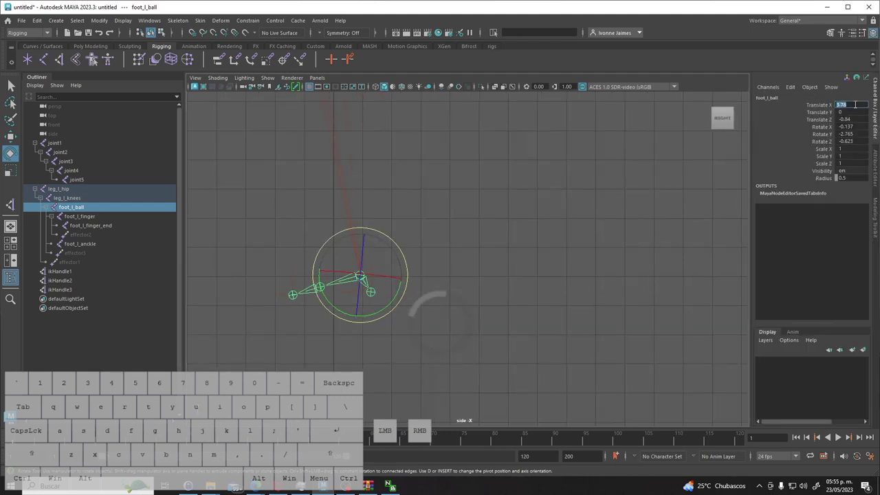
Zero foot_l_ball's Translate X/Y/Z and Rotate X/Y/Z in the Channel Box, then deselect.
{"action": "key", "text": "Tab"}
{"action": "key", "text": "Tab"}
{"action": "key", "text": "Tab"}
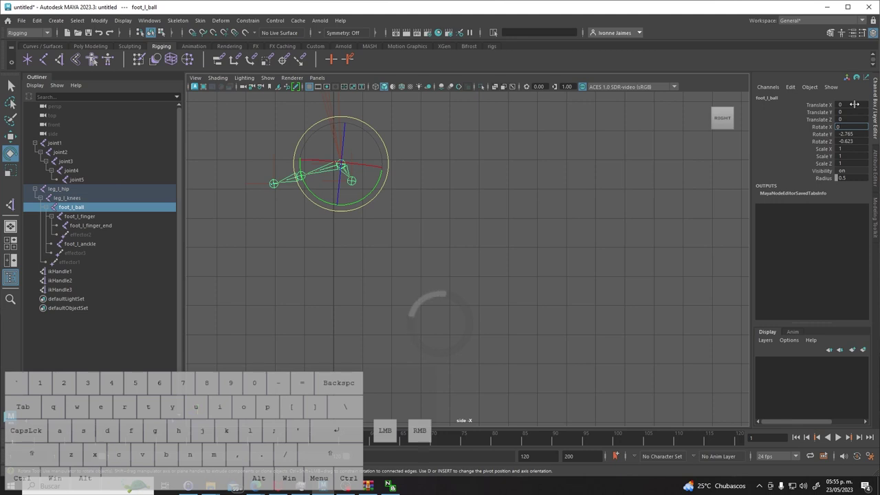
{"action": "key", "text": "Tab"}
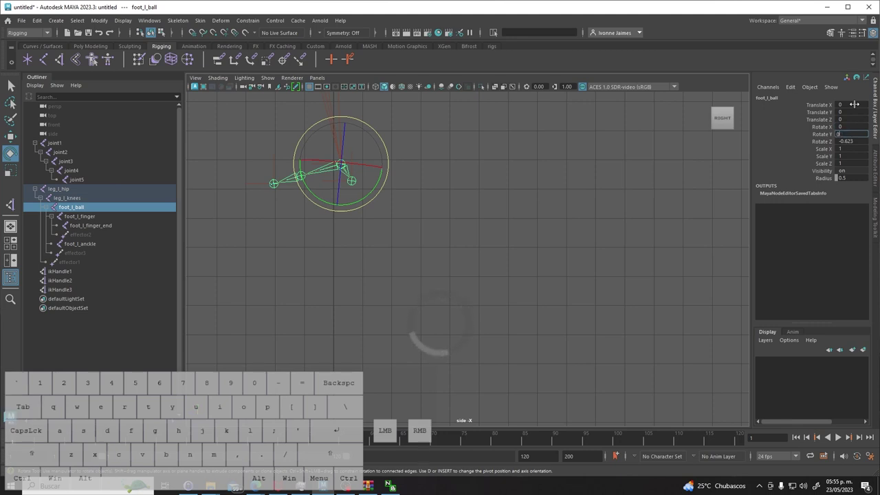
{"action": "key", "text": "Tab"}
{"action": "key", "text": "Tab"}
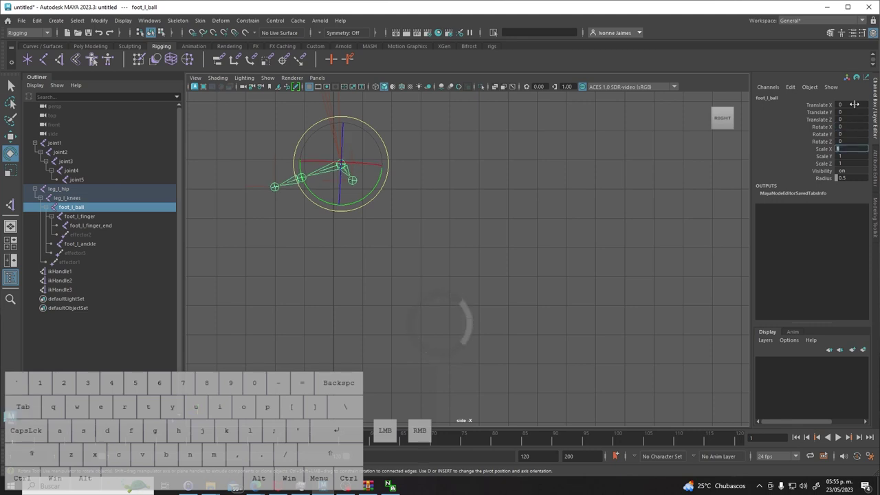
{"action": "left_click", "coordinate": [523, 188]}
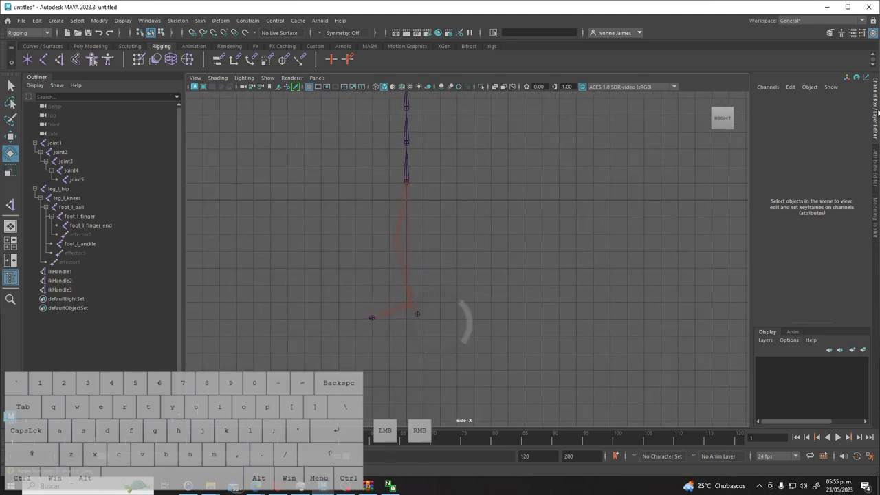
Select ikHandle1 and foot_l_ball to confirm their channels read zero, then deselect.
{"action": "left_click", "coordinate": [414, 307]}
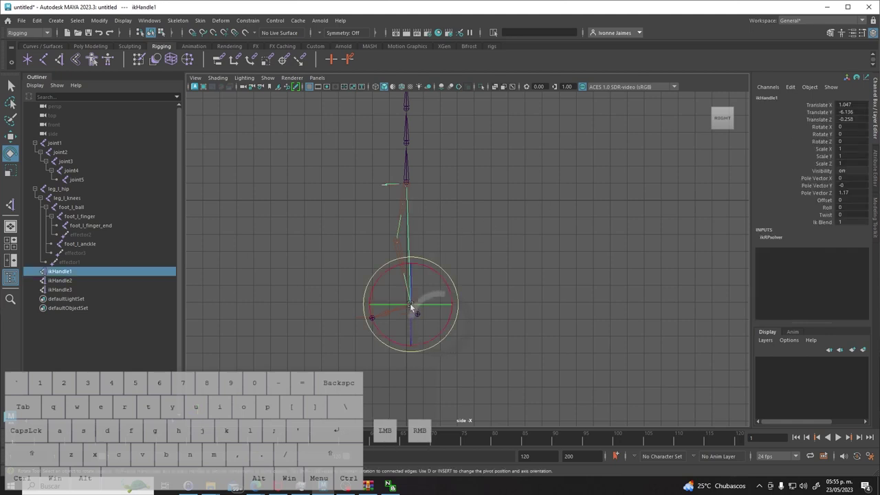
{"action": "left_click", "coordinate": [527, 306]}
{"action": "left_click", "coordinate": [414, 308]}
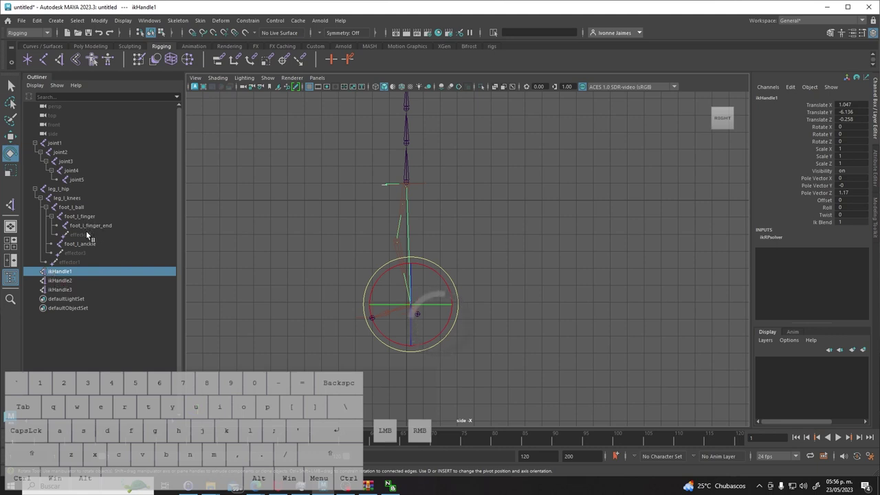
{"action": "left_click", "coordinate": [76, 212]}
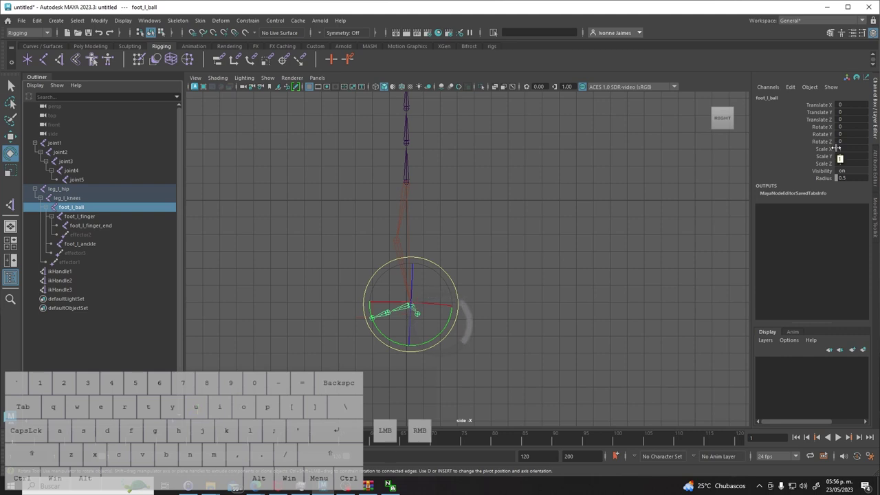
{"action": "left_click_drag", "start_coordinate": [492, 347], "coordinate": [447, 340]}
{"action": "left_click", "coordinate": [390, 318]}
Switch the viewport to the Front view of the leg chain.
{"action": "left_click_drag", "start_coordinate": [499, 340], "coordinate": [482, 341]}
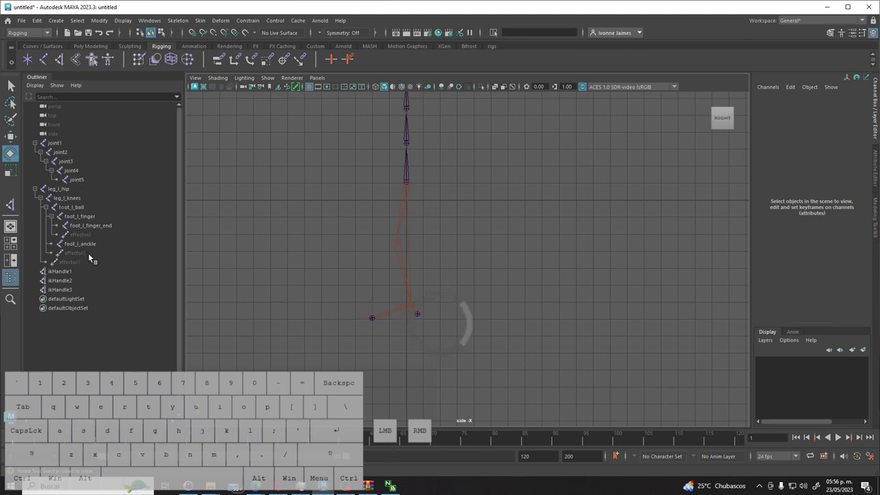
{"action": "left_click", "coordinate": [409, 189]}
{"action": "left_click_drag", "start_coordinate": [416, 281], "coordinate": [427, 280]}
{"action": "key", "text": "space"}
{"action": "left_click_drag", "start_coordinate": [453, 268], "coordinate": [466, 290]}
{"action": "left_click", "coordinate": [537, 339]}
In front view select leg_l_knees and leg_l_hip to check their channel values.
{"action": "left_click", "coordinate": [450, 266]}
{"action": "left_click", "coordinate": [451, 322]}
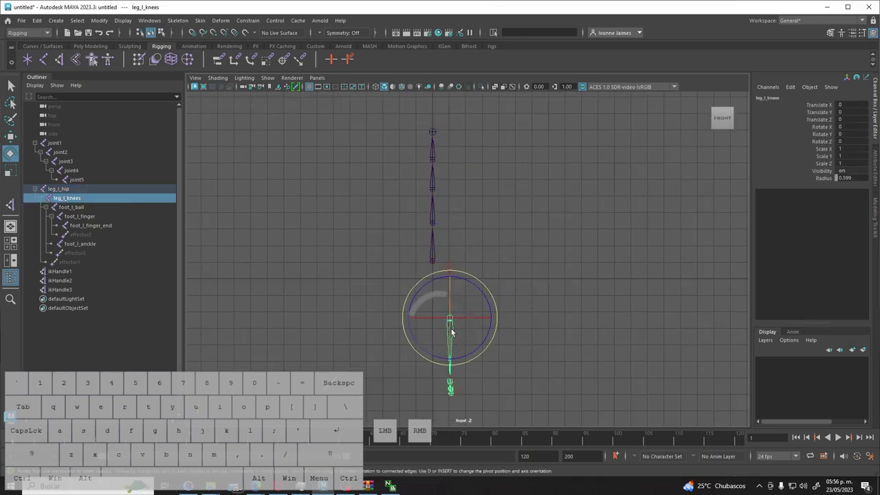
{"action": "left_click", "coordinate": [532, 382]}
{"action": "left_click", "coordinate": [452, 262]}
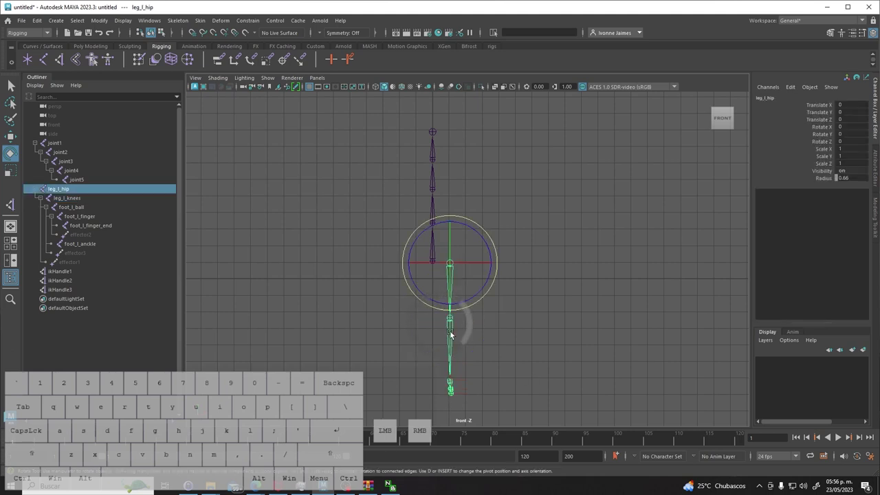
{"action": "left_click", "coordinate": [453, 323]}
{"action": "left_click_drag", "start_coordinate": [572, 334], "coordinate": [571, 333]}
Move leg_l_hip right along X (about 2.7), then reselect leg_l_knees to confirm it stays zero.
{"action": "left_click", "coordinate": [451, 269]}
{"action": "key", "text": "w"}
{"action": "left_click_drag", "start_coordinate": [473, 268], "coordinate": [520, 267]}
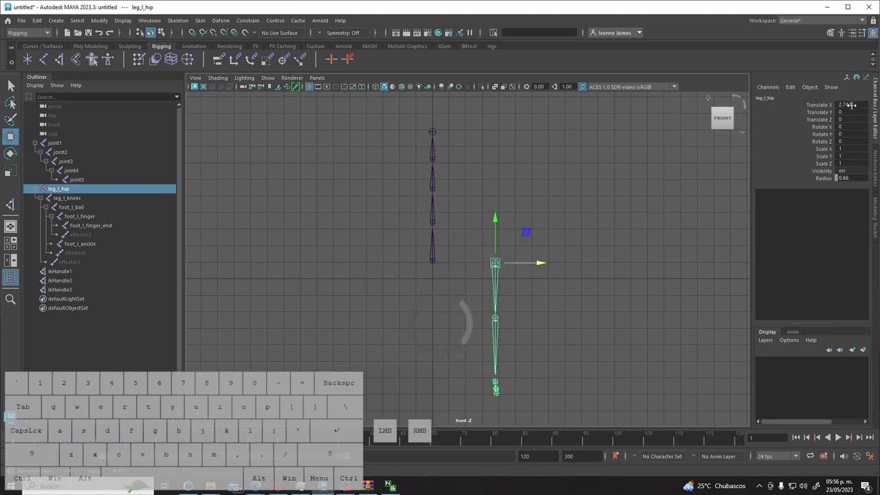
{"action": "left_click", "coordinate": [565, 315]}
{"action": "left_click", "coordinate": [500, 323]}
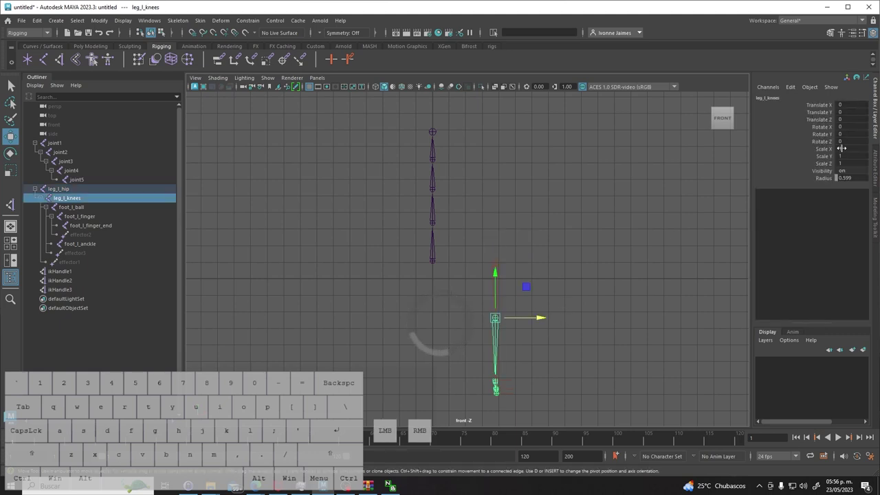